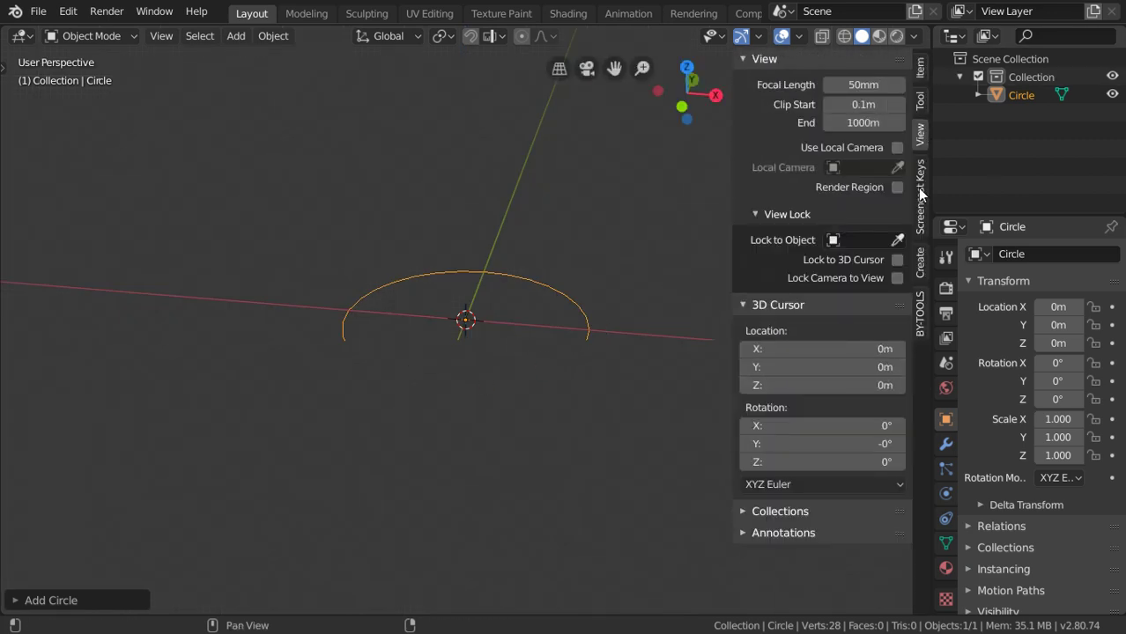
# - Set the viewport Clip Start to 0.0001 m and switch to front orthographic view
pyautogui.click(769, 58)
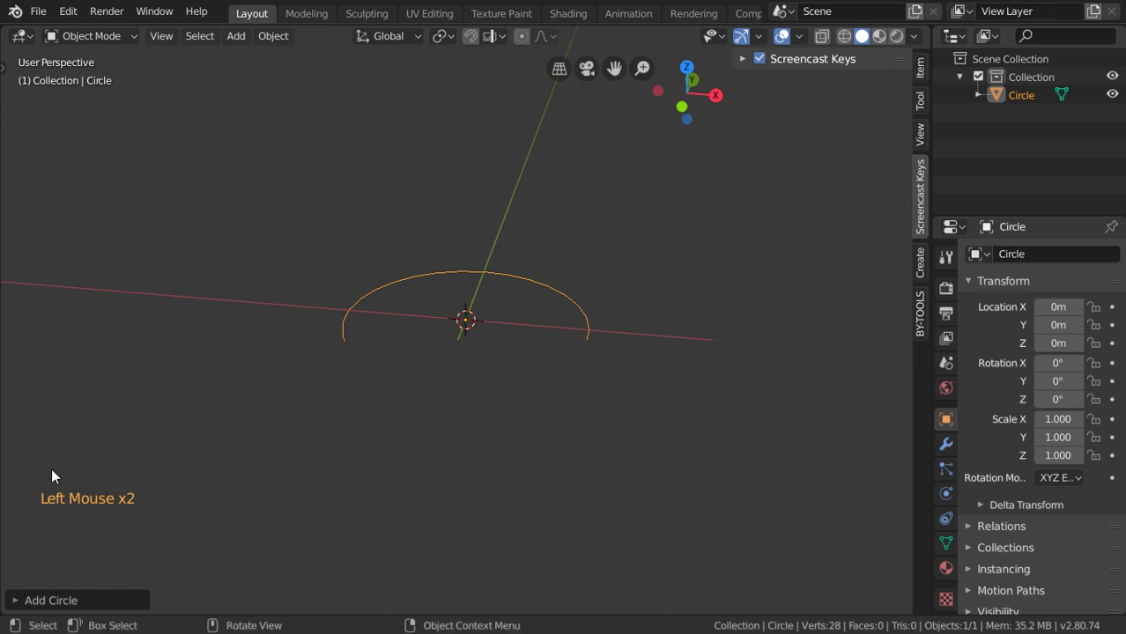
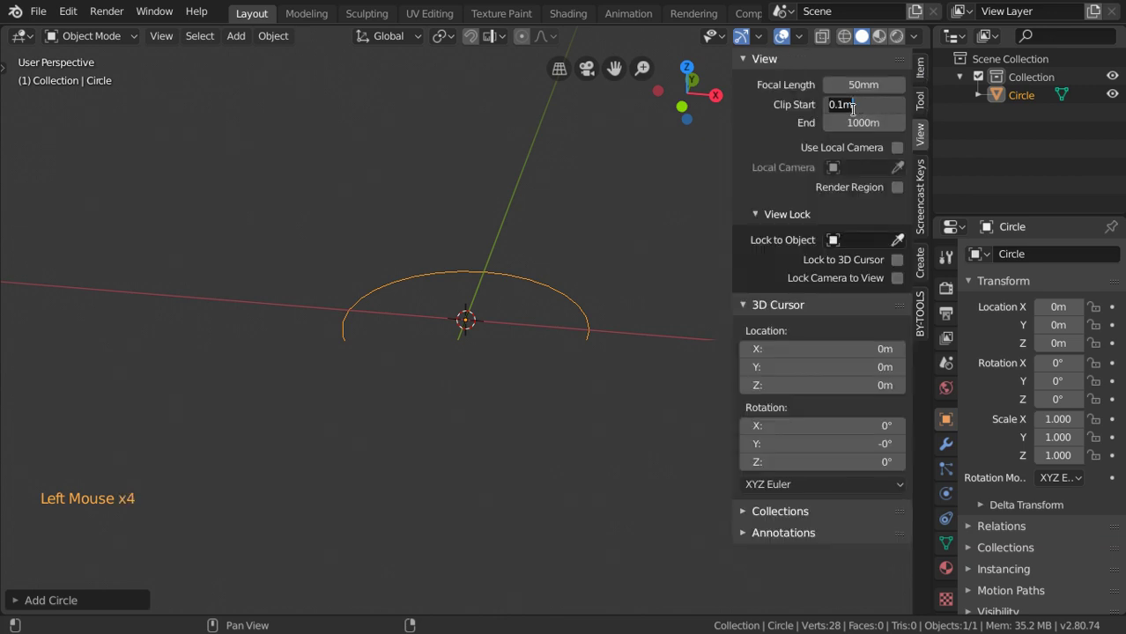
pyautogui.press('0')
pyautogui.press('0')
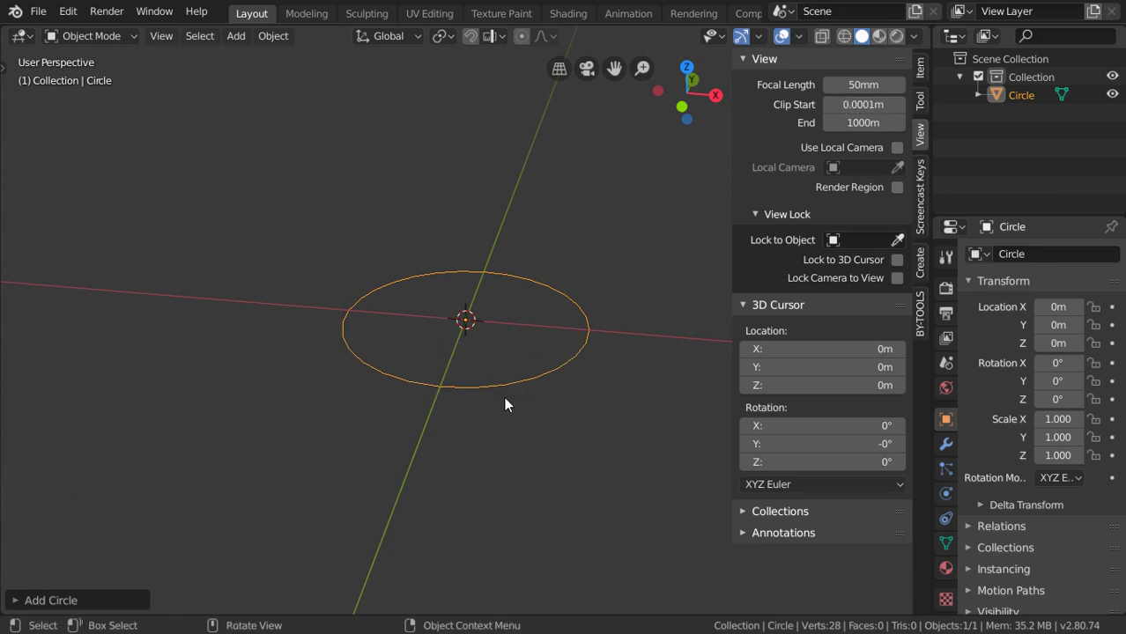
pyautogui.press('n')
pyautogui.press('KP_1')
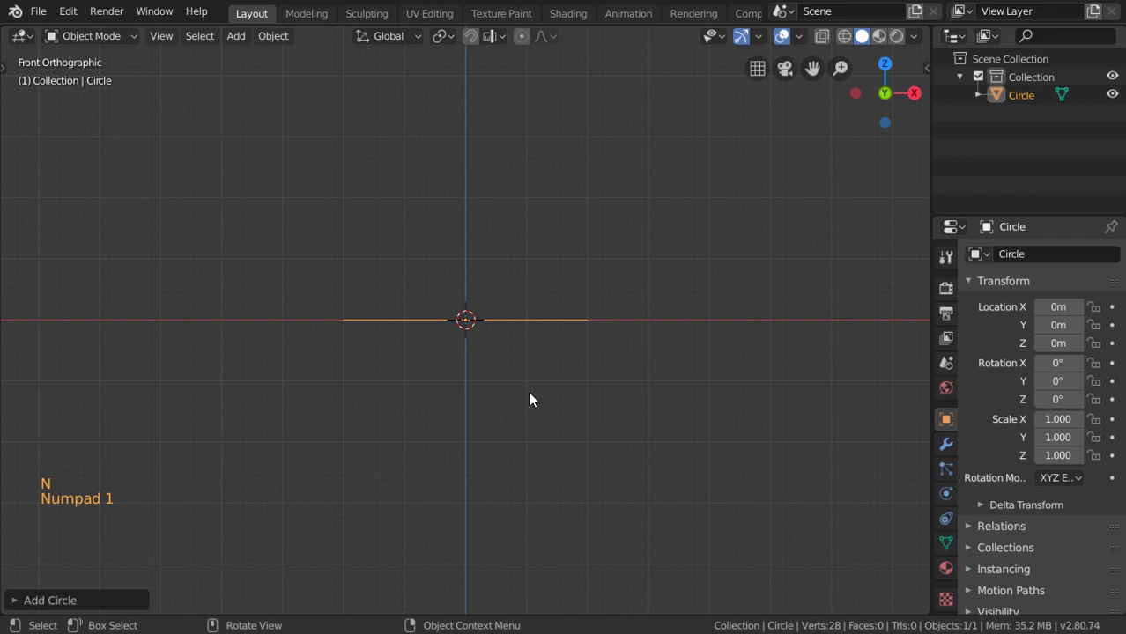
# - Set the scene's Length unit to Centimeters in Scene Properties
pyautogui.press('e')
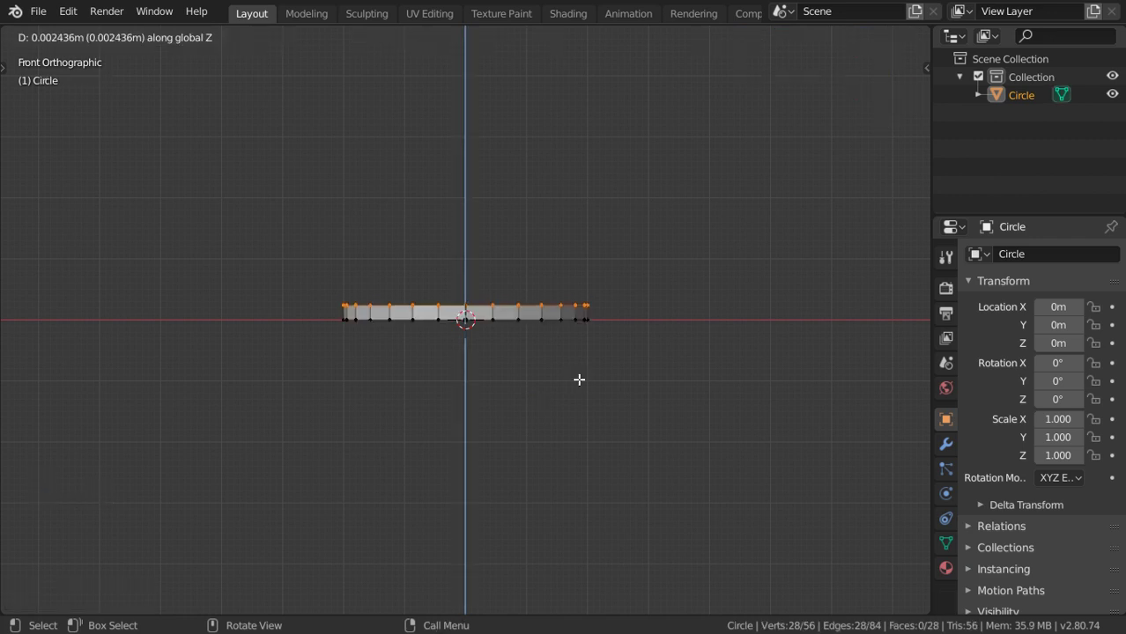
pyautogui.click(956, 360)
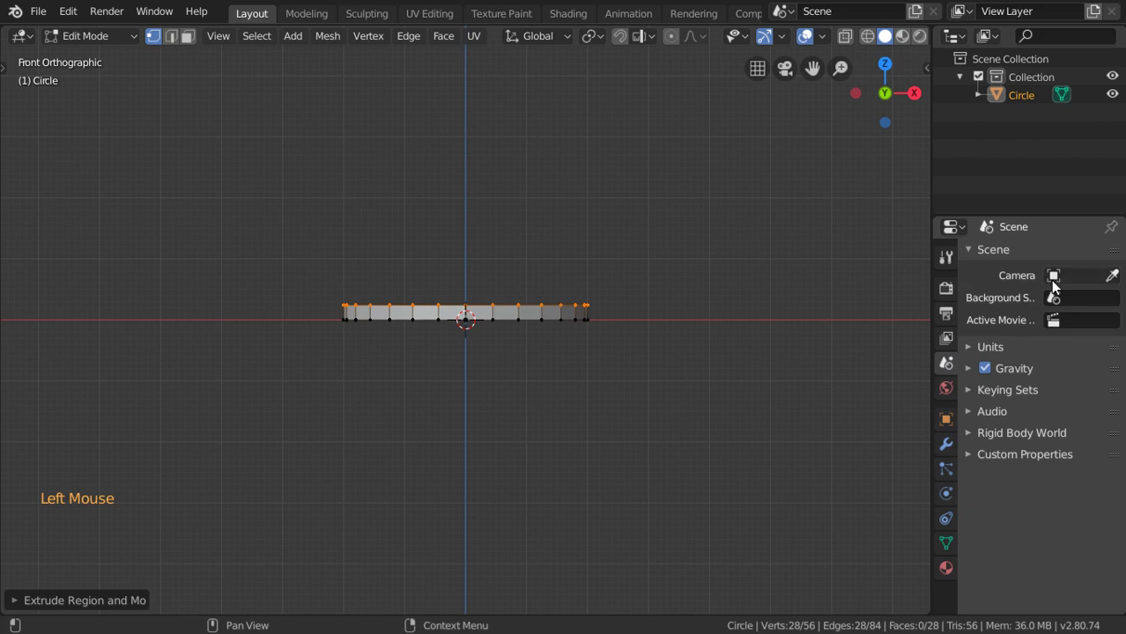
pyautogui.click(1021, 358)
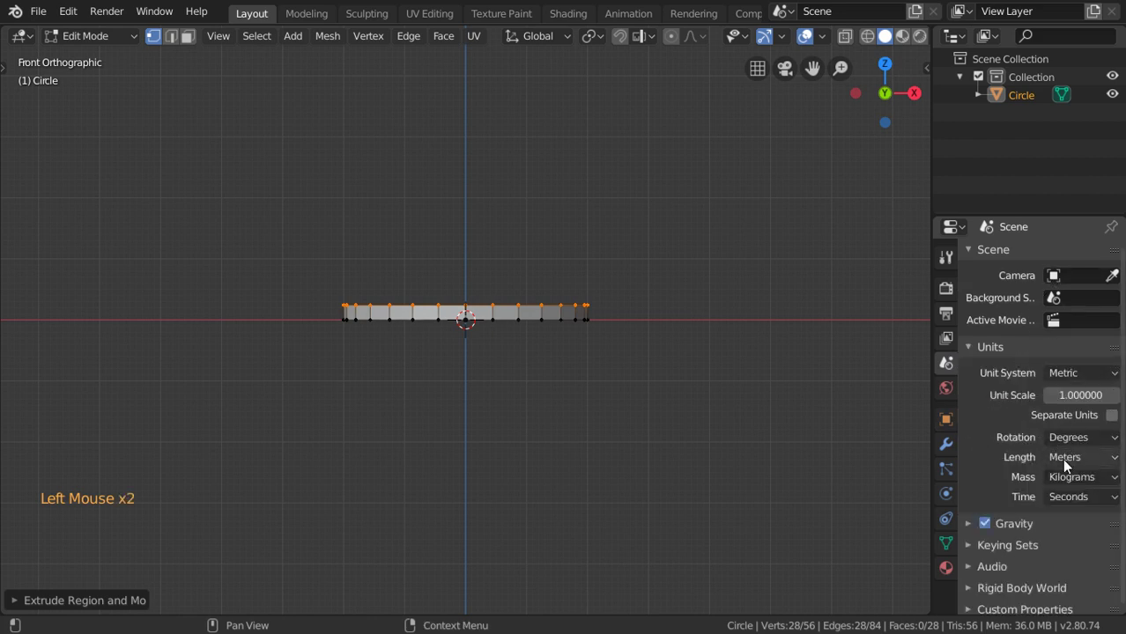
pyautogui.click(1061, 547)
pyautogui.scroll(3)
pyautogui.scroll(3)
# - Extrude the circle straight up along Z into a thin cylindrical band
pyautogui.press('e')
pyautogui.scroll(-3)
pyautogui.middleClick(633, 175)
pyautogui.scroll(-3)
pyautogui.press('g')
pyautogui.press('g')
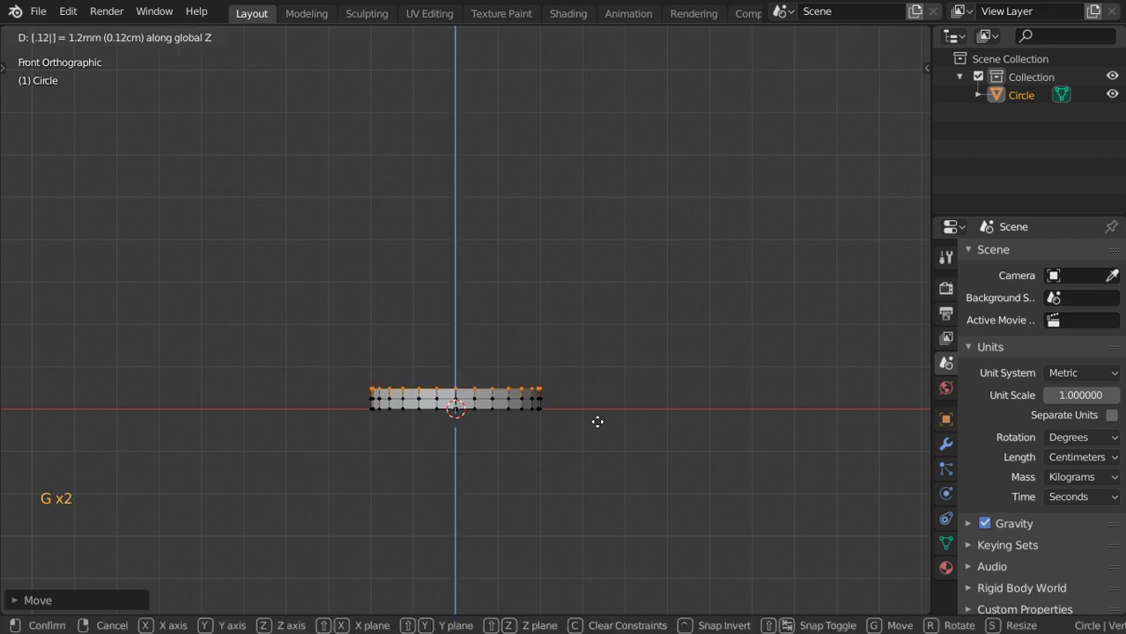
# - Confirm the cylinder height and add 3 evenly spaced loop cuts around it
pyautogui.press('g')
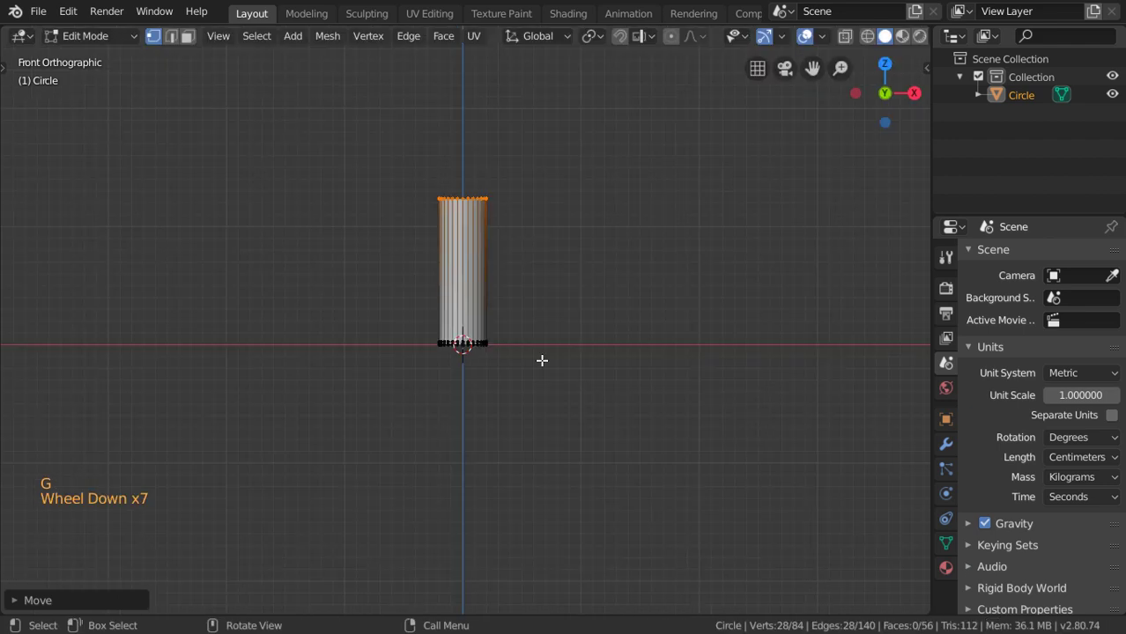
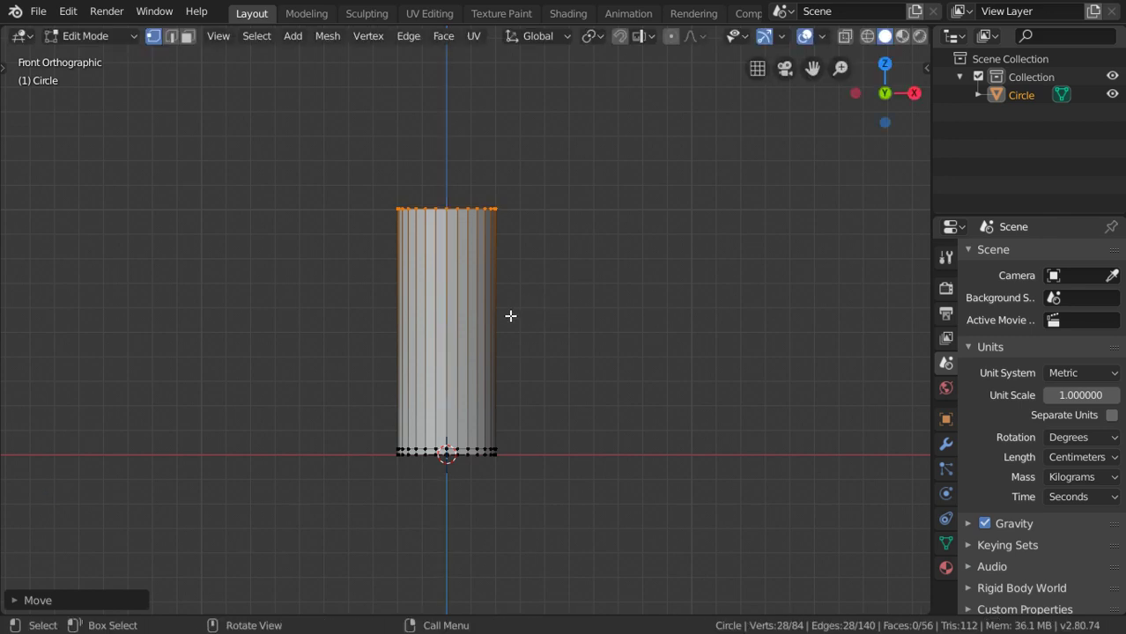
pyautogui.scroll(3)
pyautogui.press('ctrl+r')
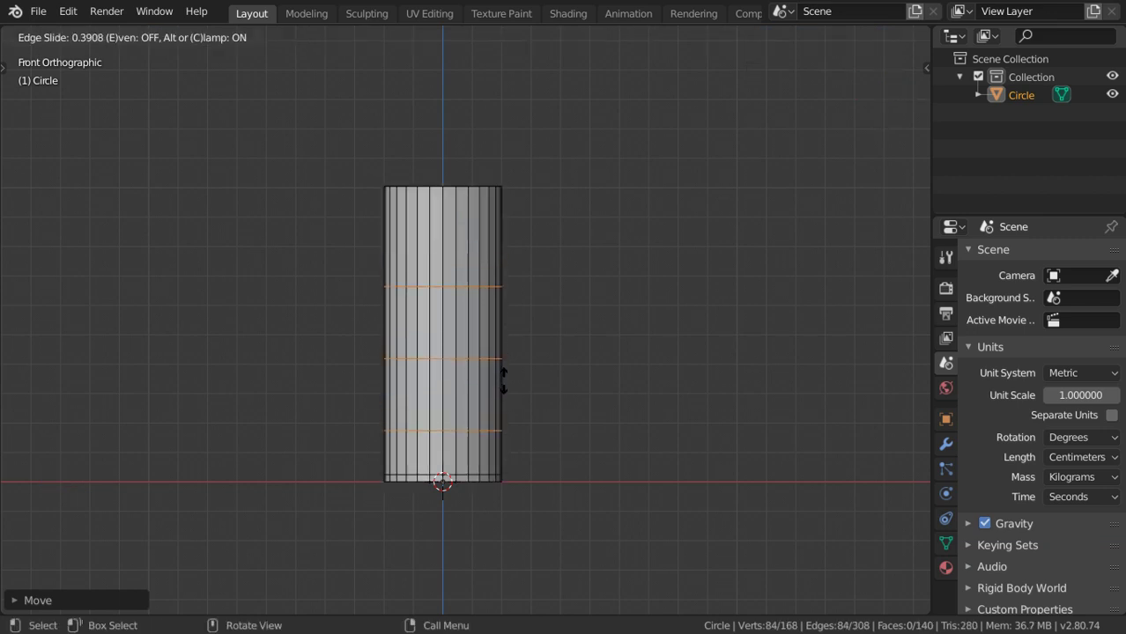
pyautogui.scroll(3)
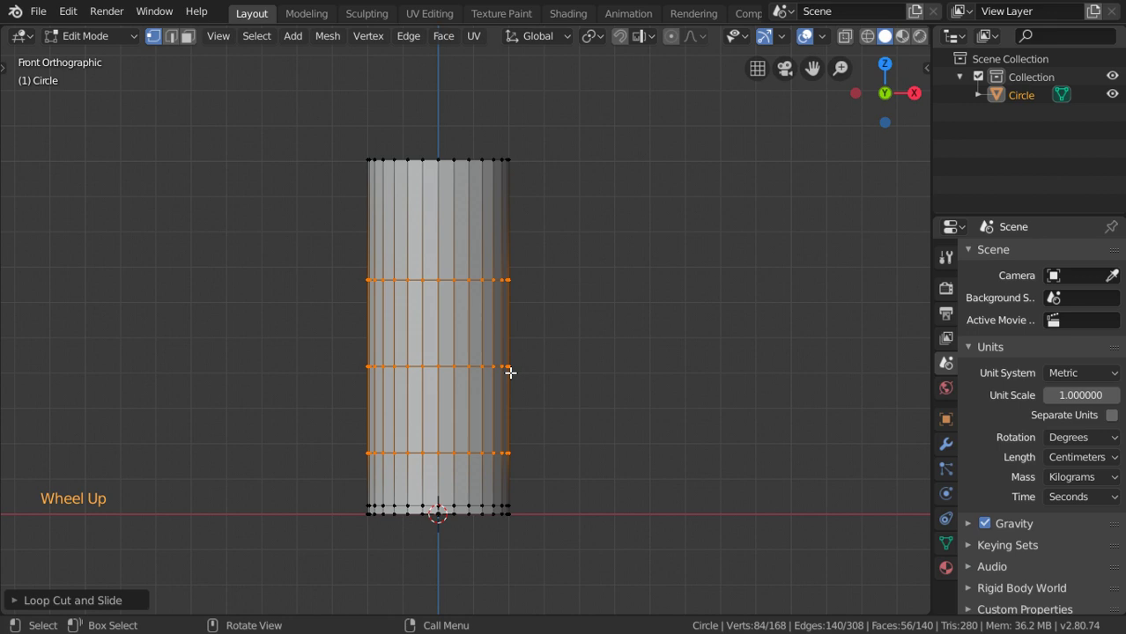
pyautogui.press('f')
# - Select the upper edge loop and start moving it, viewing the cylinder in perspective
pyautogui.click(508, 313)
pyautogui.press('ctrl+z')
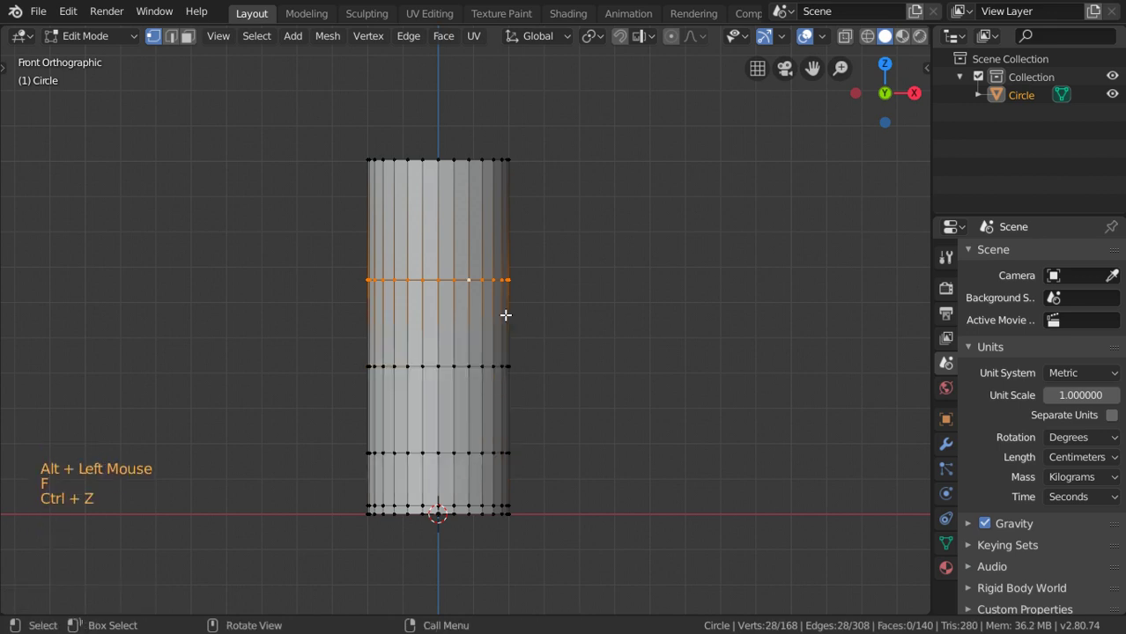
pyautogui.press('g')
pyautogui.middleClick(490, 323)
pyautogui.scroll(-3)
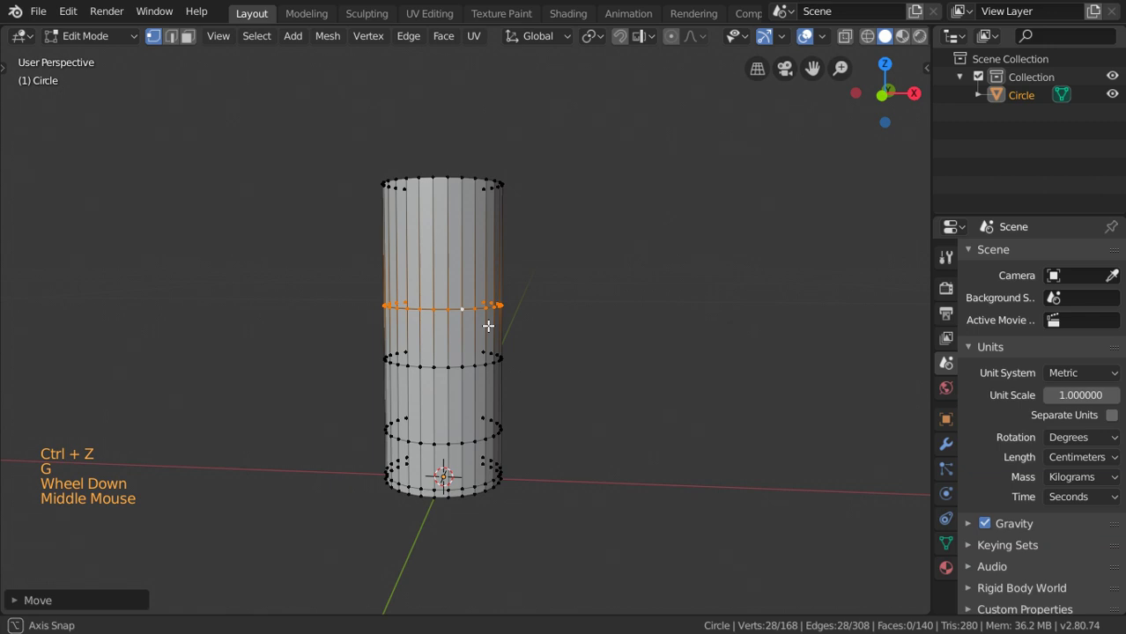
# - From front view, scale the selected loop with proportional editing enabled for smooth falloff
pyautogui.press('shift+KP_1')
pyautogui.click(517, 343)
pyautogui.middleClick(518, 343)
pyautogui.scroll(3)
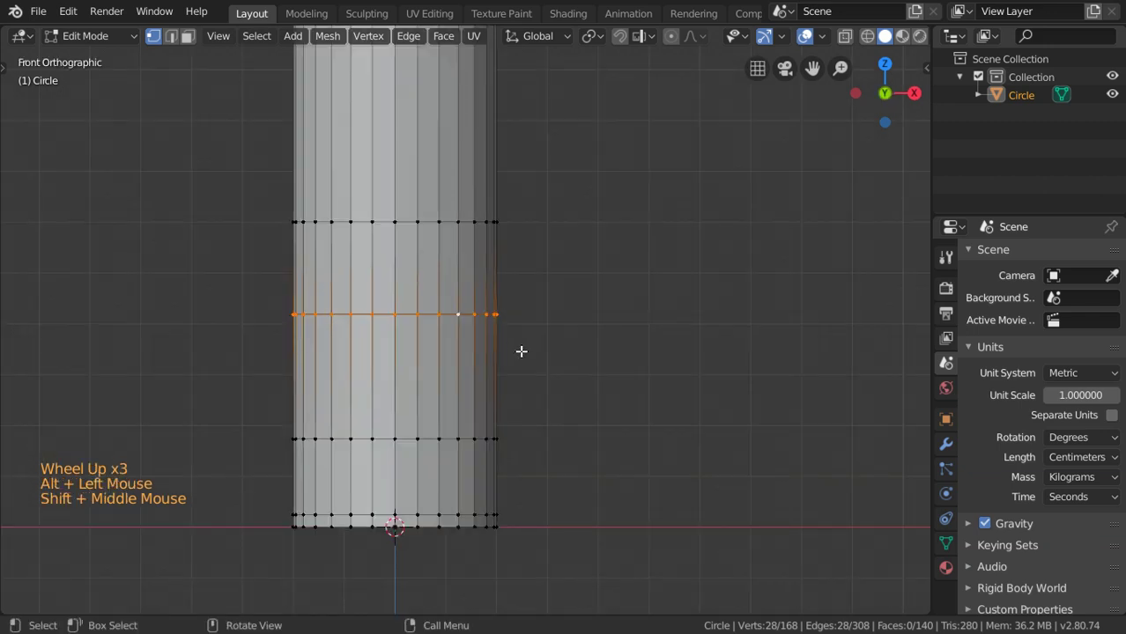
pyautogui.press('s')
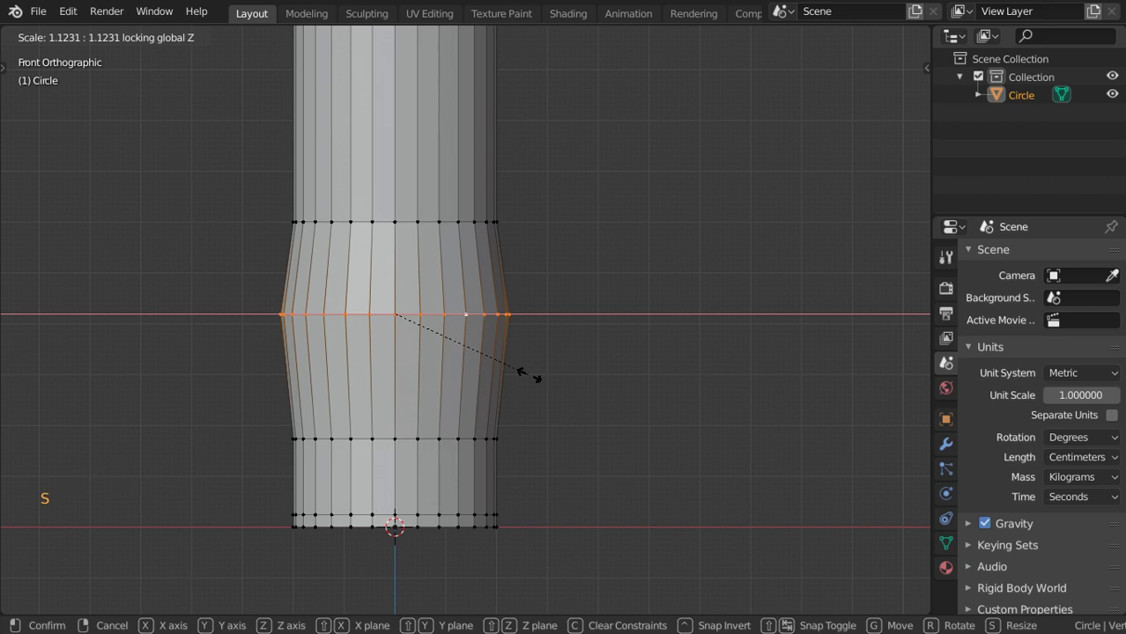
pyautogui.click(606, 47)
pyautogui.click(676, 41)
pyautogui.press('s')
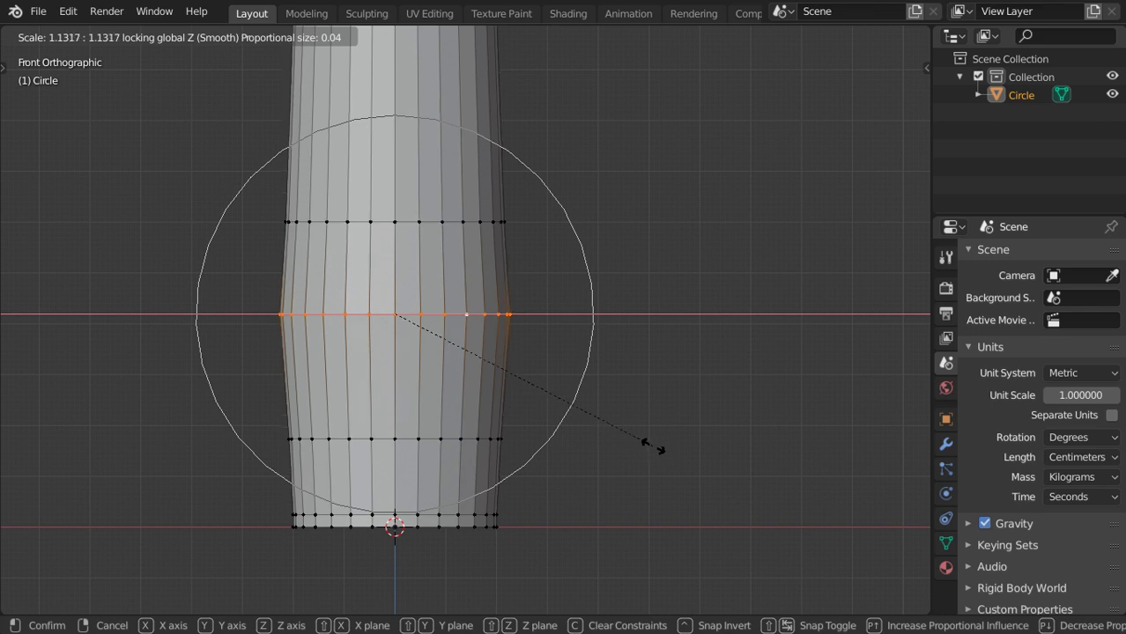
pyautogui.click(695, 39)
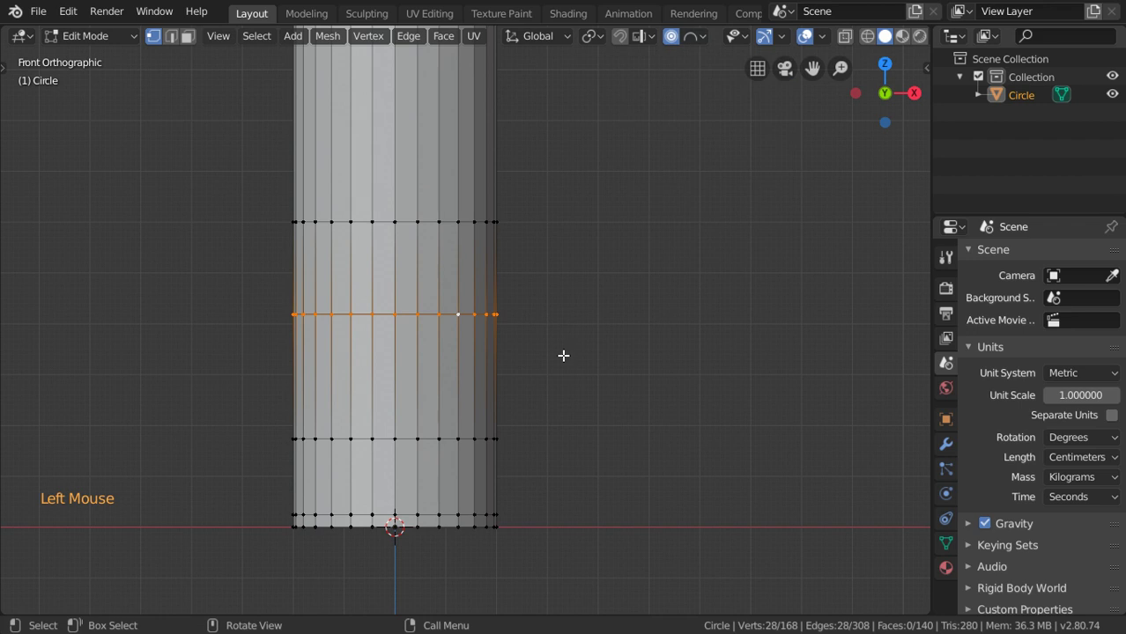
# - Widen the middle and lower loops and narrow the top ring to about 0.54 for a teardrop profile
pyautogui.press('s')
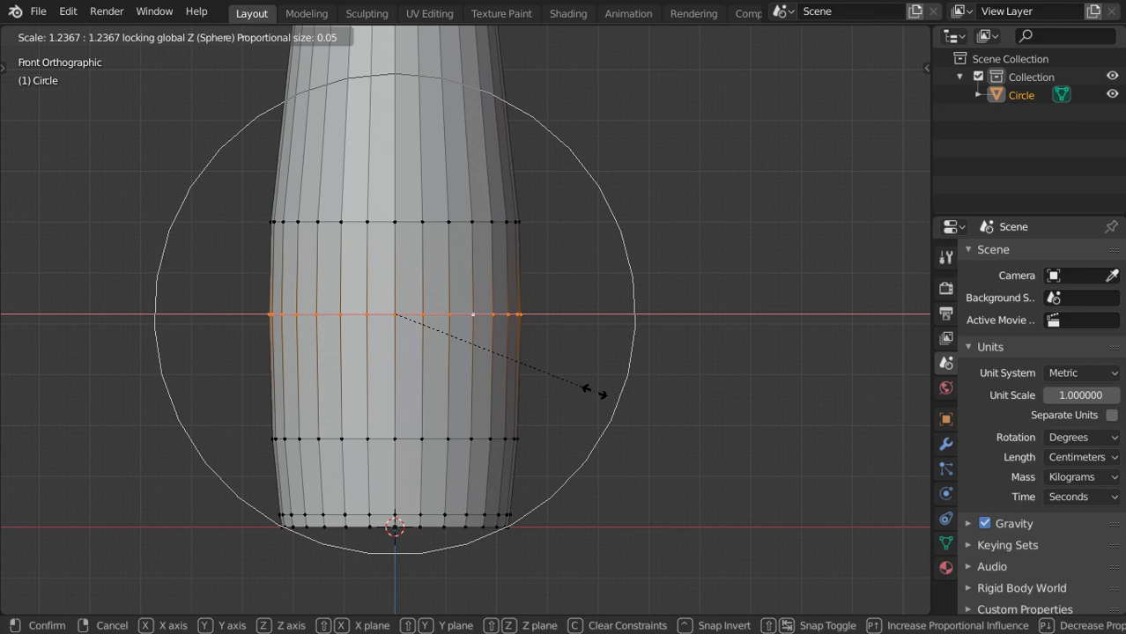
pyautogui.press('s')
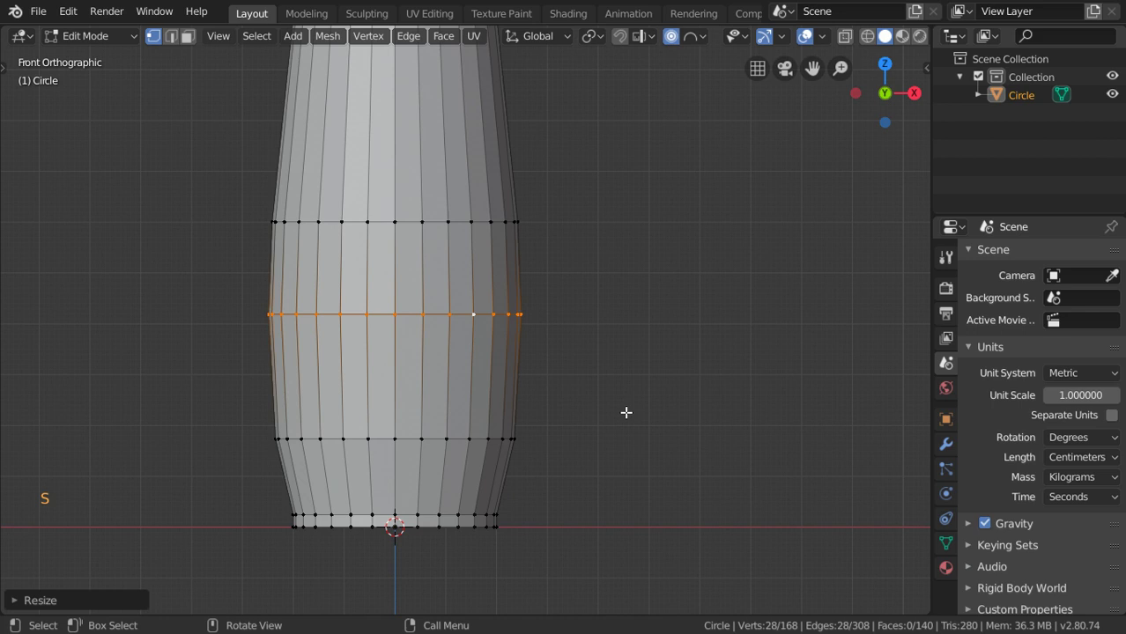
pyautogui.scroll(-3)
pyautogui.press('s')
pyautogui.click(668, 44)
pyautogui.scroll(3)
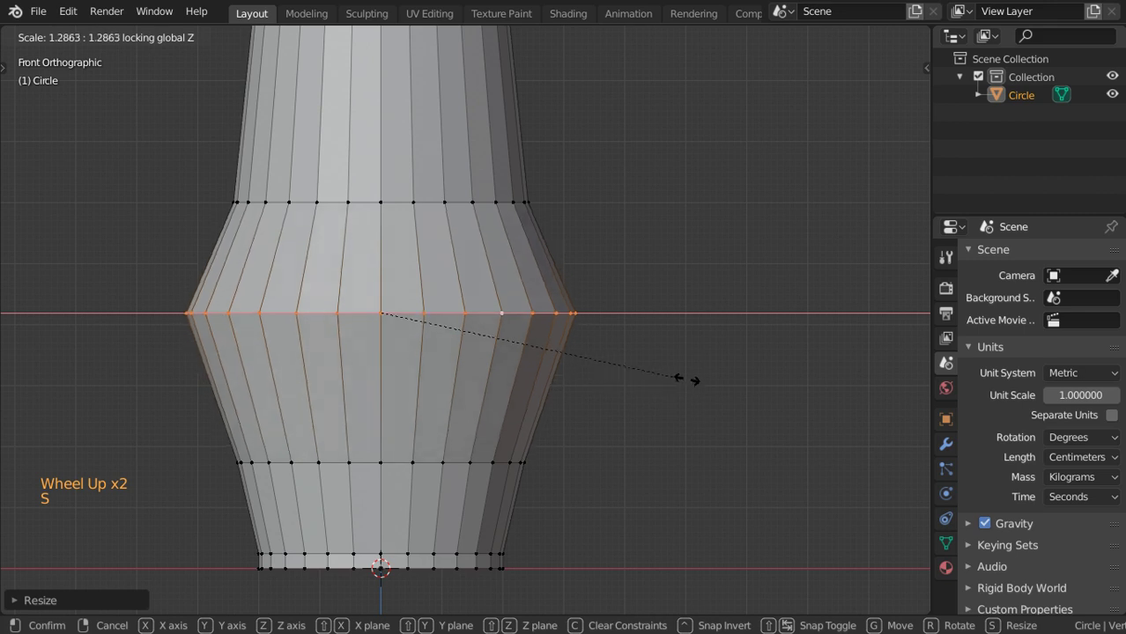
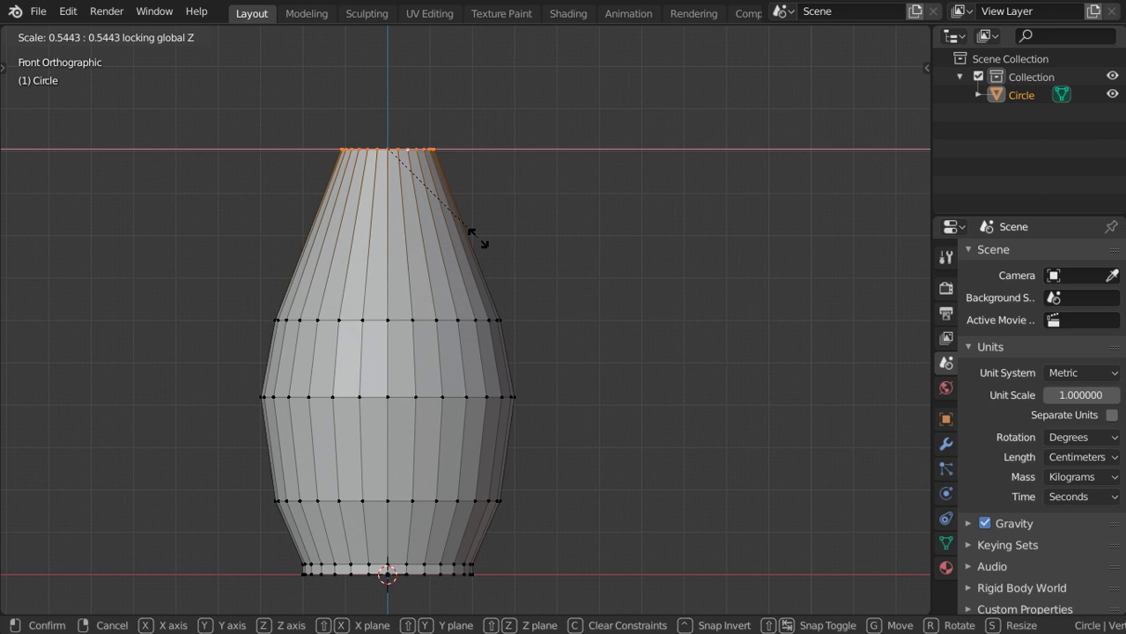
pyautogui.middleClick(462, 257)
pyautogui.scroll(-3)
pyautogui.press('s')
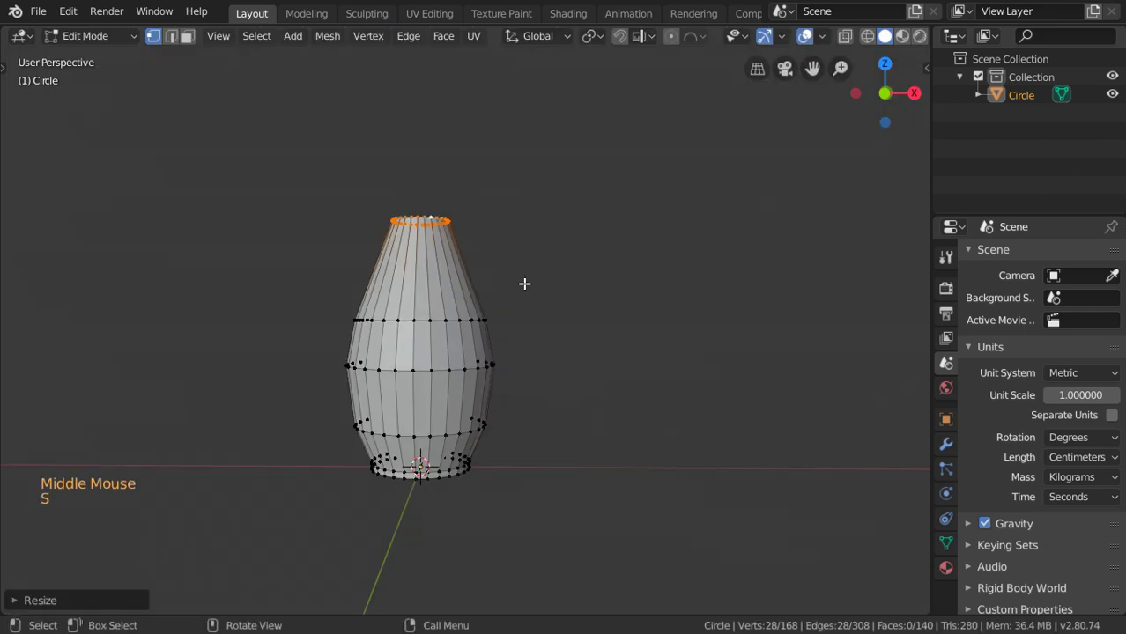
# - Extrude the top loop inward at 0.88 into a rim, then extrude it down along Z inside the opening
pyautogui.middleClick(585, 354)
pyautogui.scroll(3)
pyautogui.press('e')
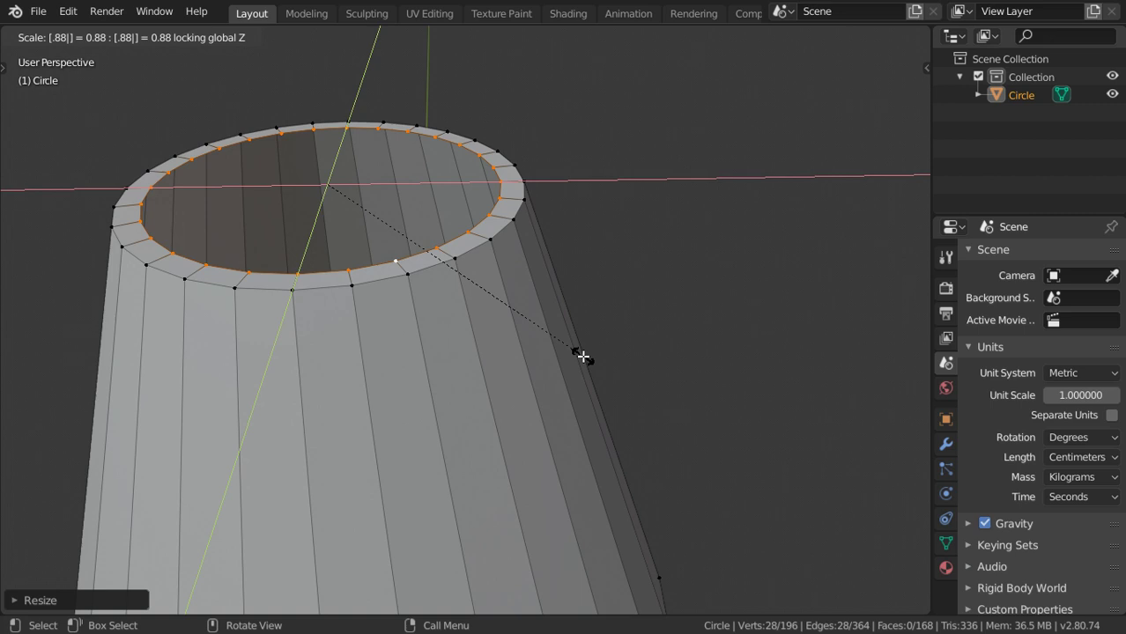
pyautogui.press('e')
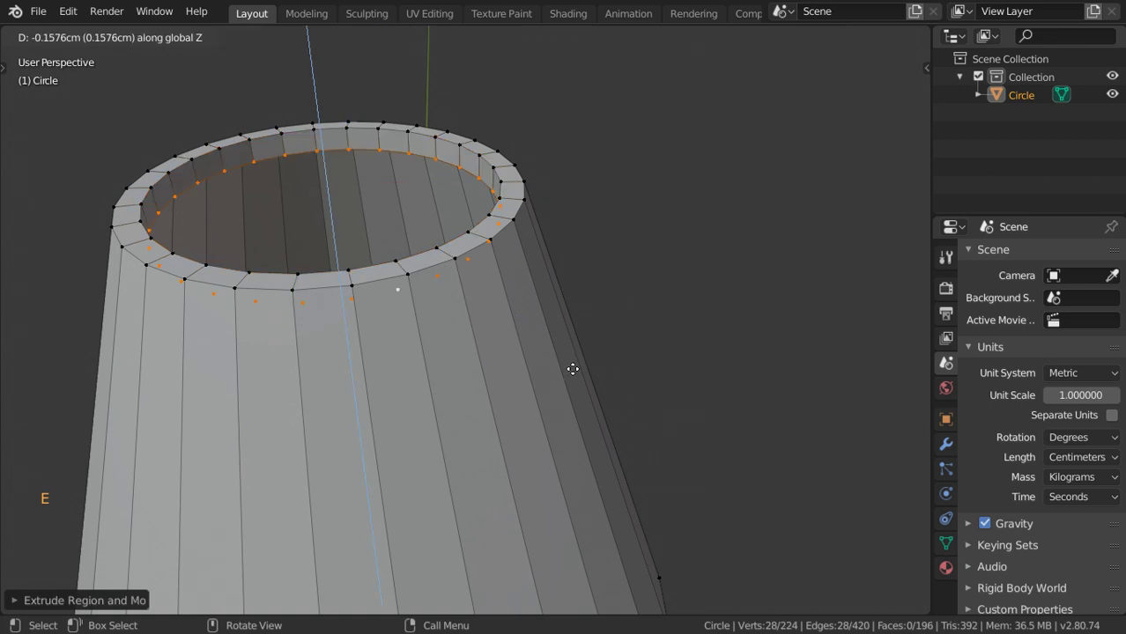
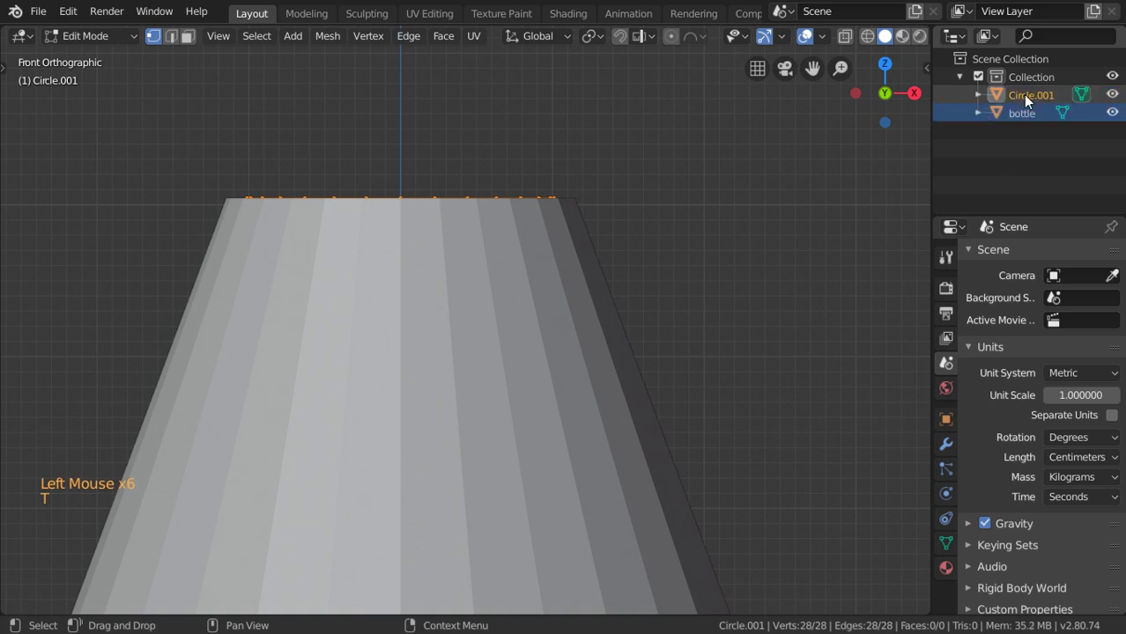
# - Select the separated ring object, name it bottle_top and frame its rim in front view
pyautogui.click(1035, 102)
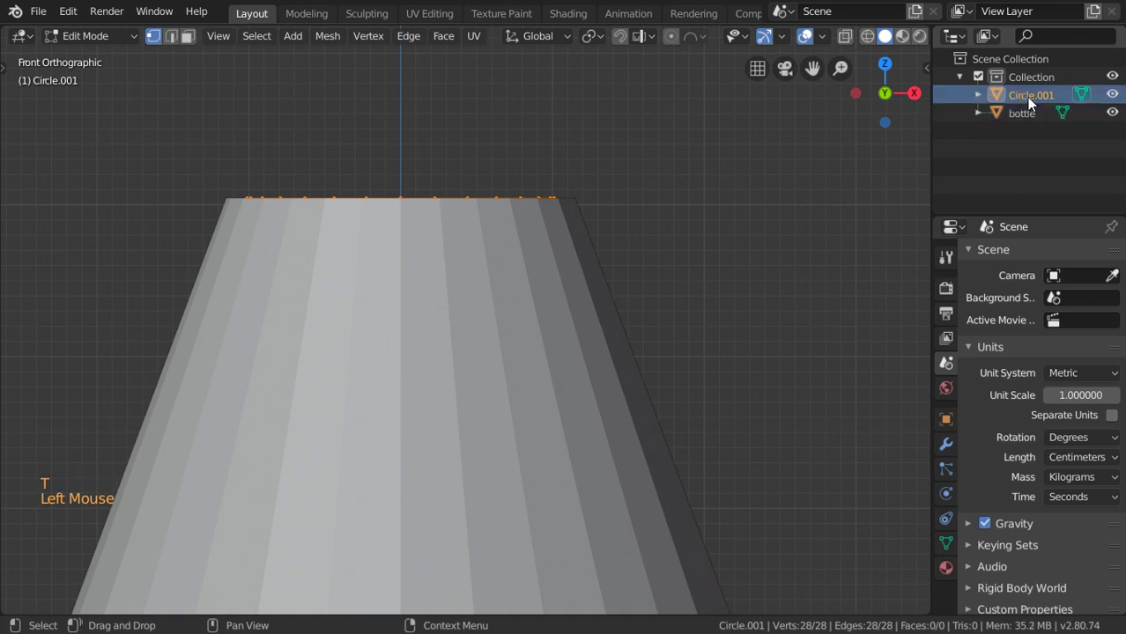
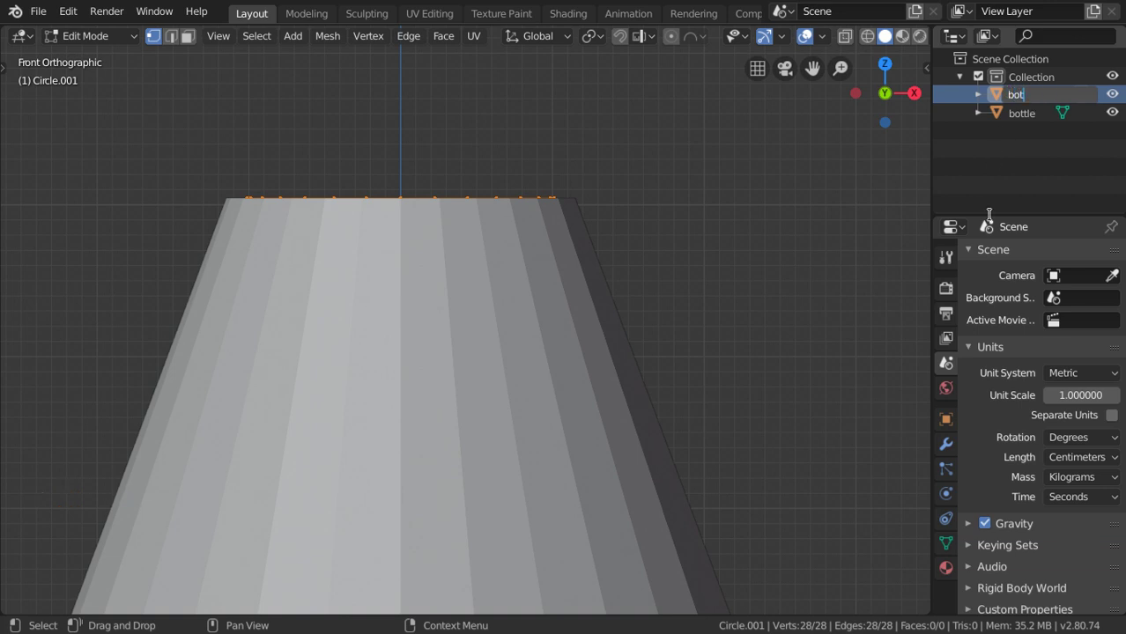
pyautogui.press('shift+t')
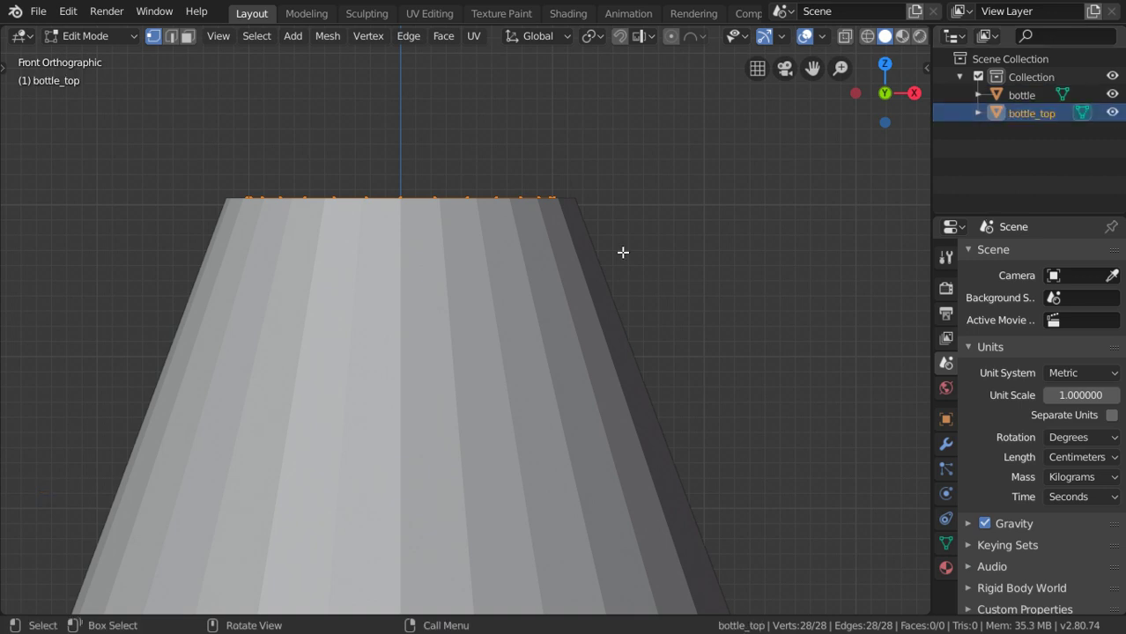
pyautogui.middleClick(714, 359)
pyautogui.scroll(3)
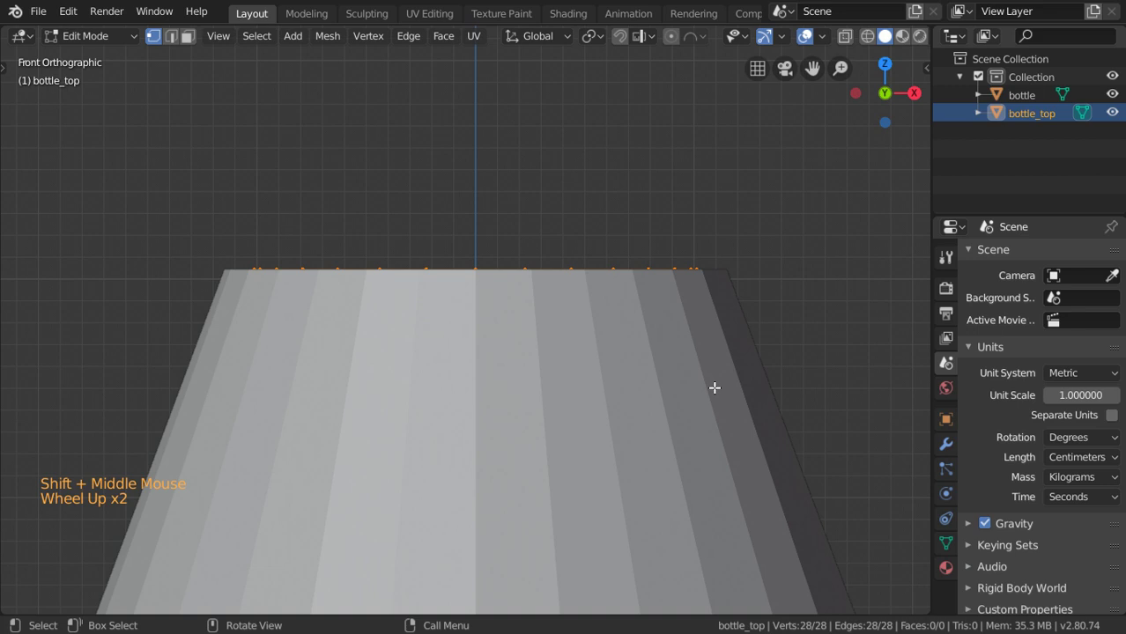
# - Raise and taper the rim, add a bevelled rib loop, and shrink the rim to 85 percent
pyautogui.press('e')
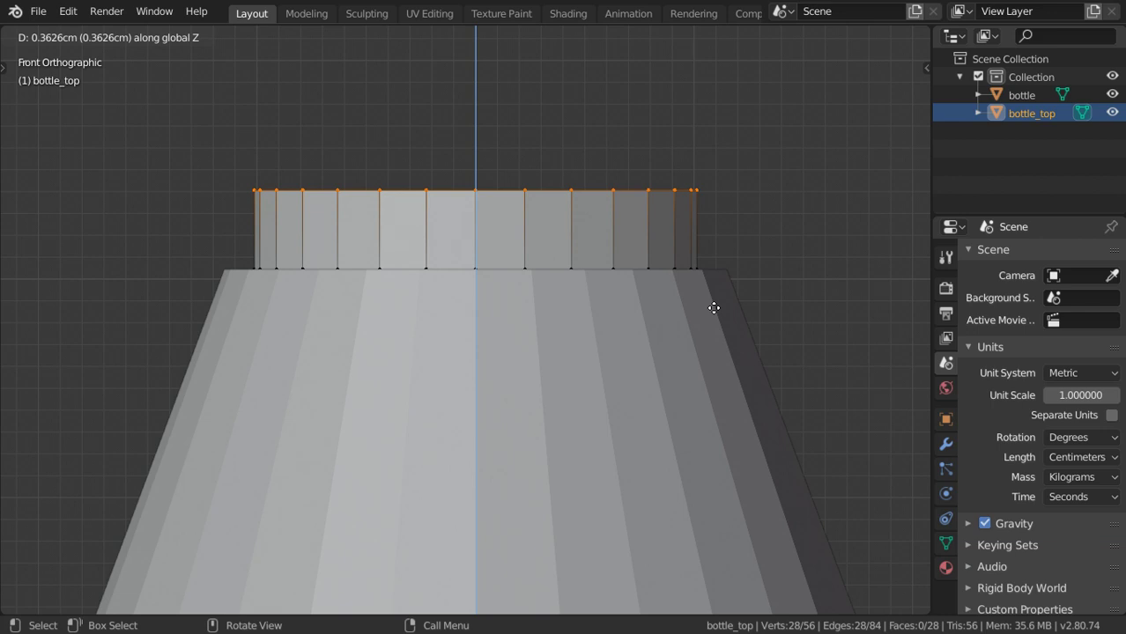
pyautogui.press('s')
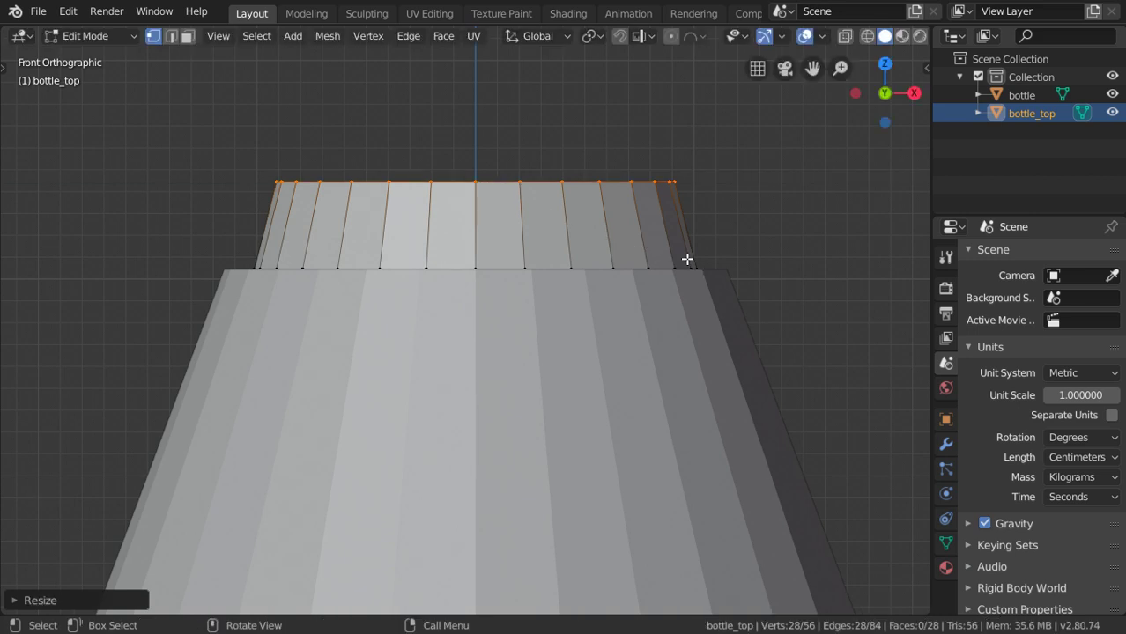
pyautogui.press('ctrl+r')
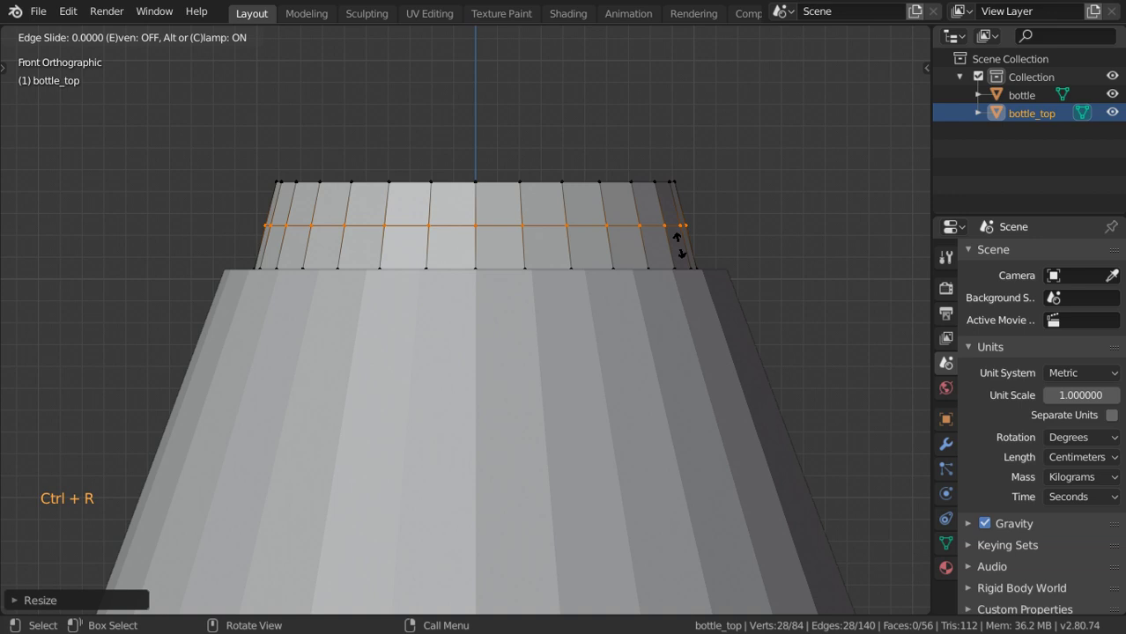
pyautogui.press('ctrl+b')
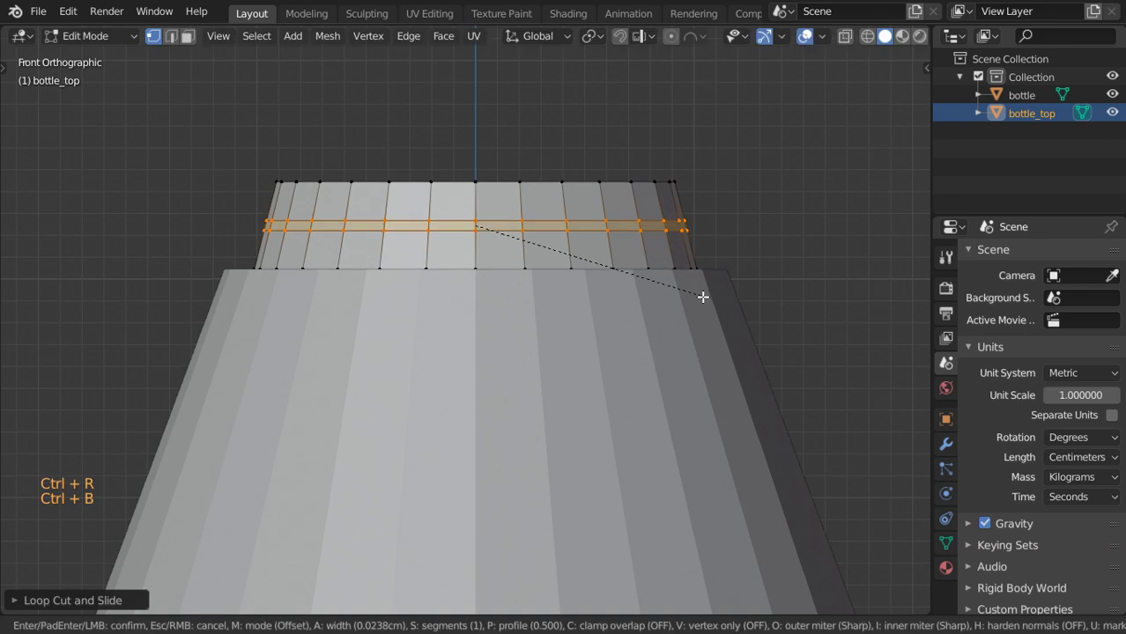
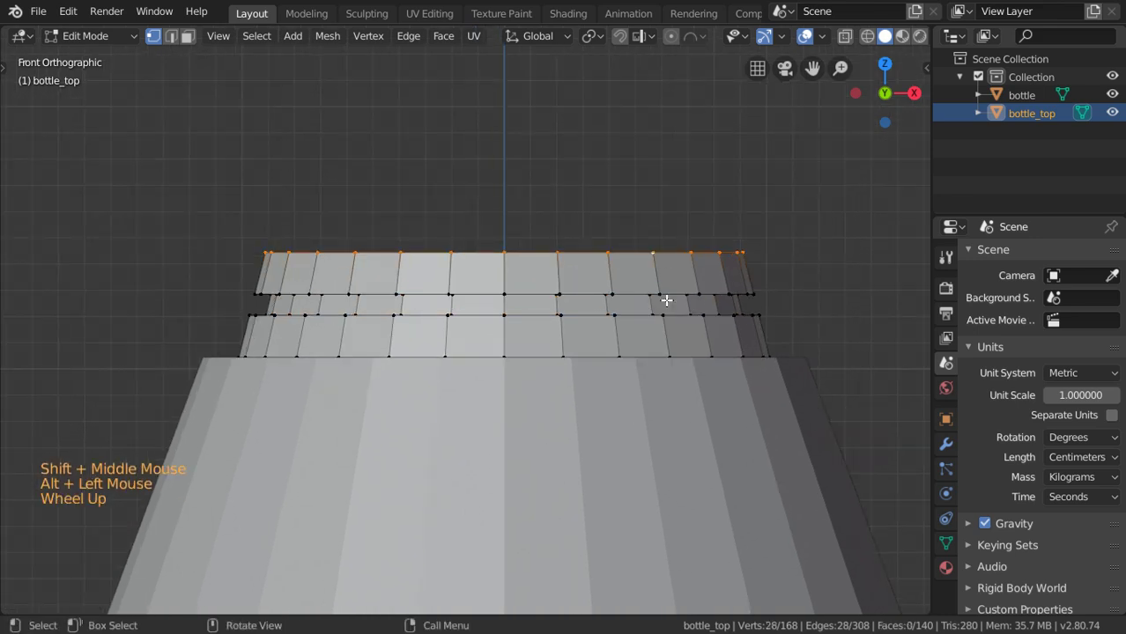
pyautogui.press('e')
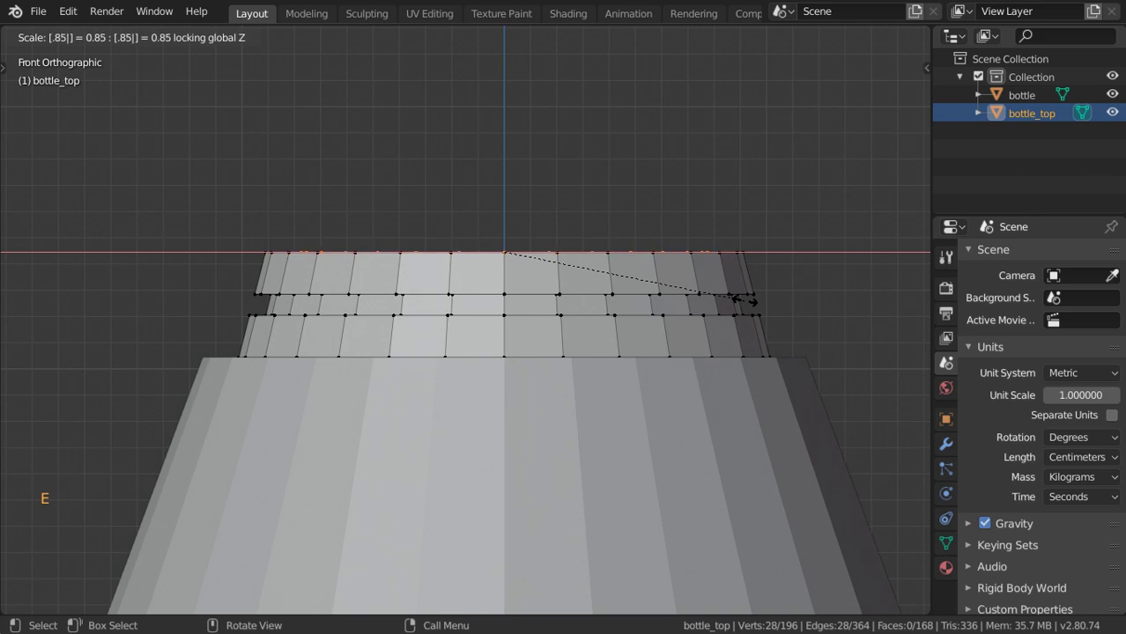
# - Extrude a taller neck and a narrower section above it, adding a loop near its top
pyautogui.press('e')
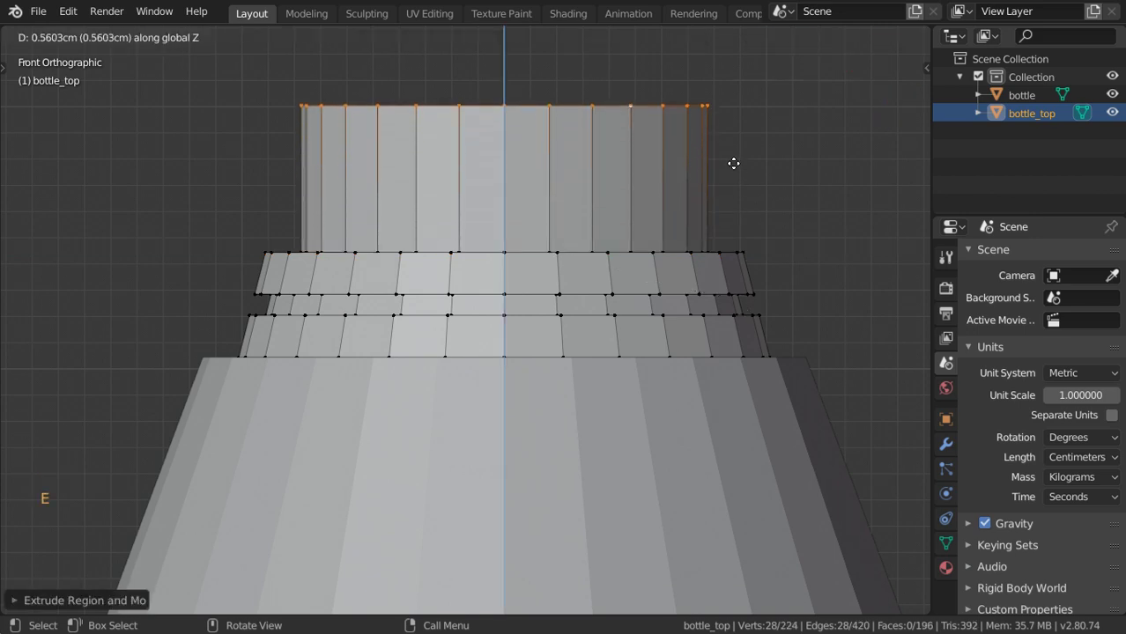
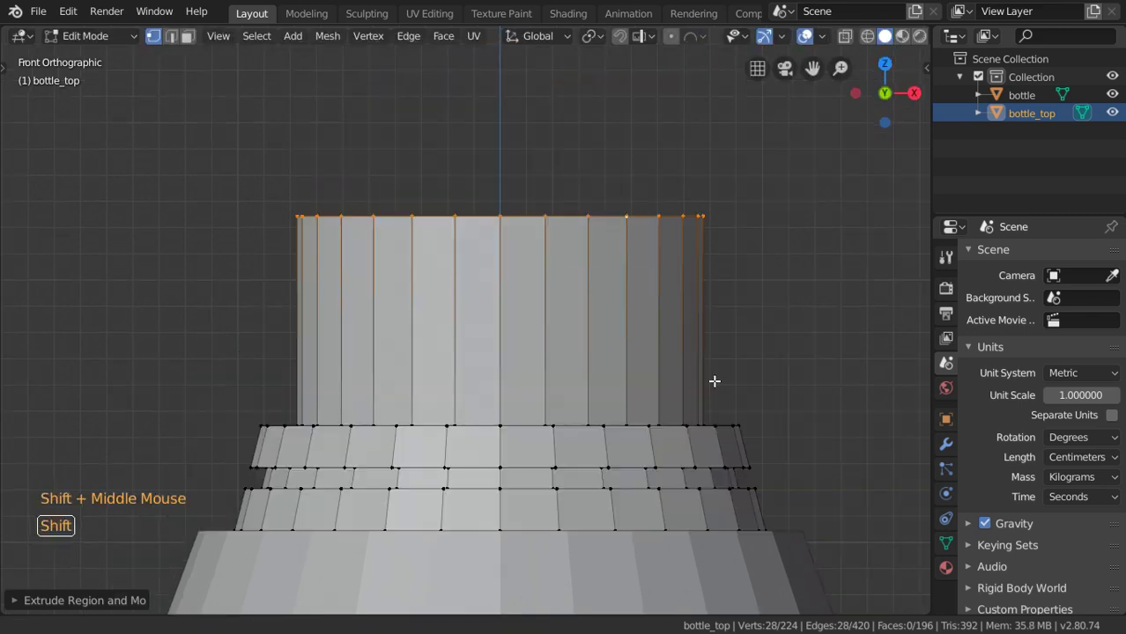
pyautogui.press('e')
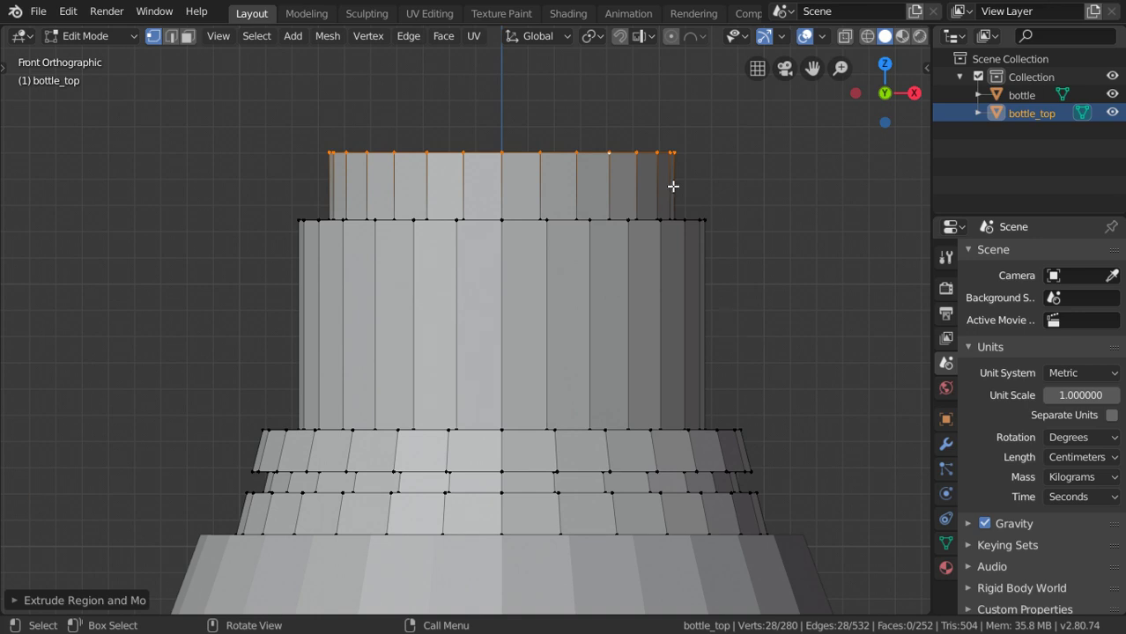
pyautogui.press('ctrl+r')
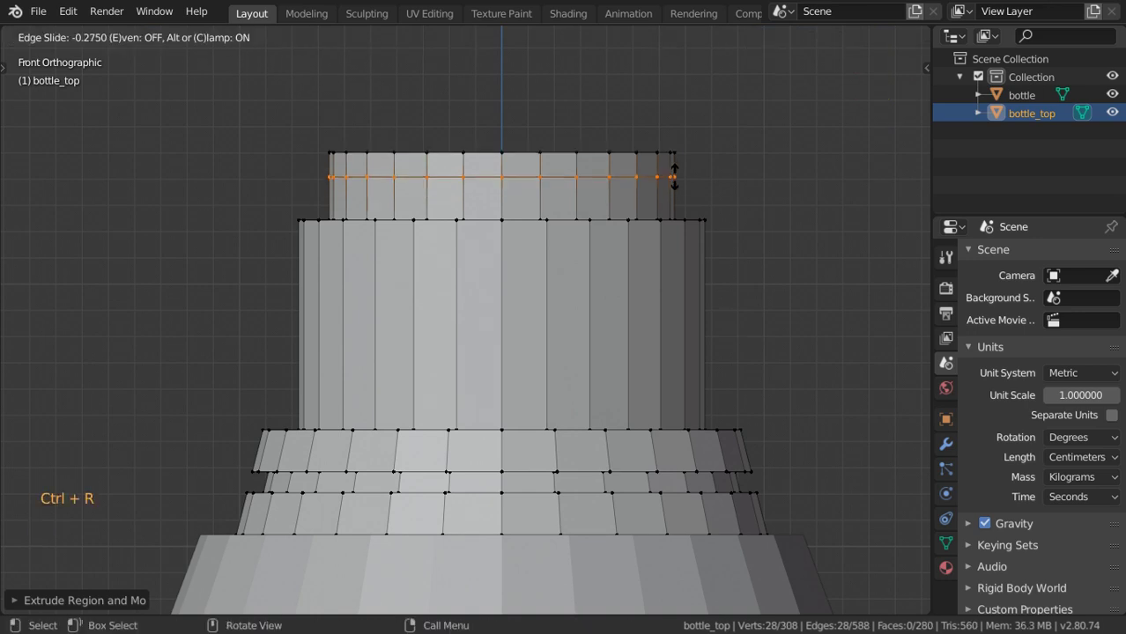
pyautogui.click(199, 44)
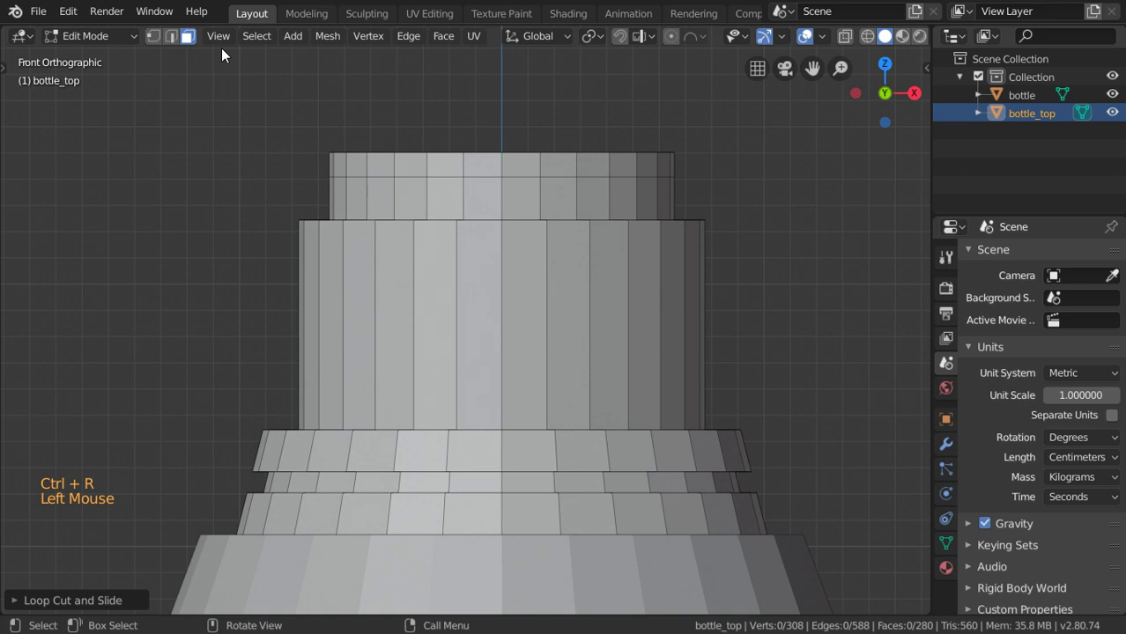
pyautogui.press('ctrl+r')
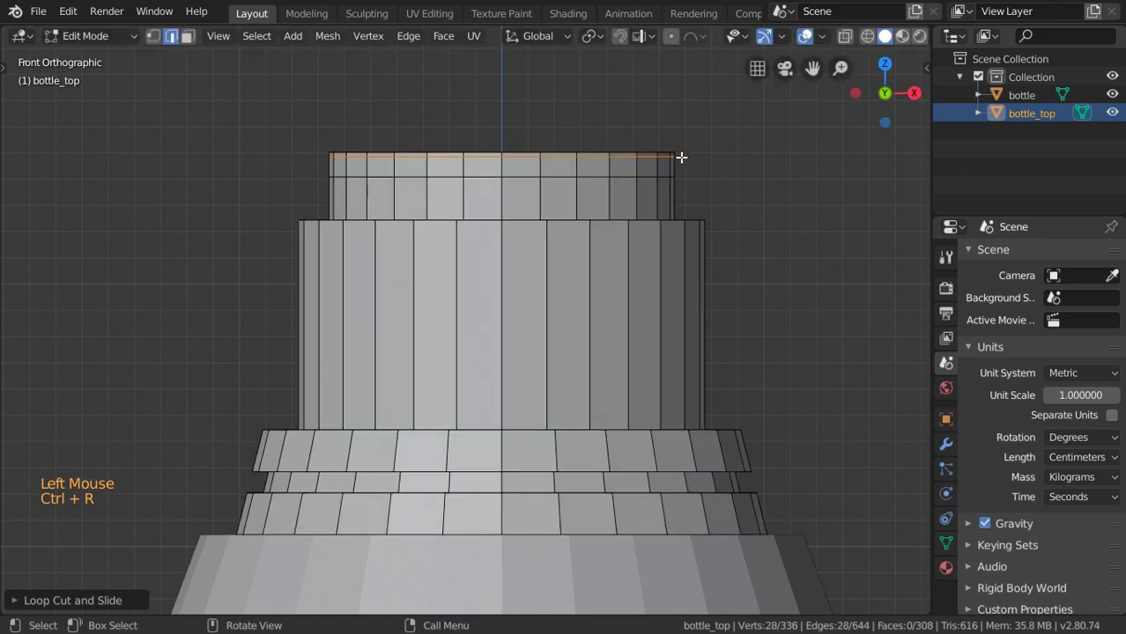
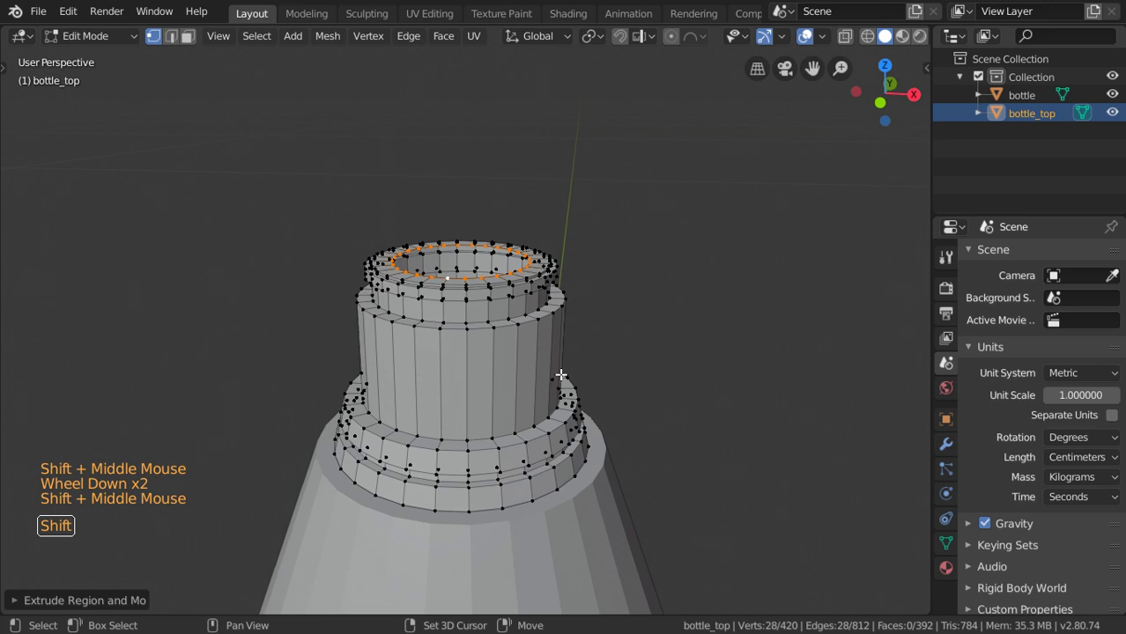
# - Duplicate the inner top ring and separate it as its own object
pyautogui.press('shift+d')
pyautogui.press('p')
pyautogui.press('Tab')
pyautogui.click(512, 280)
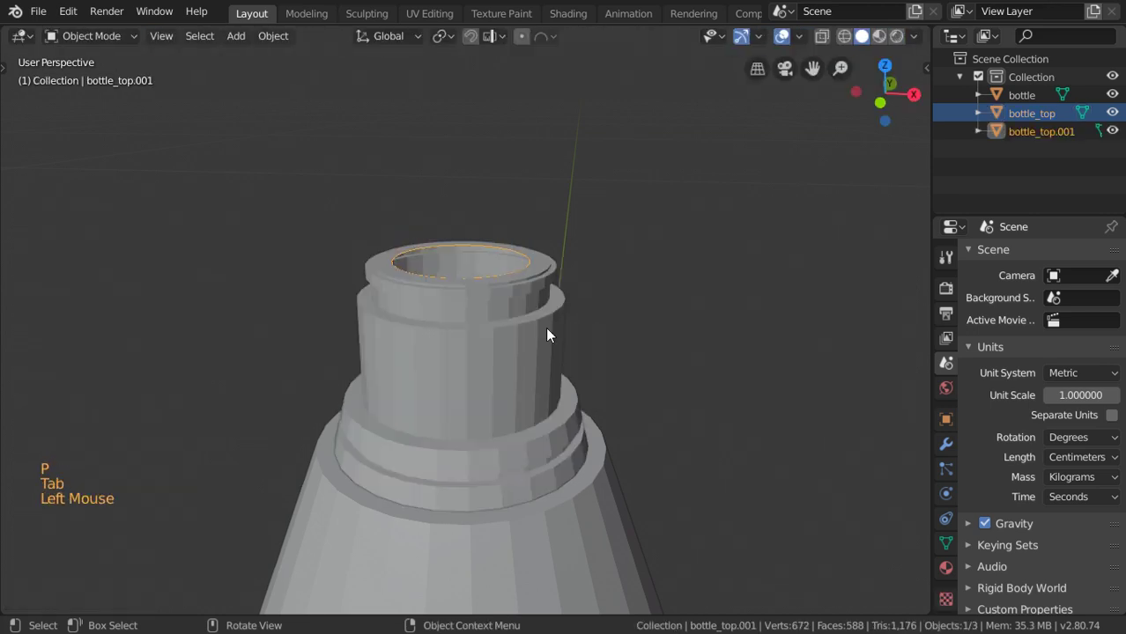
# - Extrude the separated ring 8 mm up along Z into a short cap cylinder
pyautogui.press('Tab')
pyautogui.press('a')
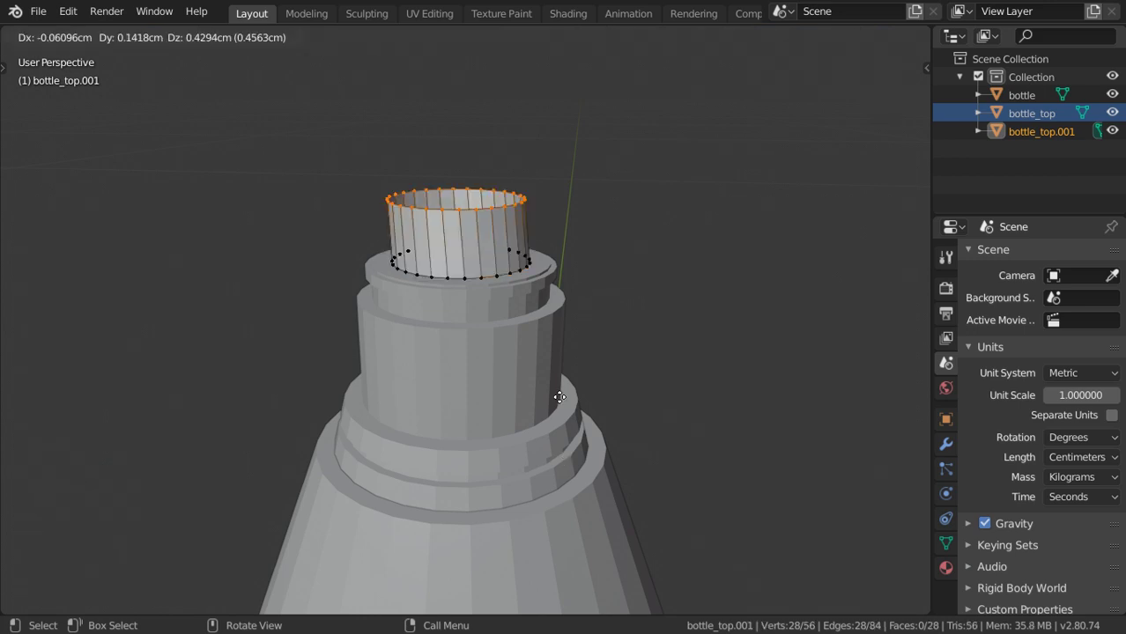
pyautogui.press('g')
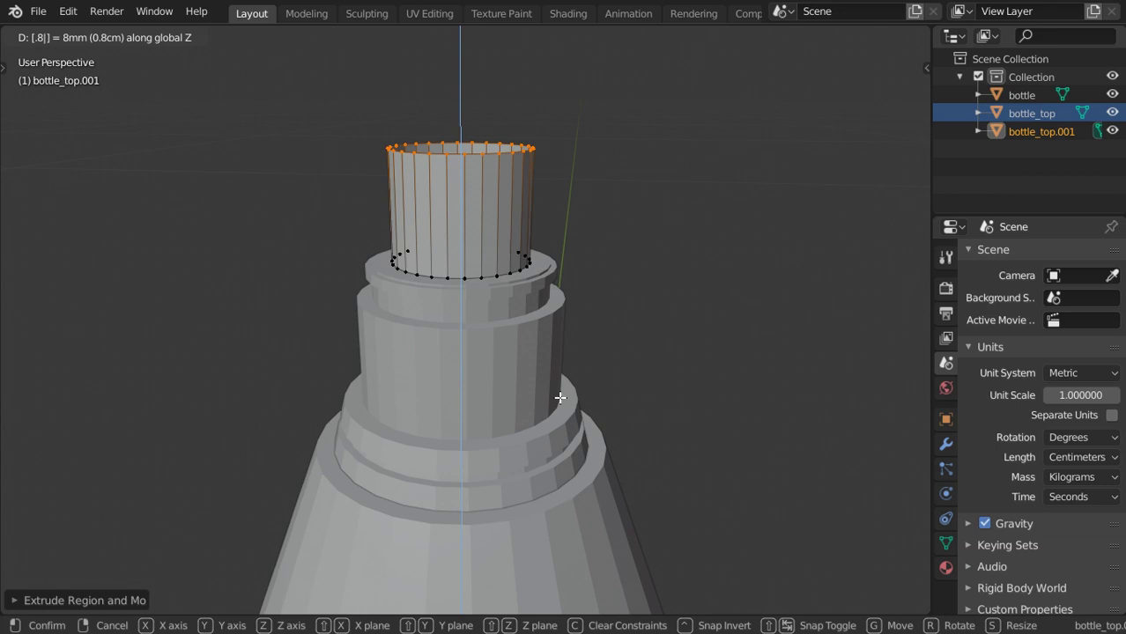
pyautogui.press('Tab')
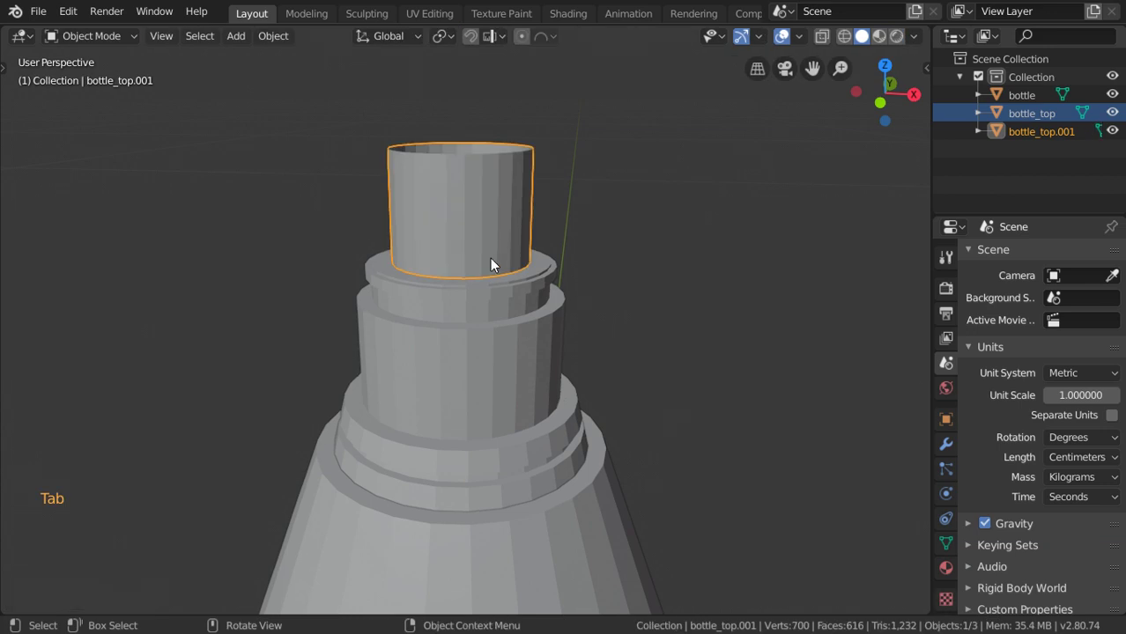
# - Lower the cap 1 mm, close its top with two inward rings, and add a side loop cut
pyautogui.press('g')
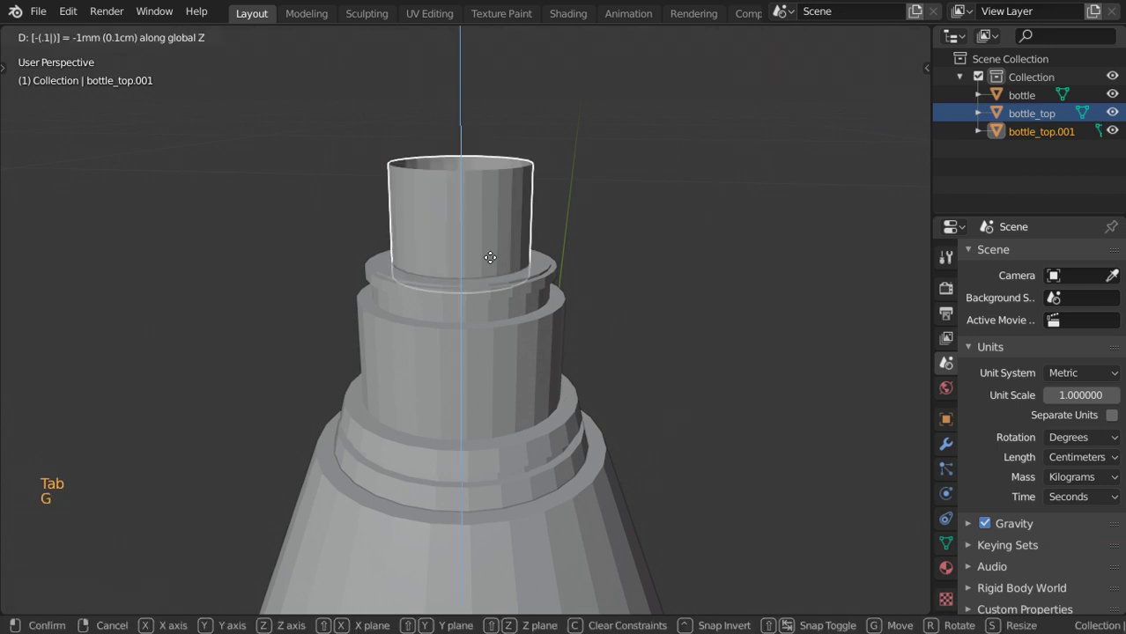
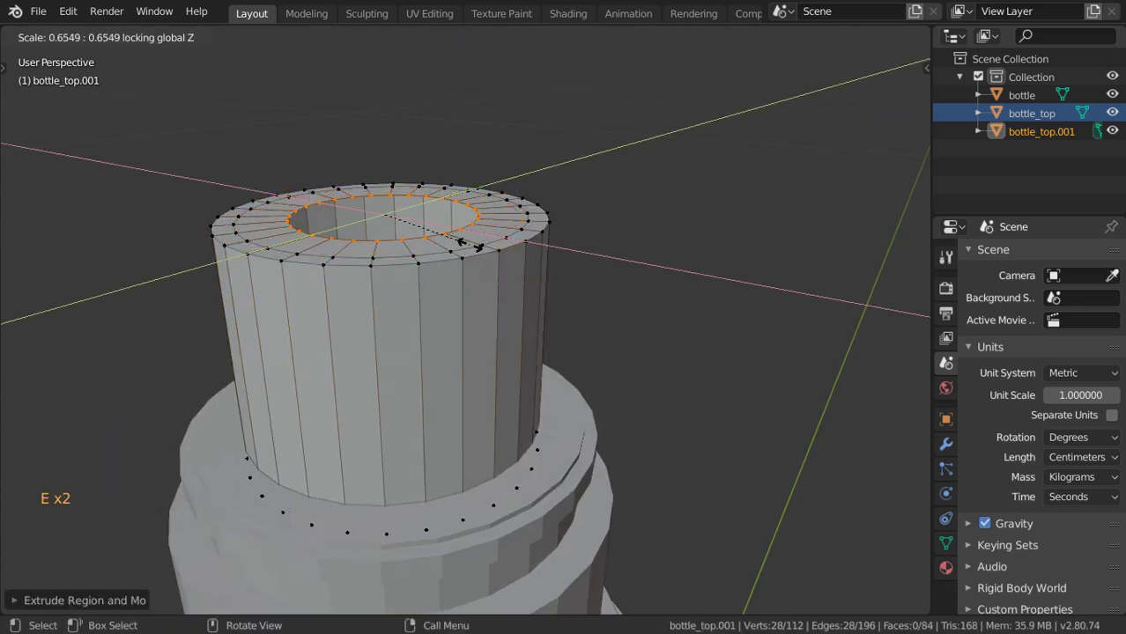
pyautogui.press('e')
pyautogui.press('f')
pyautogui.press('ctrl+r')
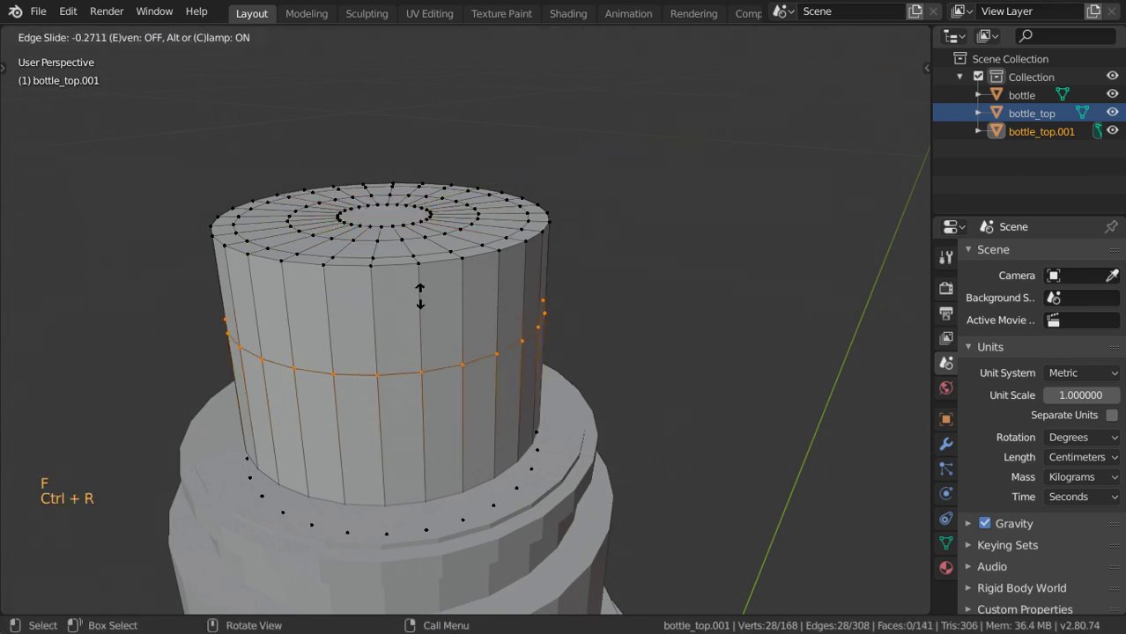
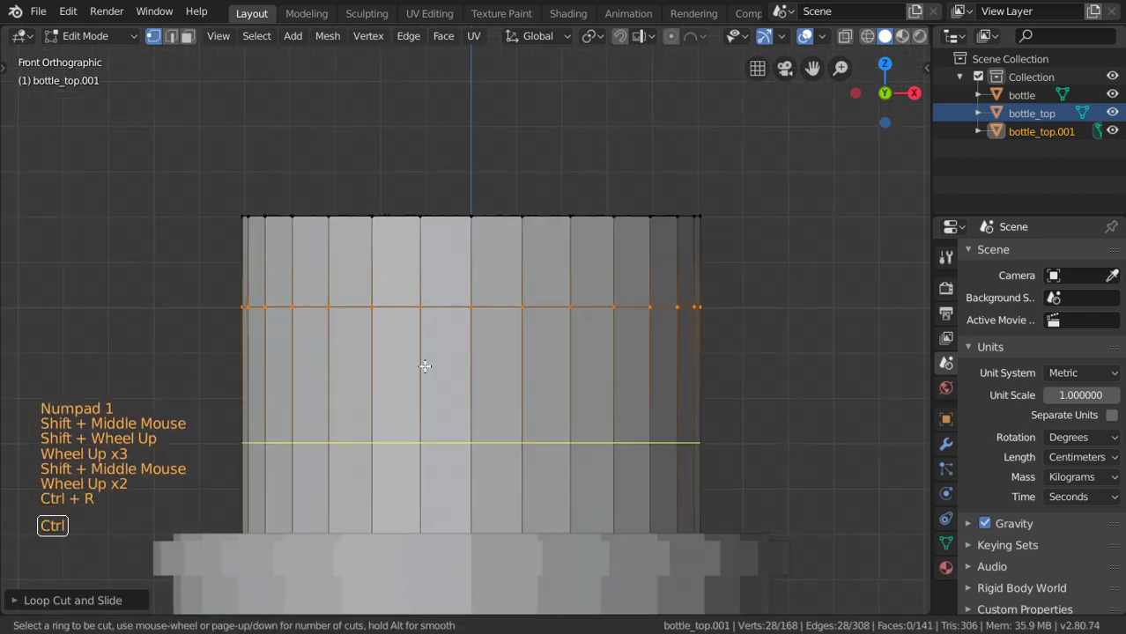
# - Add a pair of side loops and round the picked faces into a circular button with LoopTools Circle
pyautogui.press('ctrl+r')
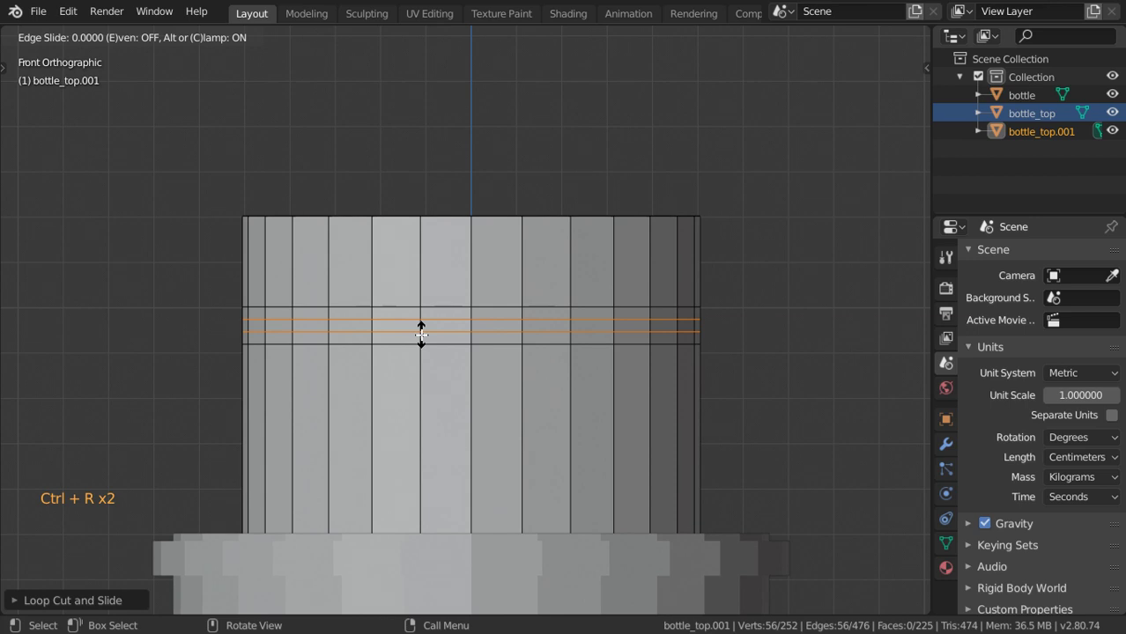
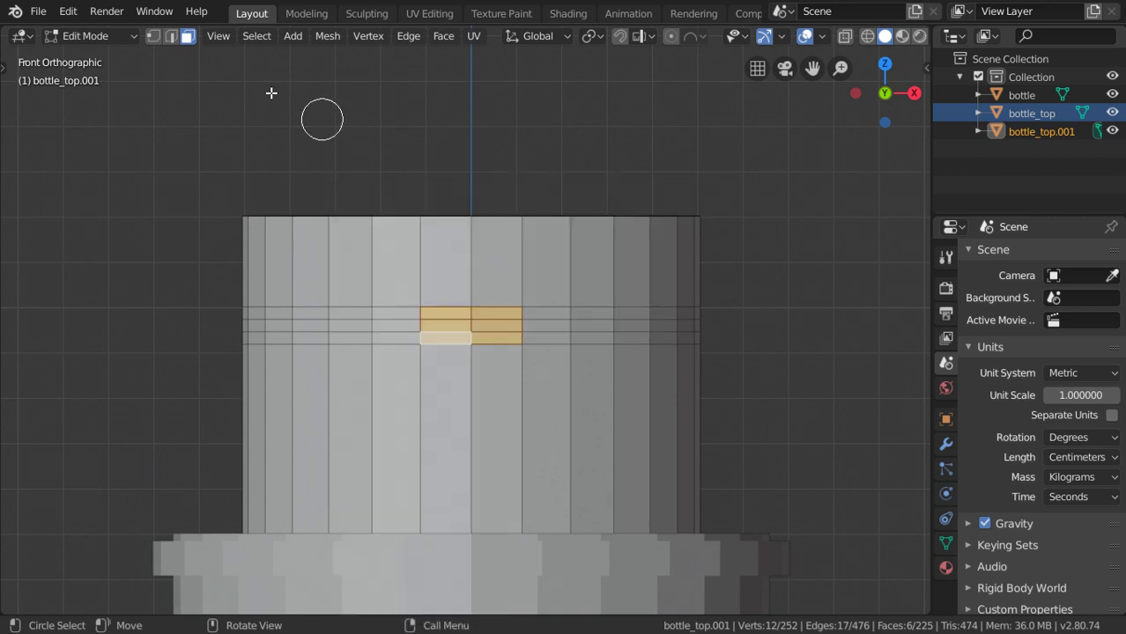
pyautogui.rightClick(457, 152)
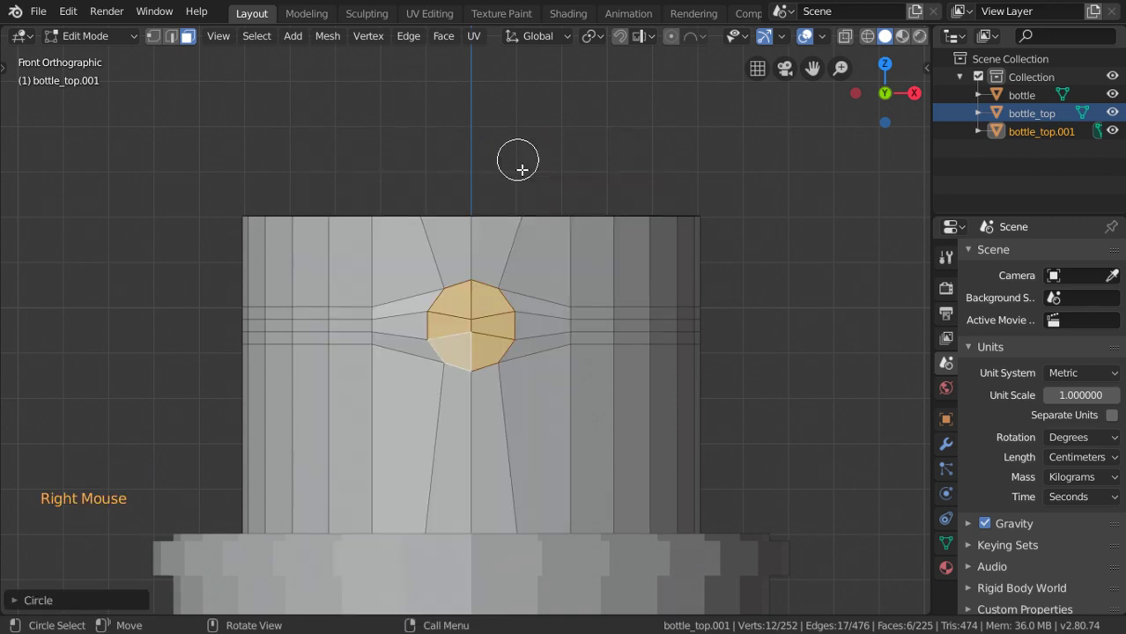
pyautogui.scroll(3)
pyautogui.scroll(-3)
pyautogui.middleClick(538, 402)
pyautogui.middleClick(497, 342)
pyautogui.scroll(-3)
pyautogui.middleClick(514, 336)
pyautogui.scroll(3)
pyautogui.press('Tab')
pyautogui.scroll(3)
pyautogui.press('Tab')
pyautogui.press('KP_7')
pyautogui.scroll(-3)
pyautogui.middleClick(499, 361)
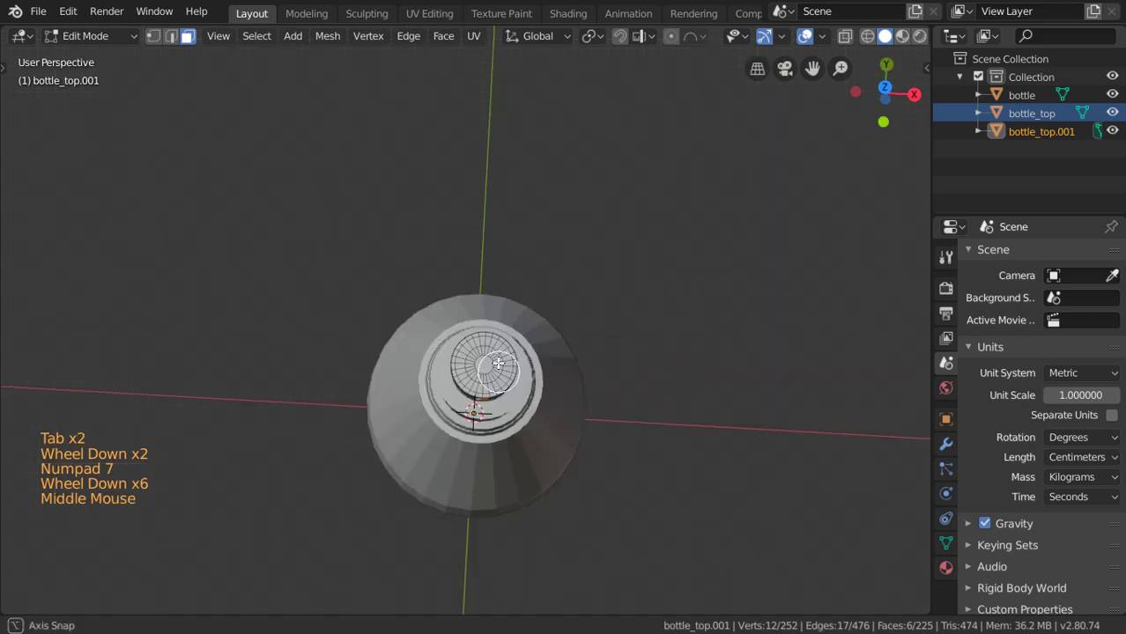
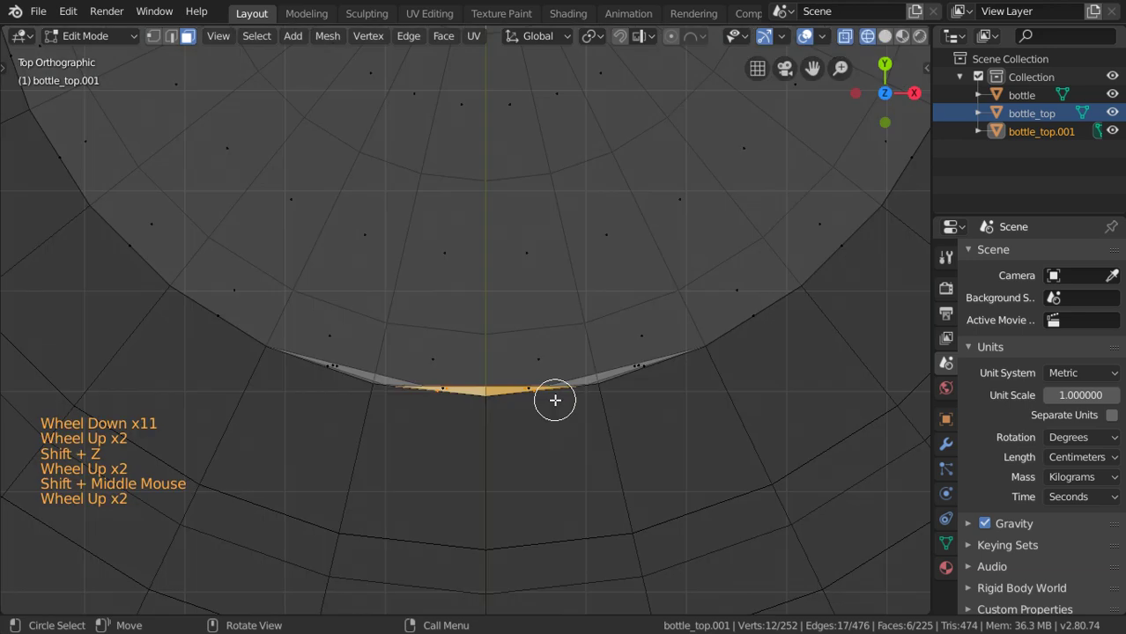
# - Align the button faces onto the cap surface and extrude them inward as a recess
pyautogui.press('shift+g')
pyautogui.middleClick(460, 304)
pyautogui.press('shift+z')
pyautogui.scroll(-3)
pyautogui.press('g')
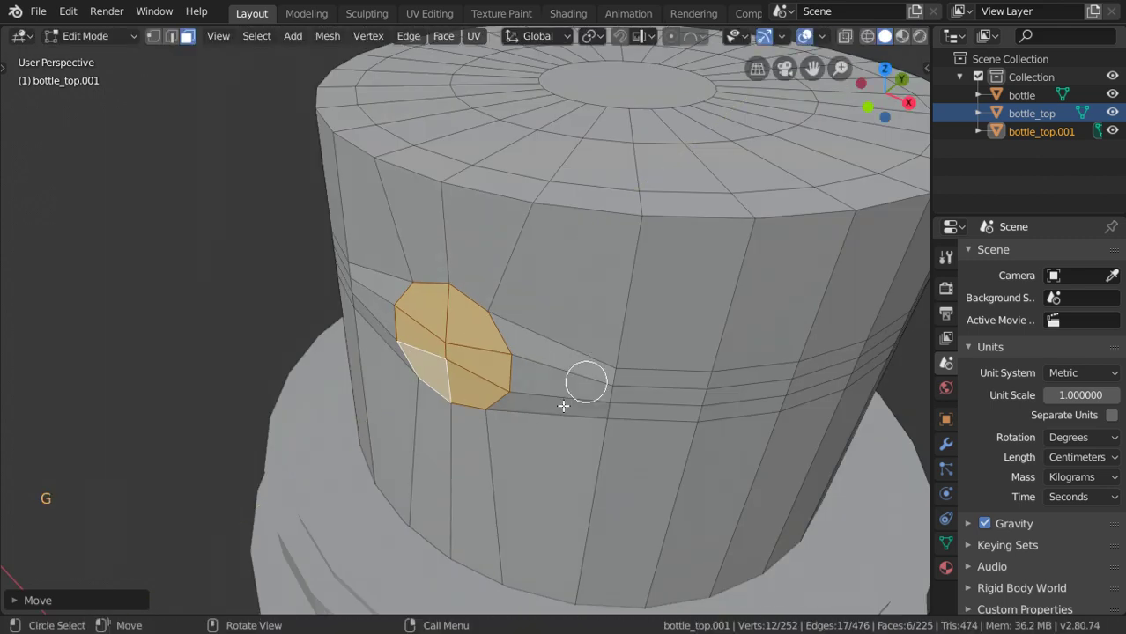
pyautogui.press('e')
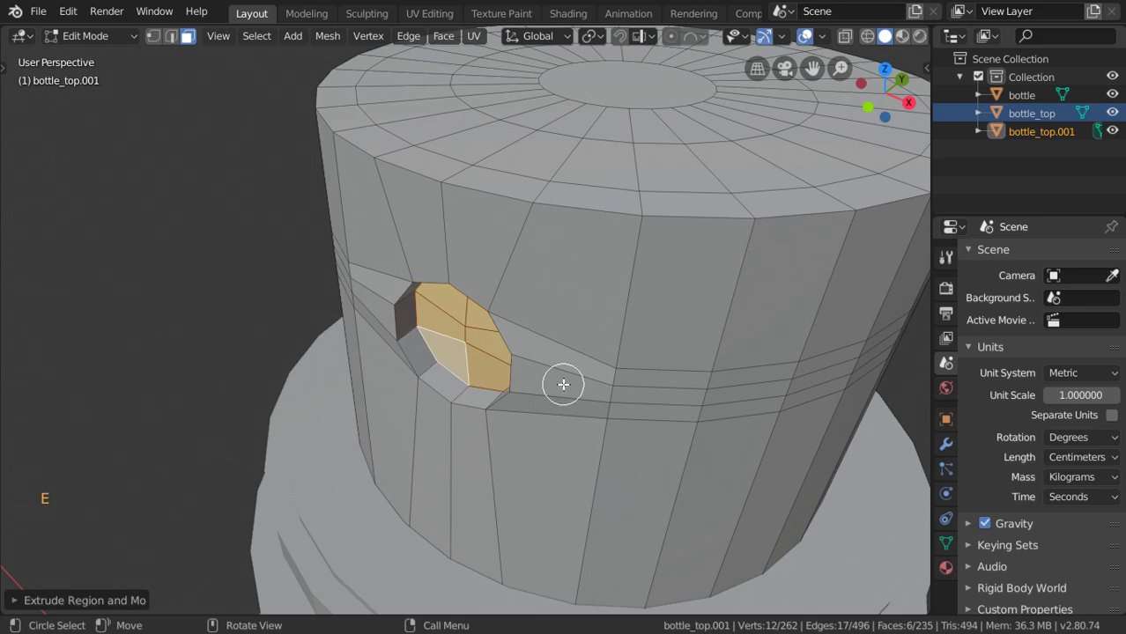
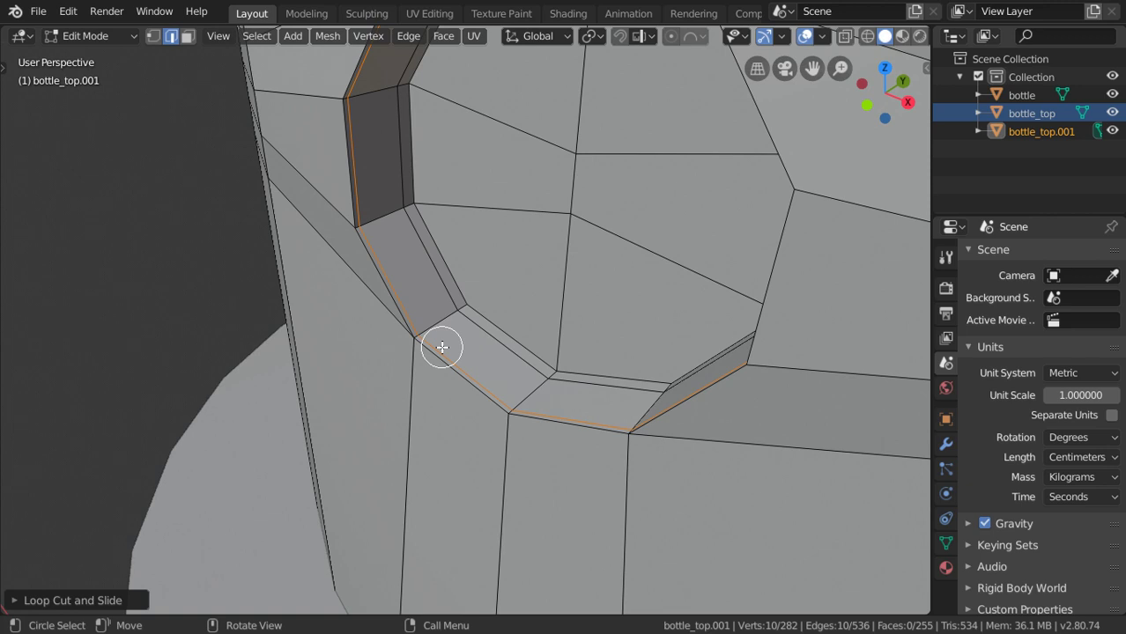
pyautogui.scroll(-3)
pyautogui.press('Tab')
# - Save the whole bottle as pro01.blend
pyautogui.middleClick(451, 331)
pyautogui.scroll(-3)
pyautogui.middleClick(458, 283)
pyautogui.press('ctrl+s')
pyautogui.press('ctrl+s')
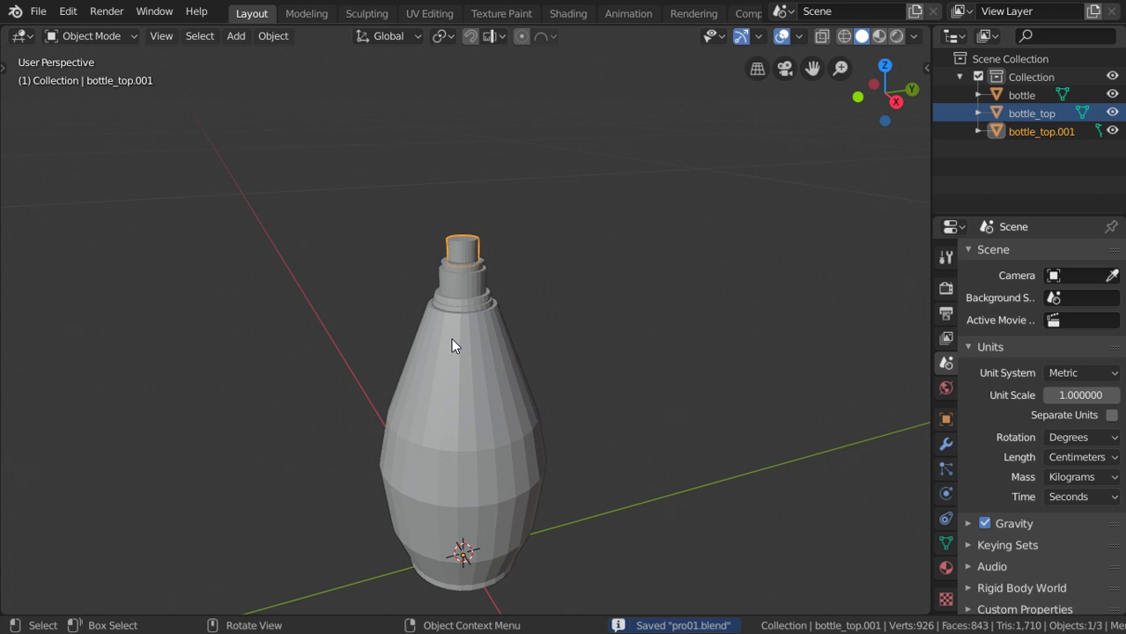
# - Enter Edit Mode on the bottle body and frame its top edge loop in front view
pyautogui.scroll(3)
pyautogui.press('Tab')
pyautogui.doubleClick(164, 48)
pyautogui.scroll(3)
pyautogui.scroll(3)
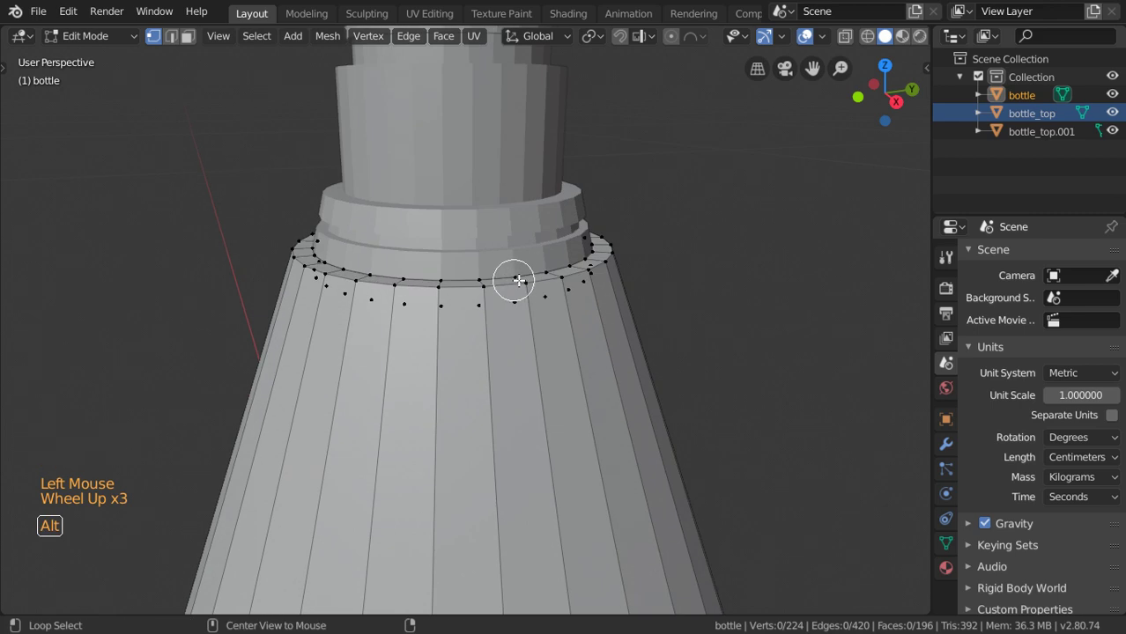
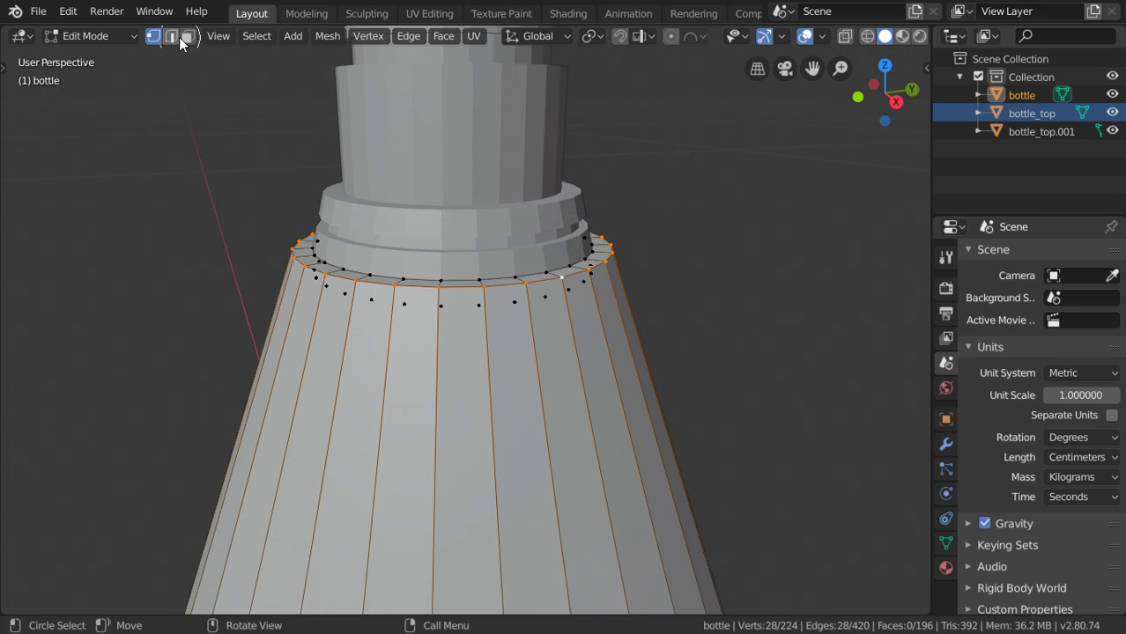
pyautogui.press('KP_1')
pyautogui.scroll(-3)
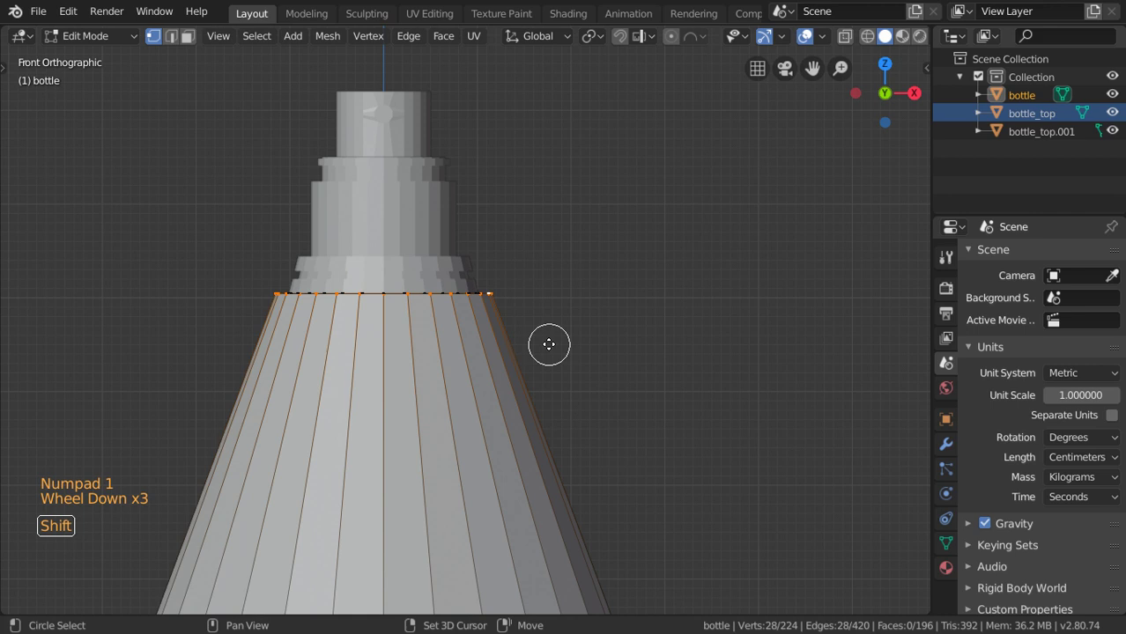
# - Duplicate the top edge ring in place and separate it into a new object bottle.001
pyautogui.press('shift+d')
pyautogui.press('p')
pyautogui.press('Tab')
pyautogui.click(479, 297)
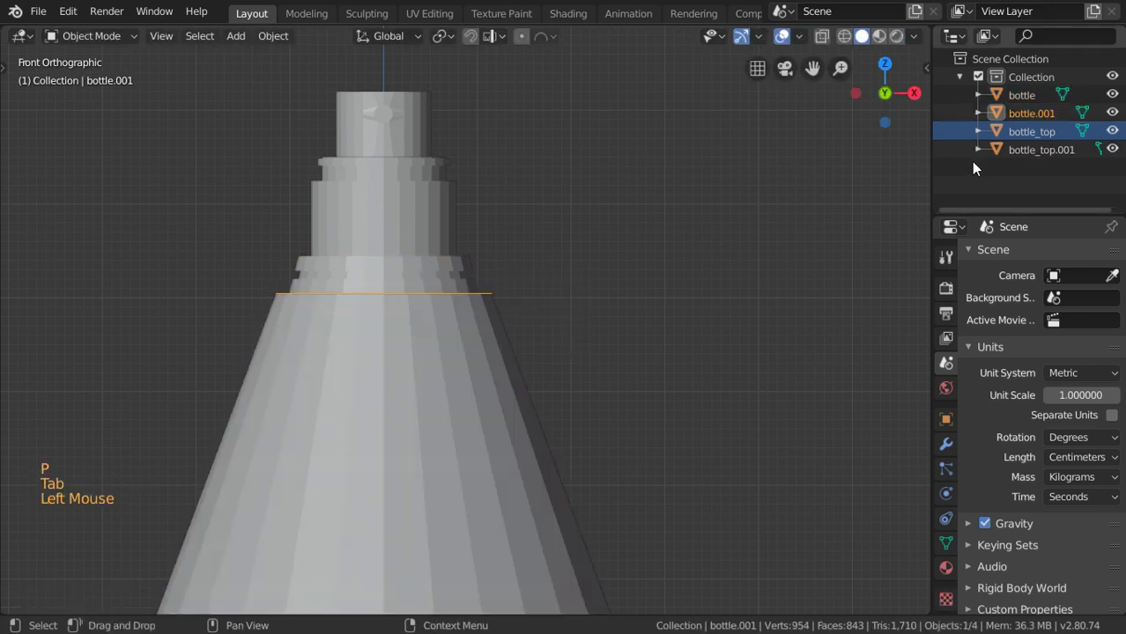
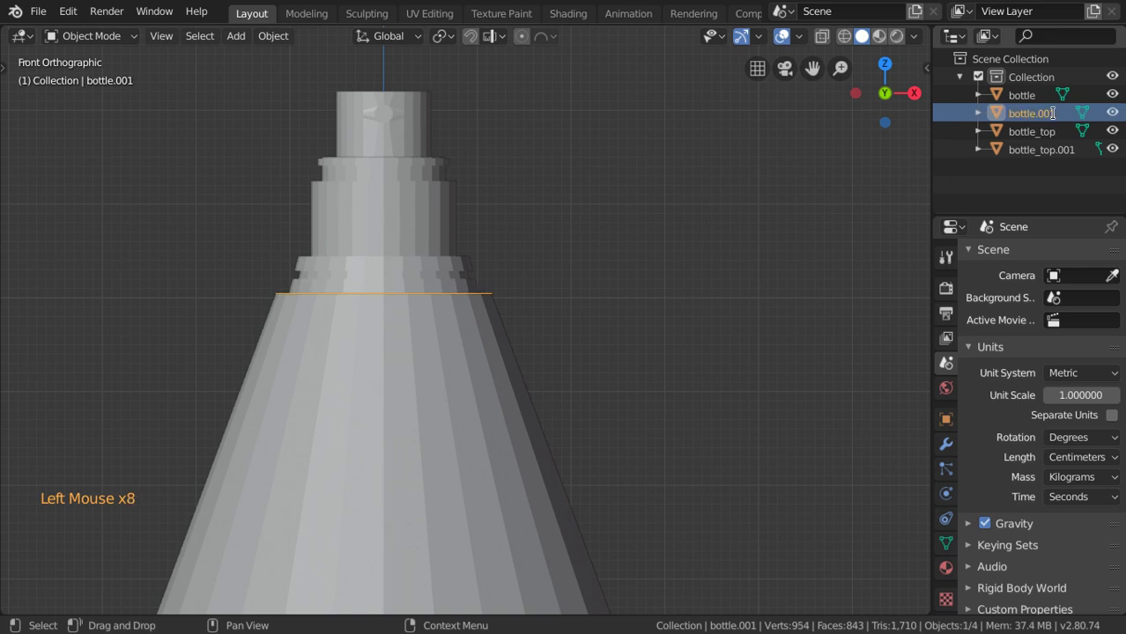
# - Rename the separated ring bottle_Head and set its origin to the geometry centre
pyautogui.press('t')
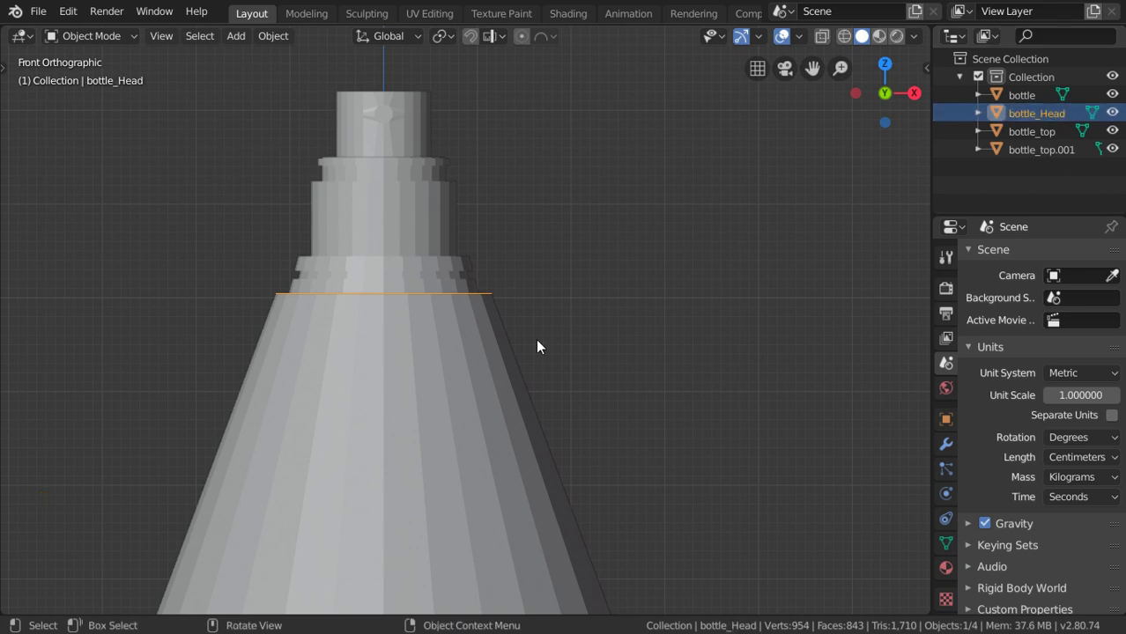
pyautogui.scroll(3)
pyautogui.press('s')
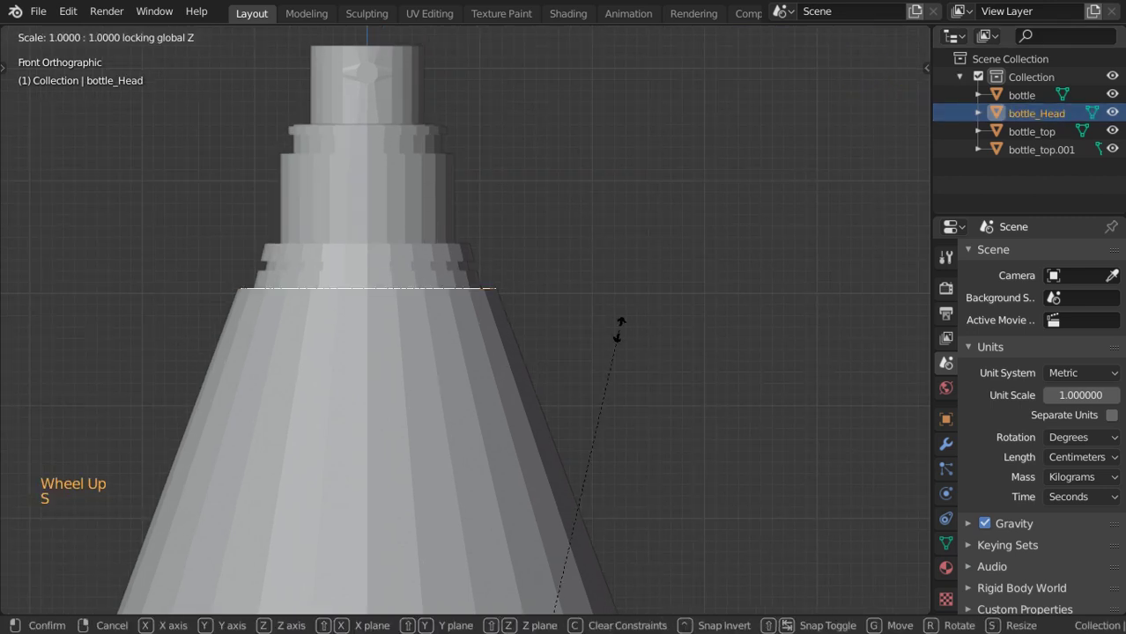
pyautogui.rightClick(477, 289)
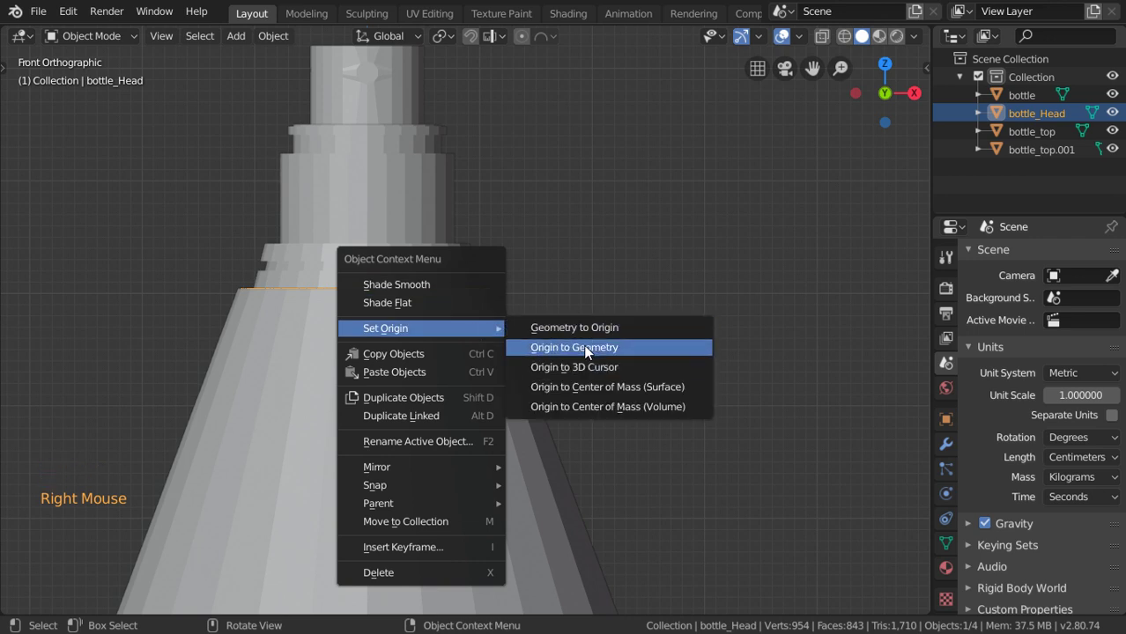
pyautogui.middleClick(537, 427)
pyautogui.scroll(-3)
pyautogui.scroll(3)
# - Scale the ring to 0.95 horizontally and reopen it for mesh editing
pyautogui.press('s')
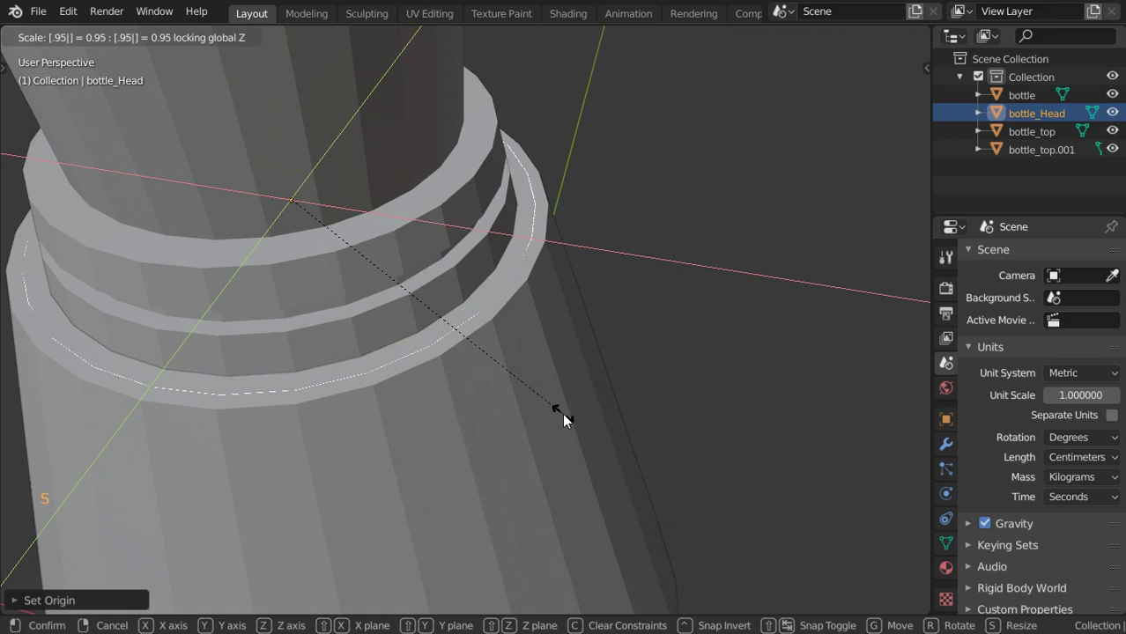
pyautogui.press('KP_1')
pyautogui.scroll(-3)
pyautogui.middleClick(547, 372)
pyautogui.scroll(-3)
pyautogui.press('shift+Tab')
pyautogui.middleClick(548, 371)
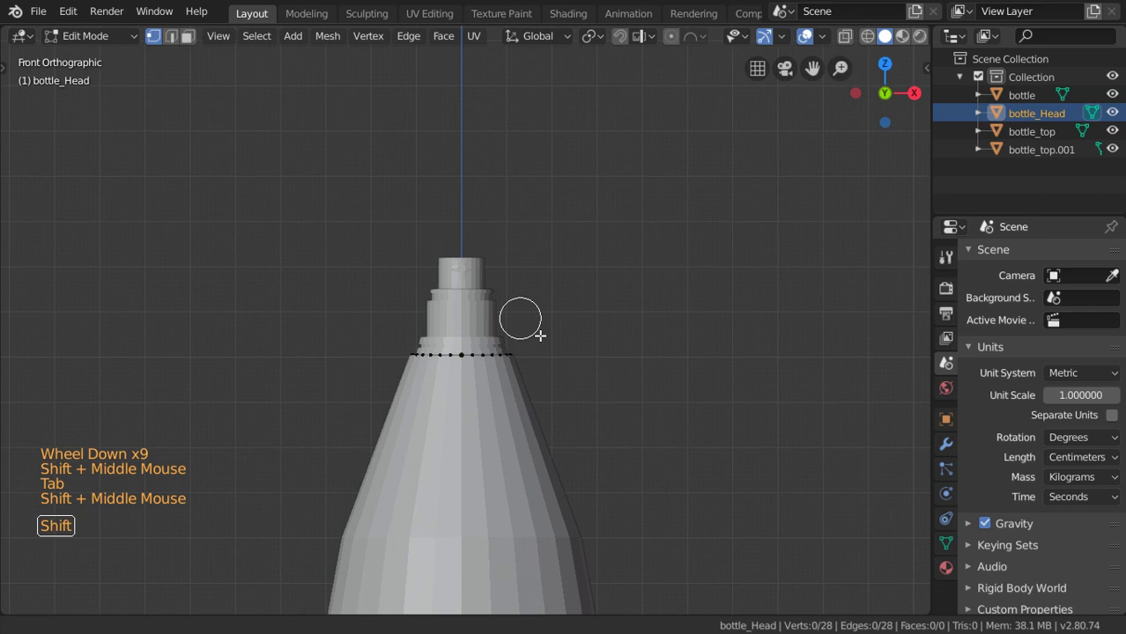
# - Extrude the selected ring vertically upward along Z into a neck
pyautogui.press('e')
pyautogui.press('z')
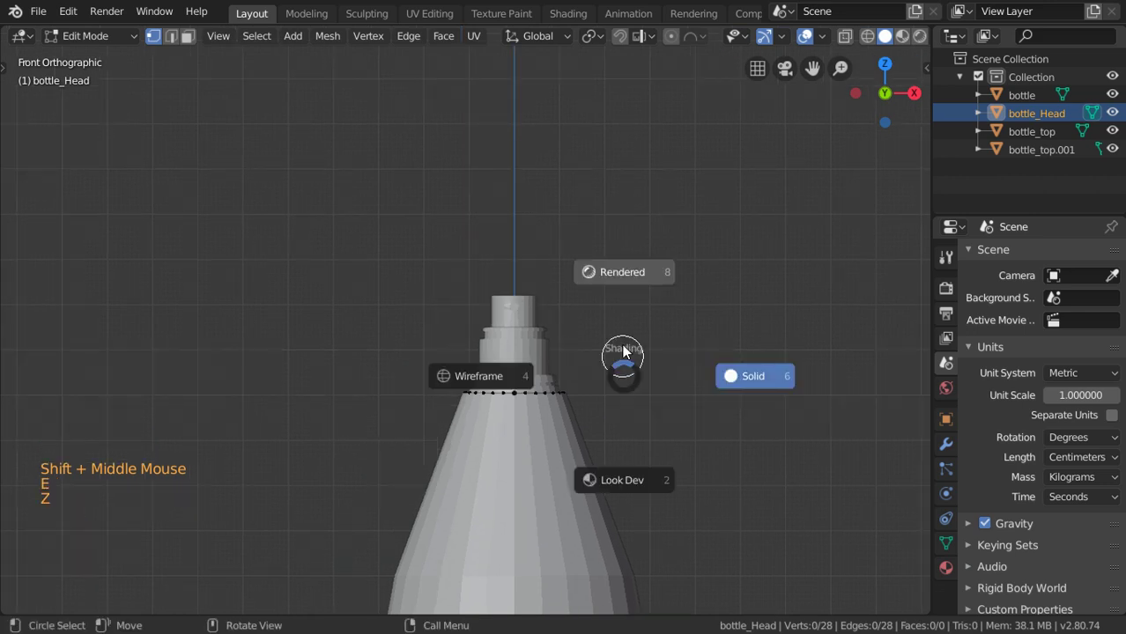
pyautogui.press('a')
pyautogui.press('e')
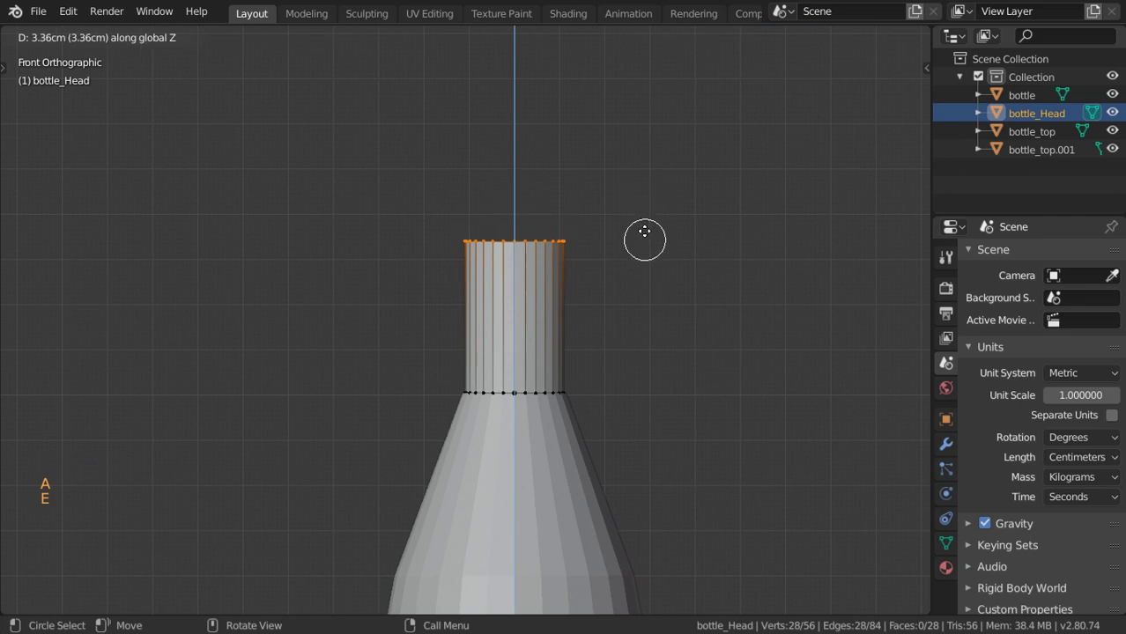
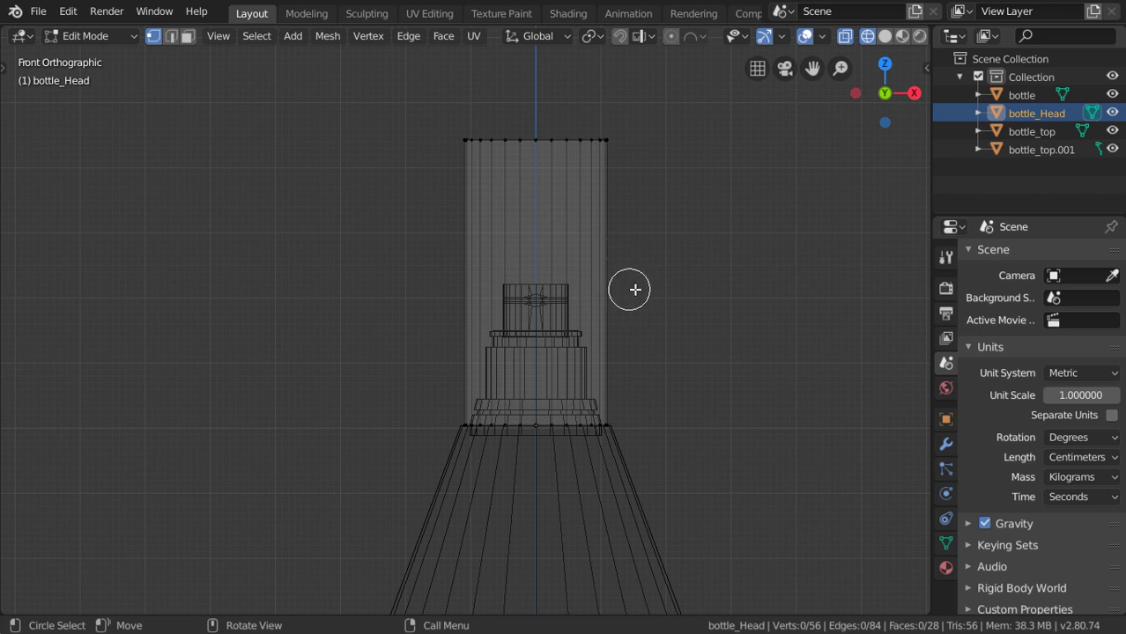
# - Narrow the neck's top ring, then extrude a widening flare above it
pyautogui.middleClick(593, 189)
pyautogui.scroll(3)
pyautogui.click(593, 190)
pyautogui.press('s')
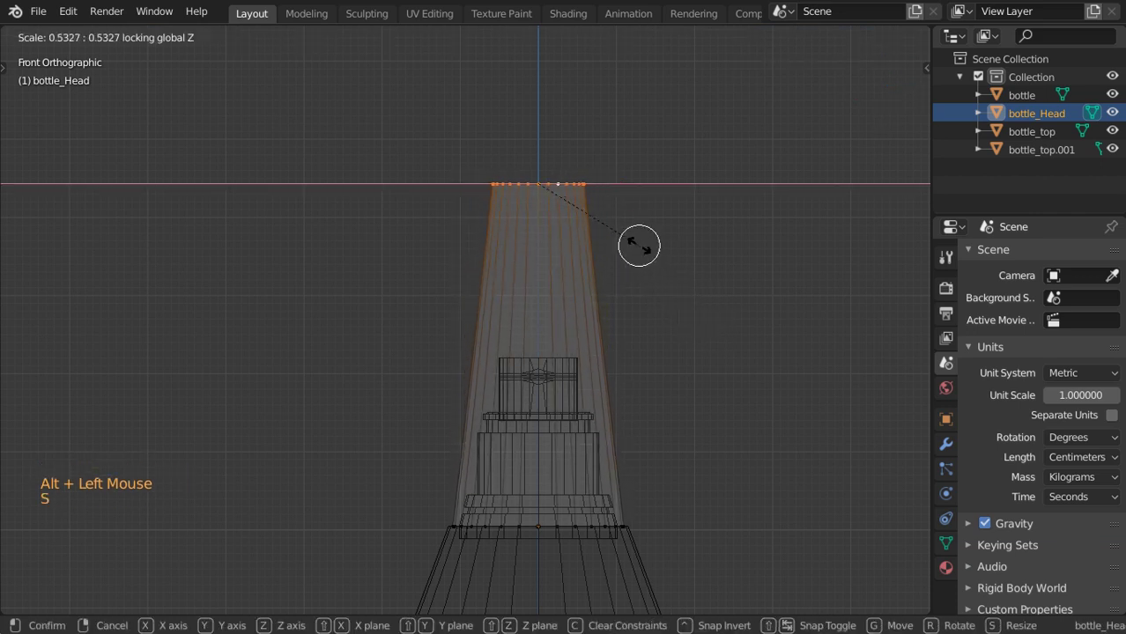
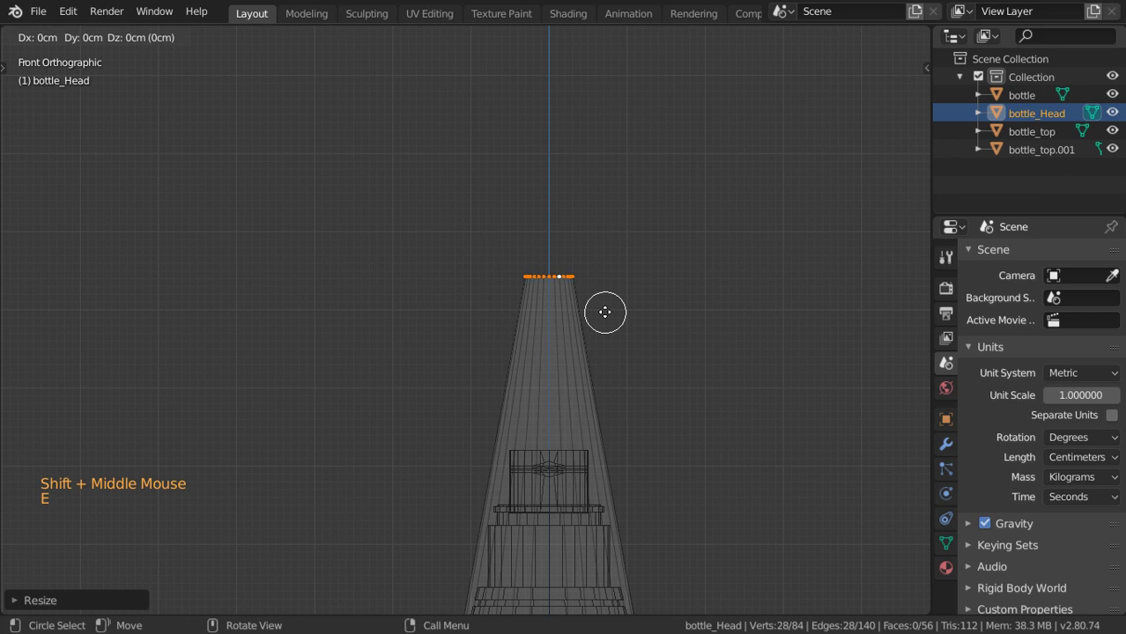
pyautogui.press('s')
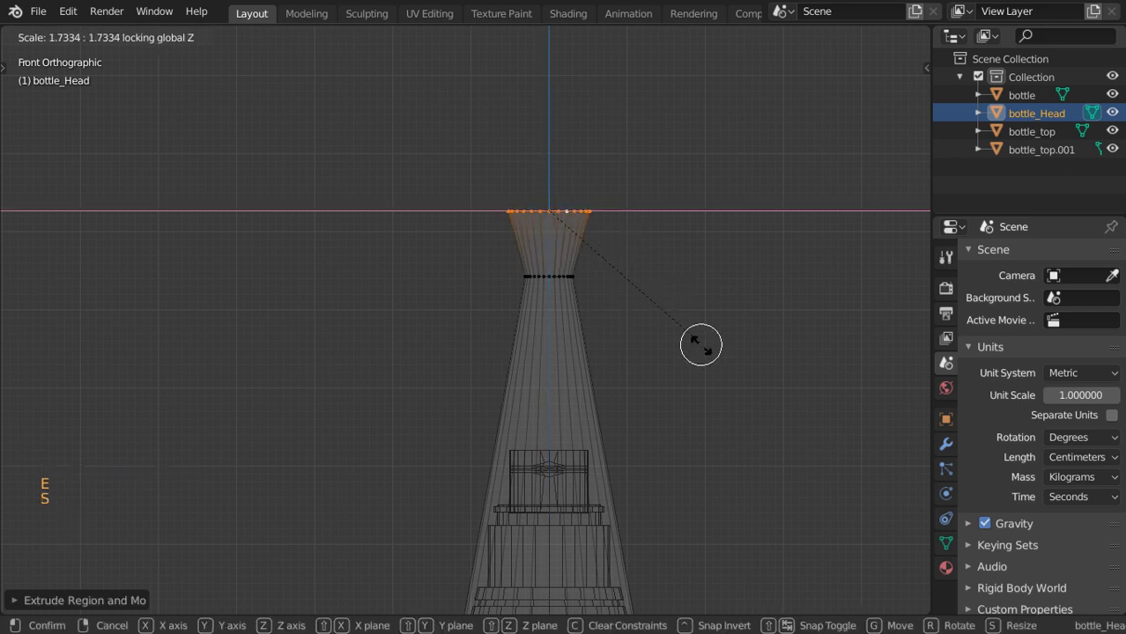
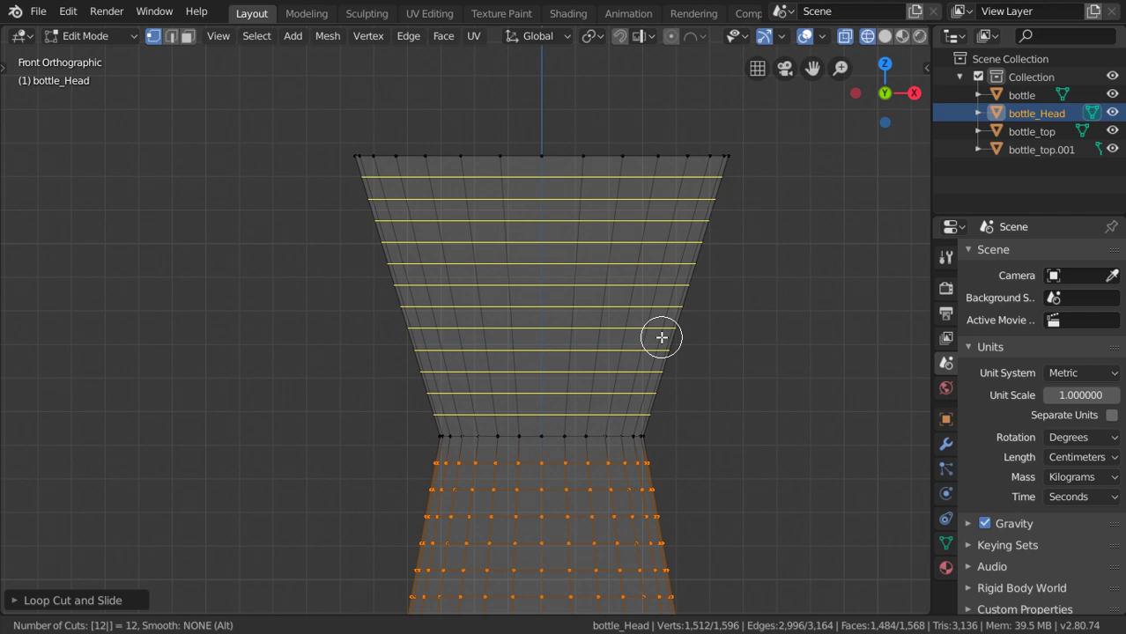
# - Add 14 horizontal loop cuts along the neck plus a waist loop, and slide the waist loop into place
pyautogui.press('ctrl+r')
pyautogui.press('ctrl+r')
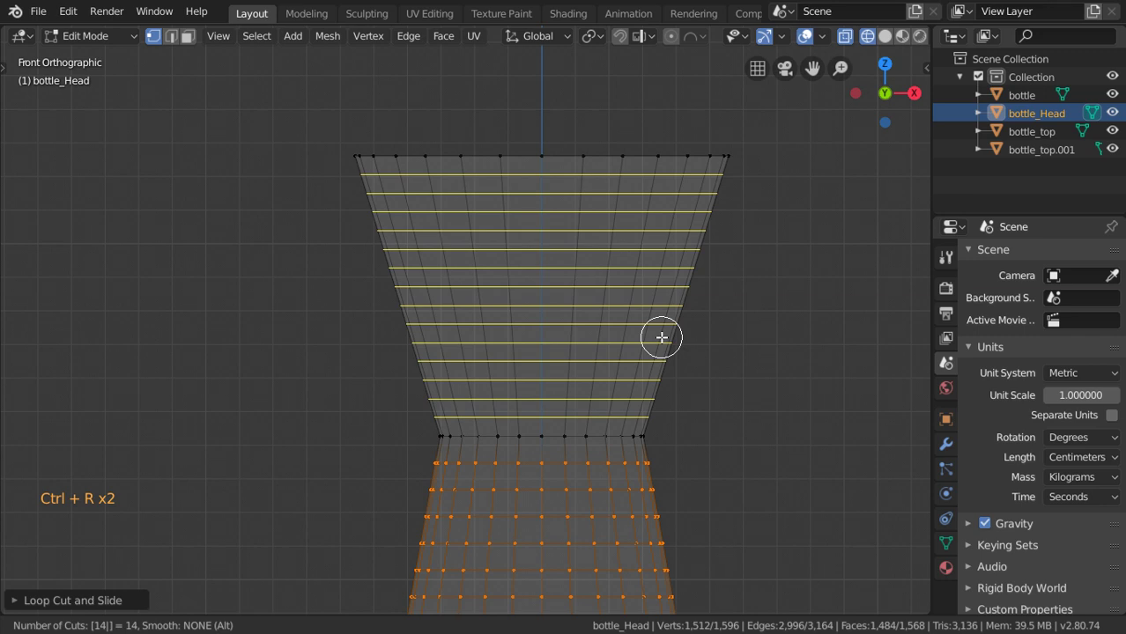
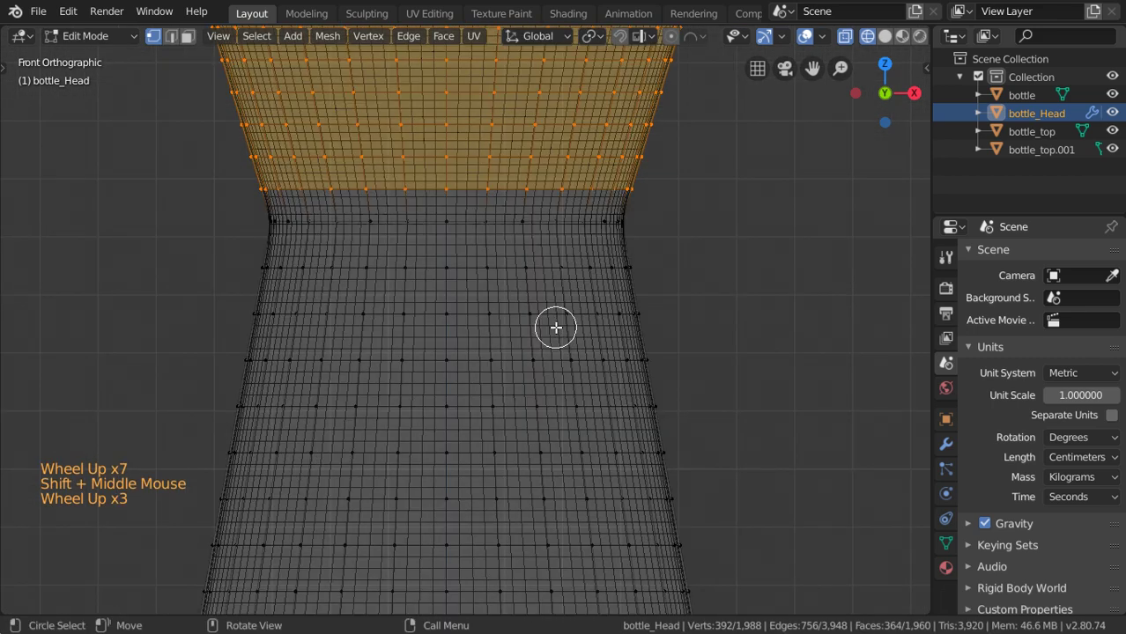
pyautogui.press('ctrl+r')
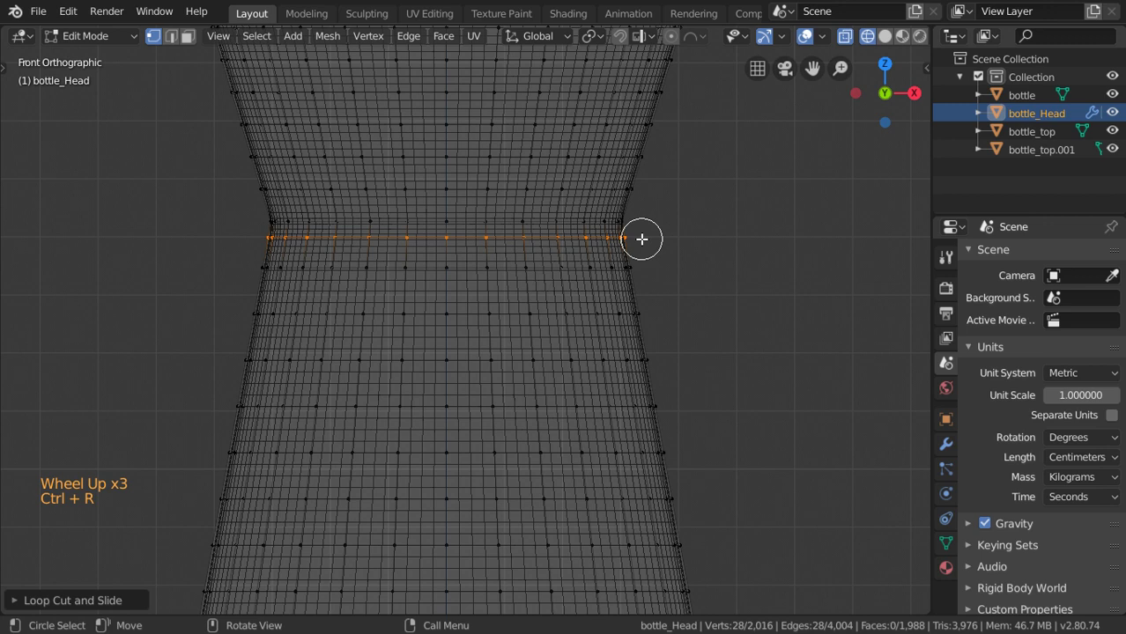
pyautogui.press('g')
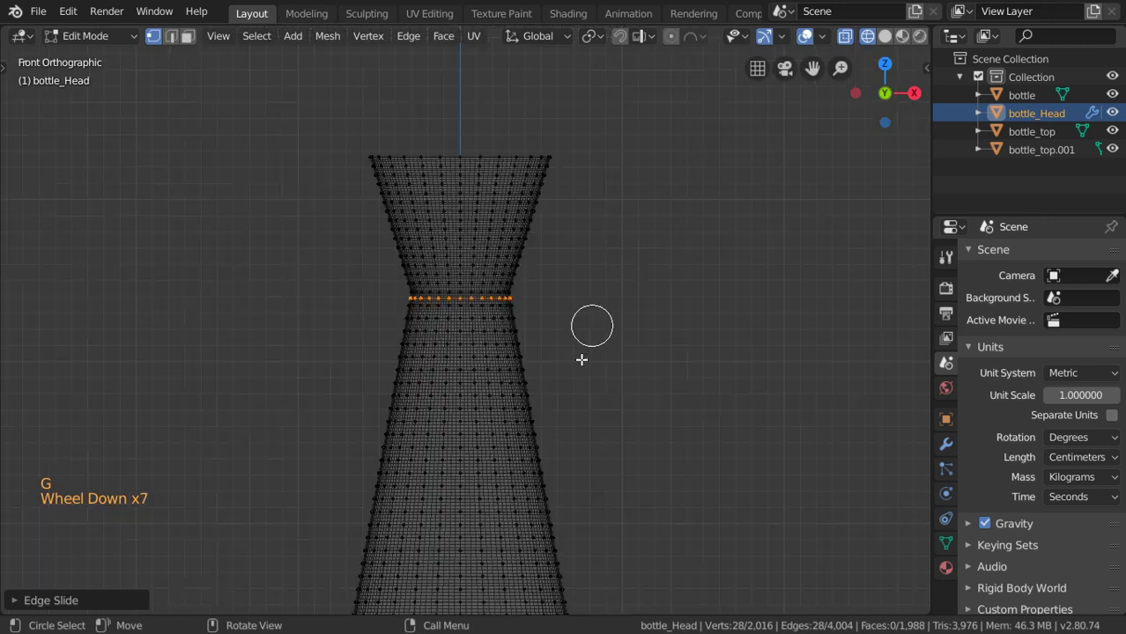
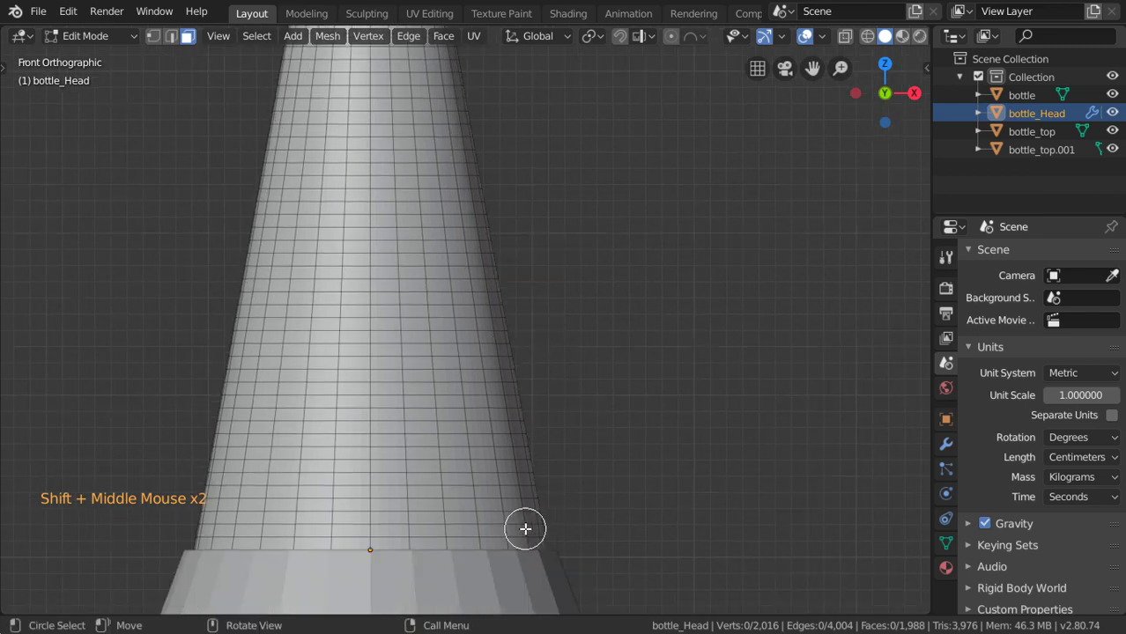
# - Box-select all of the neck's faces in Face mode
pyautogui.scroll(-3)
pyautogui.scroll(-3)
pyautogui.press('b')
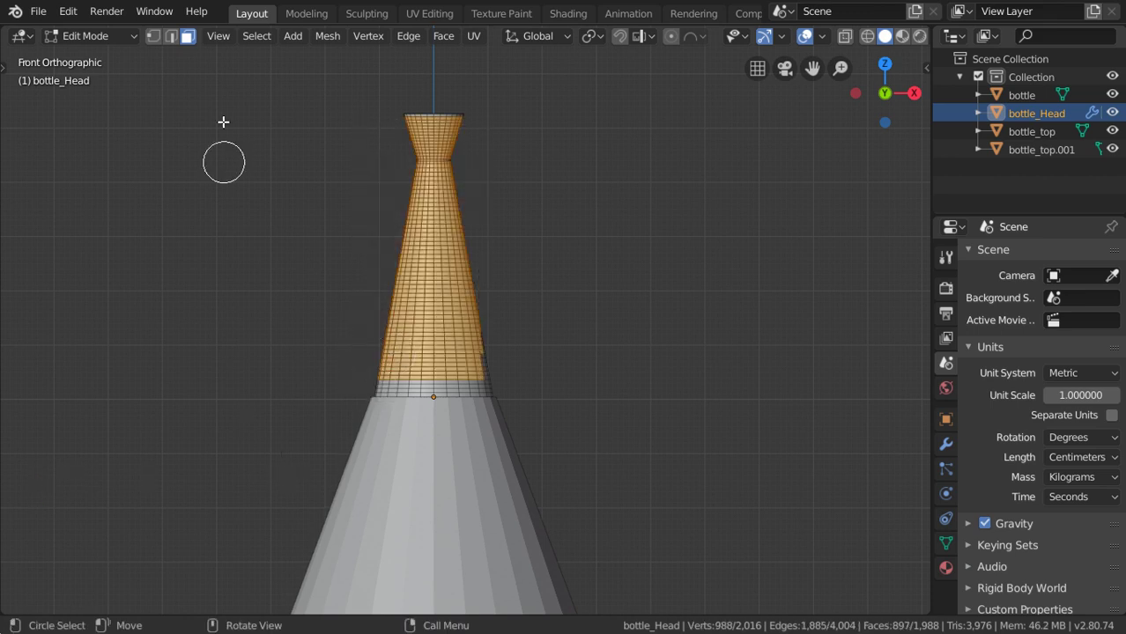
# - Use Checker Deselect to keep every other horizontal row of neck faces selected
pyautogui.click(290, 140)
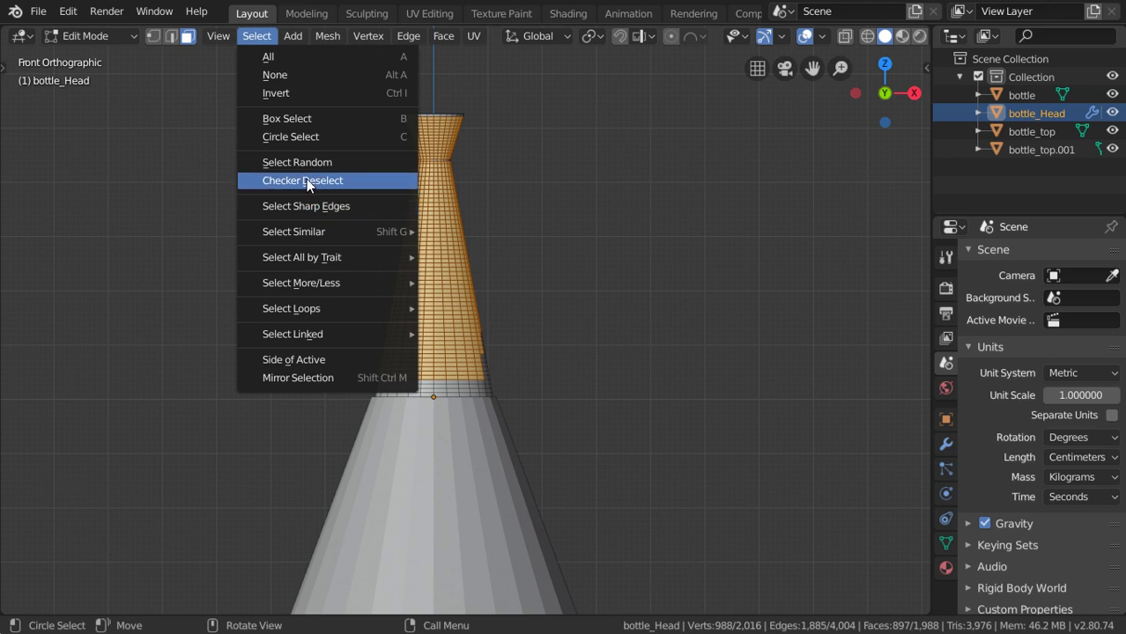
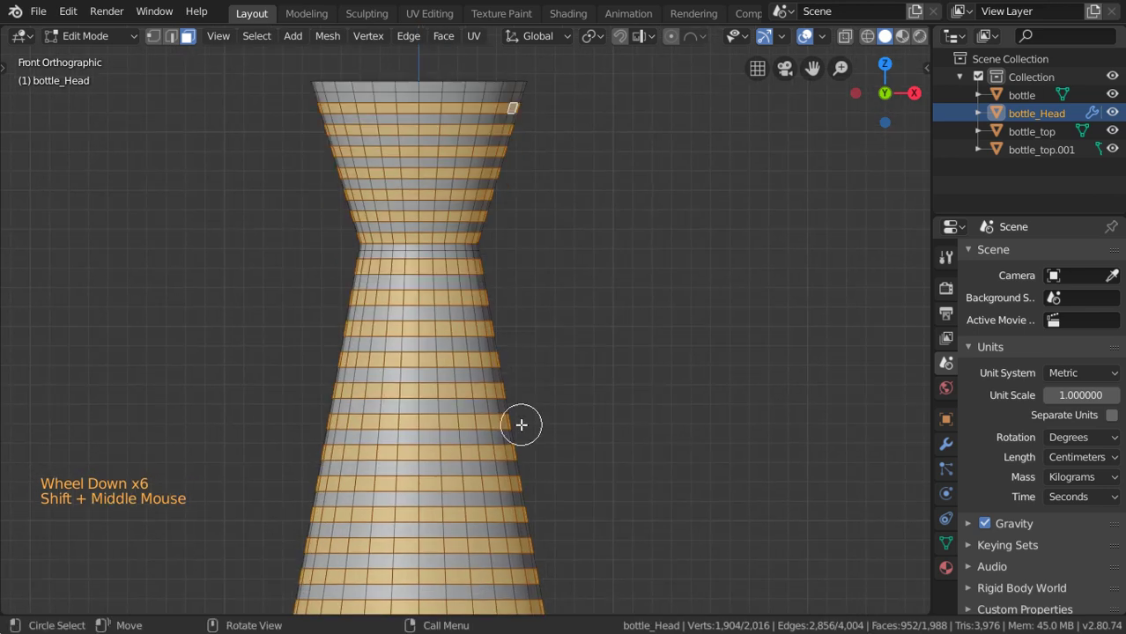
pyautogui.middleClick(560, 445)
pyautogui.scroll(-3)
pyautogui.scroll(-3)
pyautogui.press('shift+c')
pyautogui.scroll(3)
pyautogui.middleClick(549, 343)
pyautogui.scroll(3)
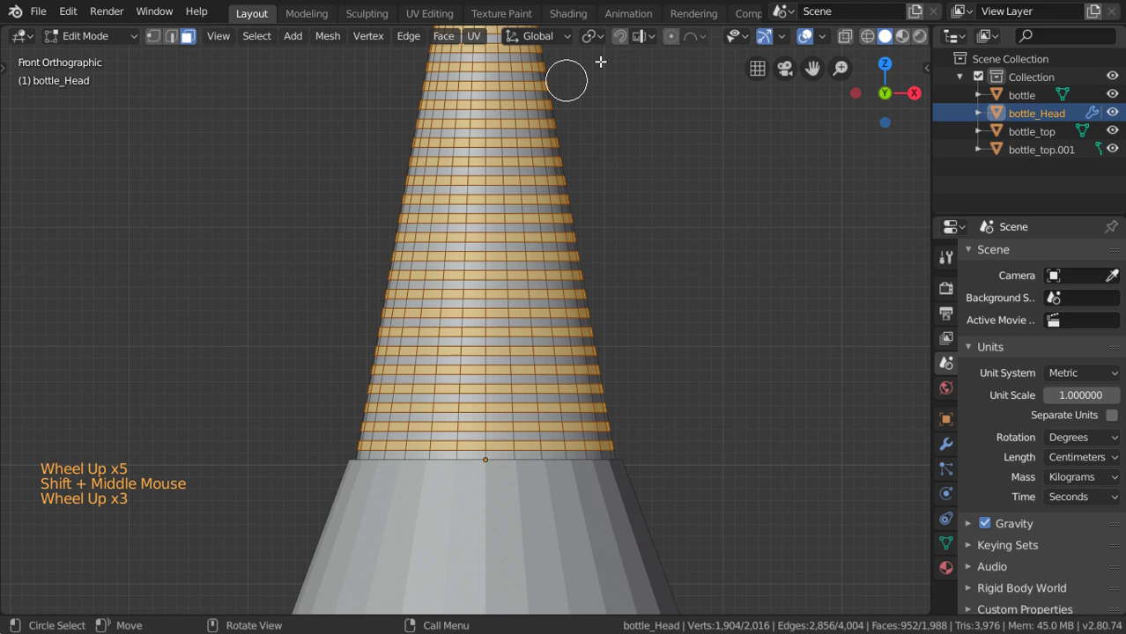
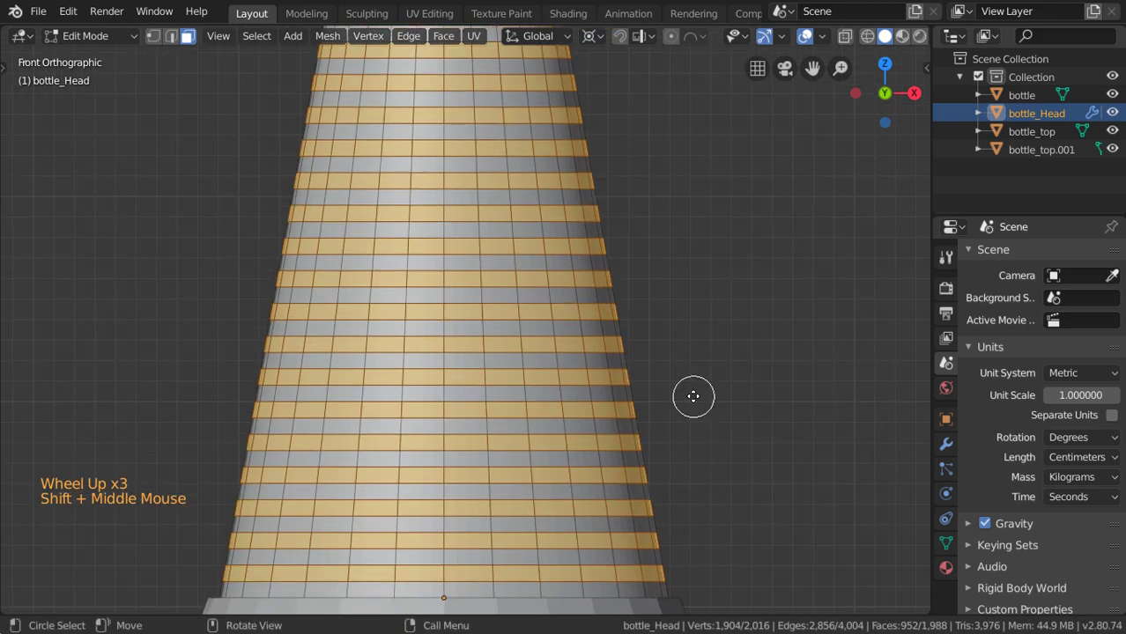
# - Extrude the alternating rows scaled 0.9 inward to form ribs, dissolve a stray edge and return to Object Mode
pyautogui.press('e')
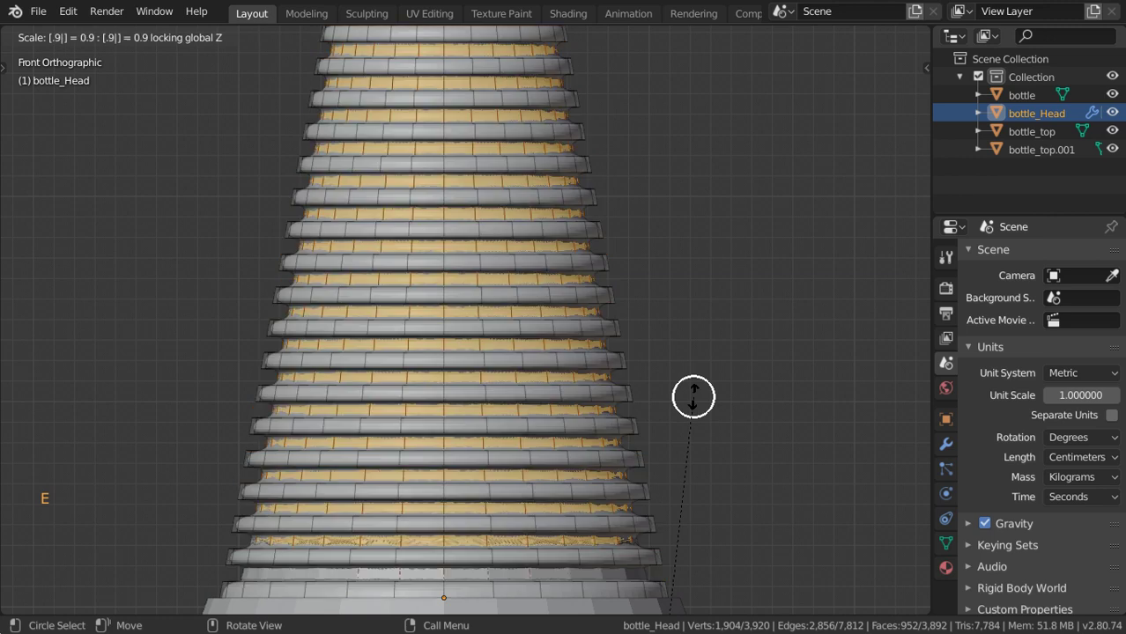
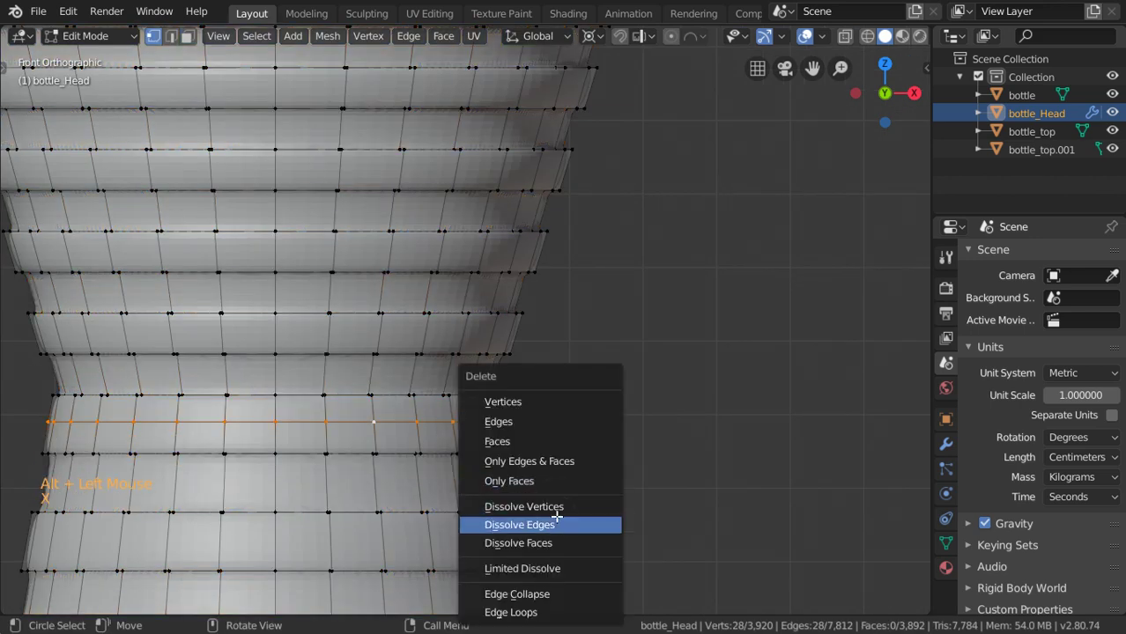
pyautogui.press('Tab')
pyautogui.scroll(-3)
pyautogui.scroll(-3)
pyautogui.rightClick(435, 307)
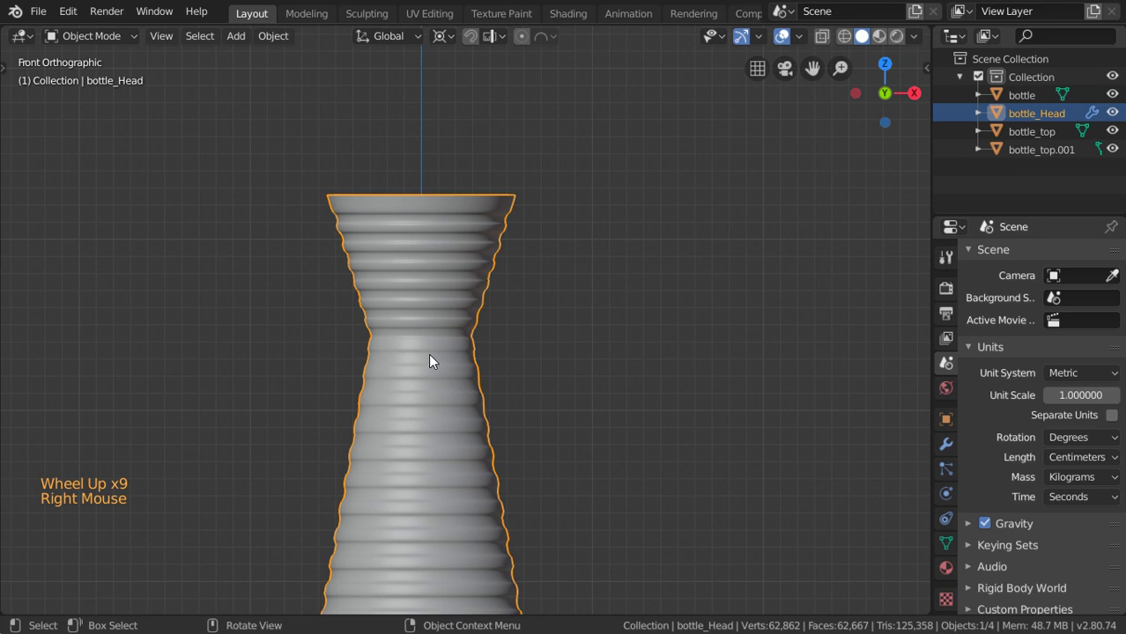
# - Snap the 3D cursor to the centre of the neck's top edge ring
pyautogui.middleClick(489, 288)
pyautogui.scroll(3)
pyautogui.press('Tab')
pyautogui.click(445, 269)
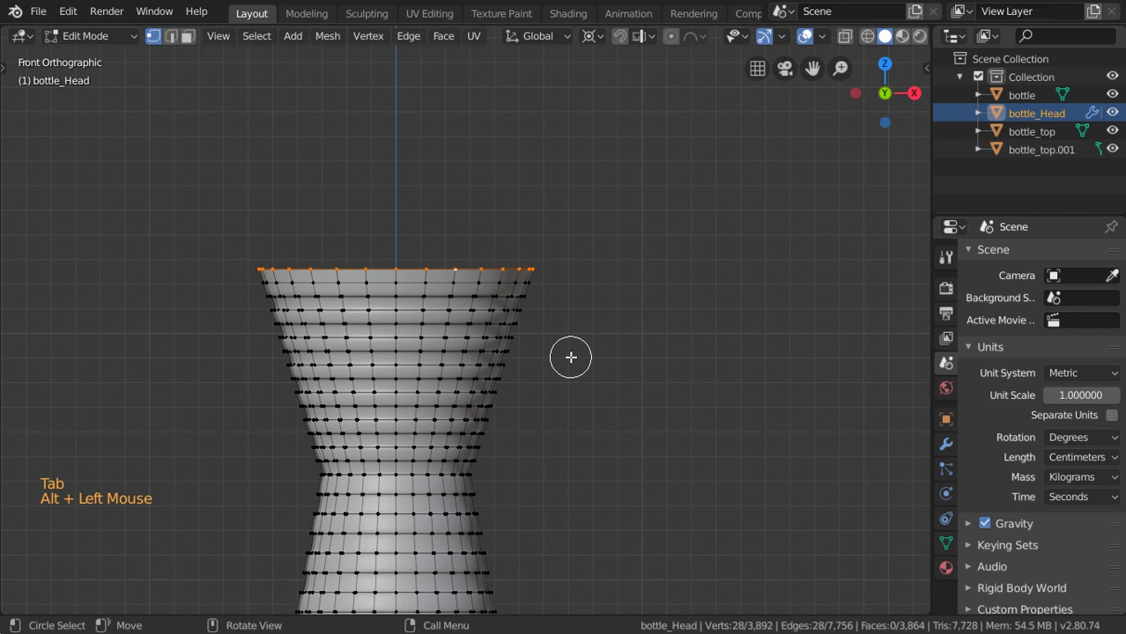
pyautogui.press('shift+s')
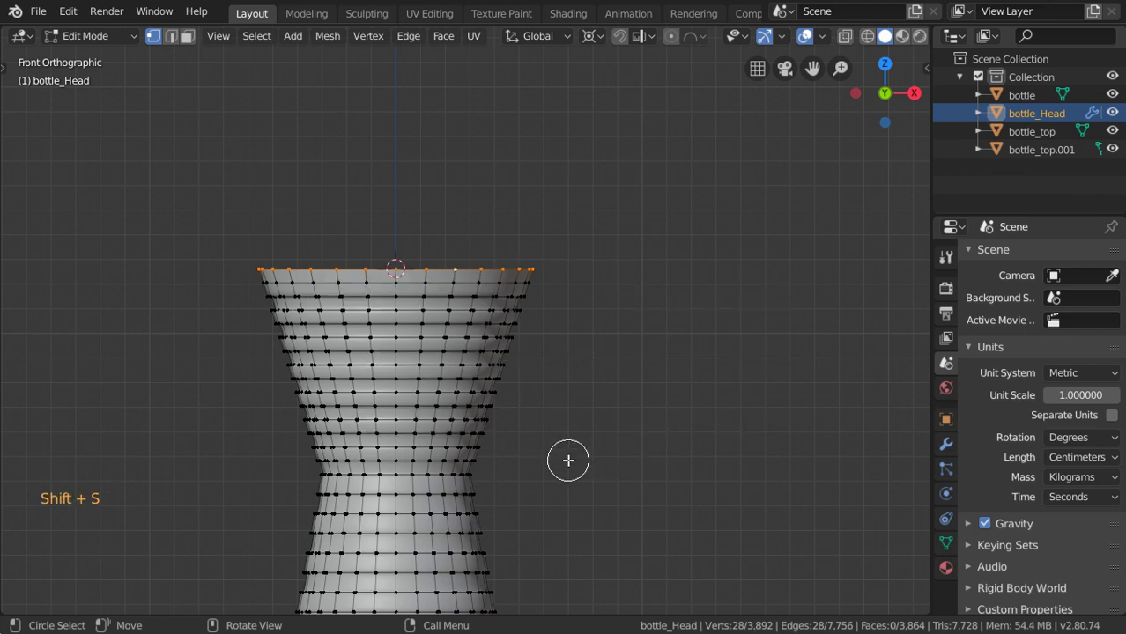
pyautogui.press('Tab')
# - Add a new UV sphere at the 3D cursor on the neck's top rim
pyautogui.click(445, 43)
pyautogui.press('shift+a')
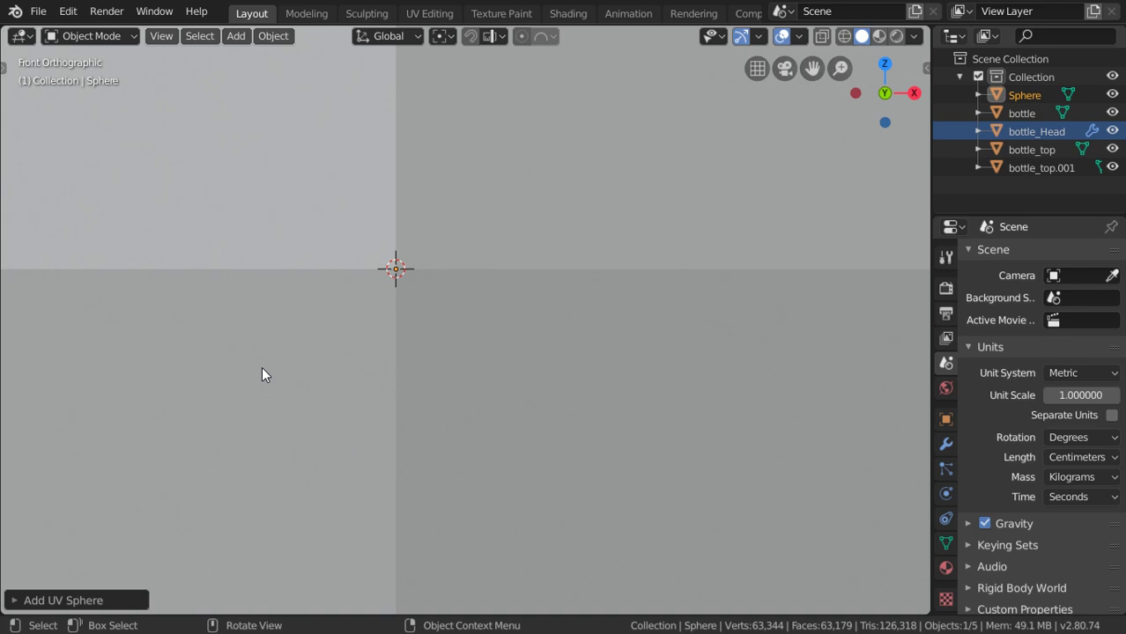
# - Lower the sphere's segment count, shrink it to the neck's width and move it onto the neck top
pyautogui.click(108, 385)
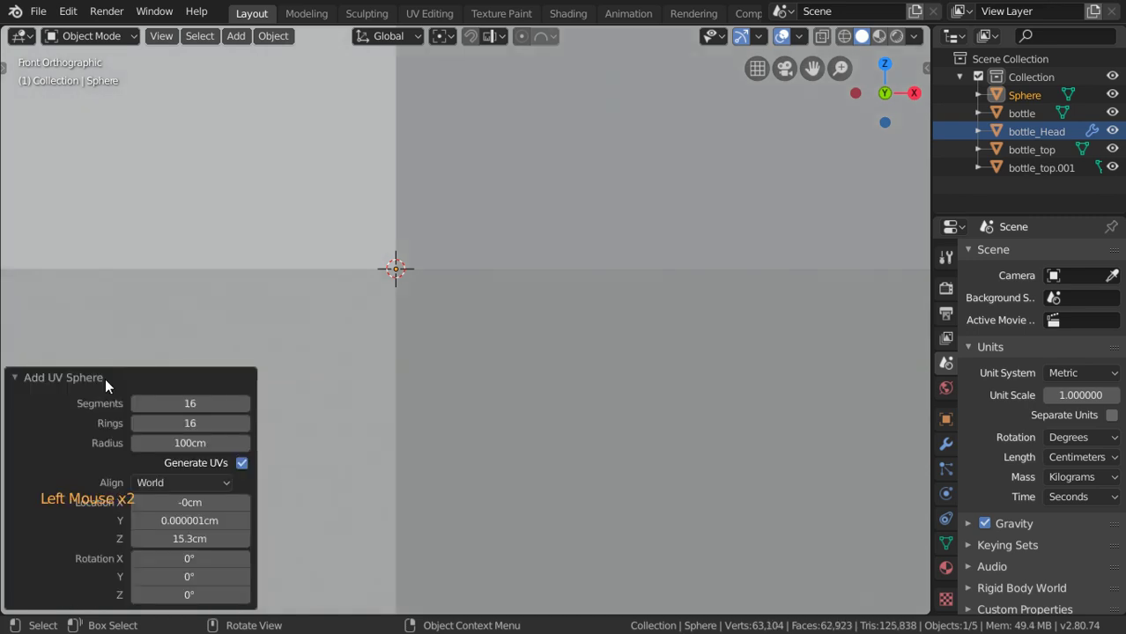
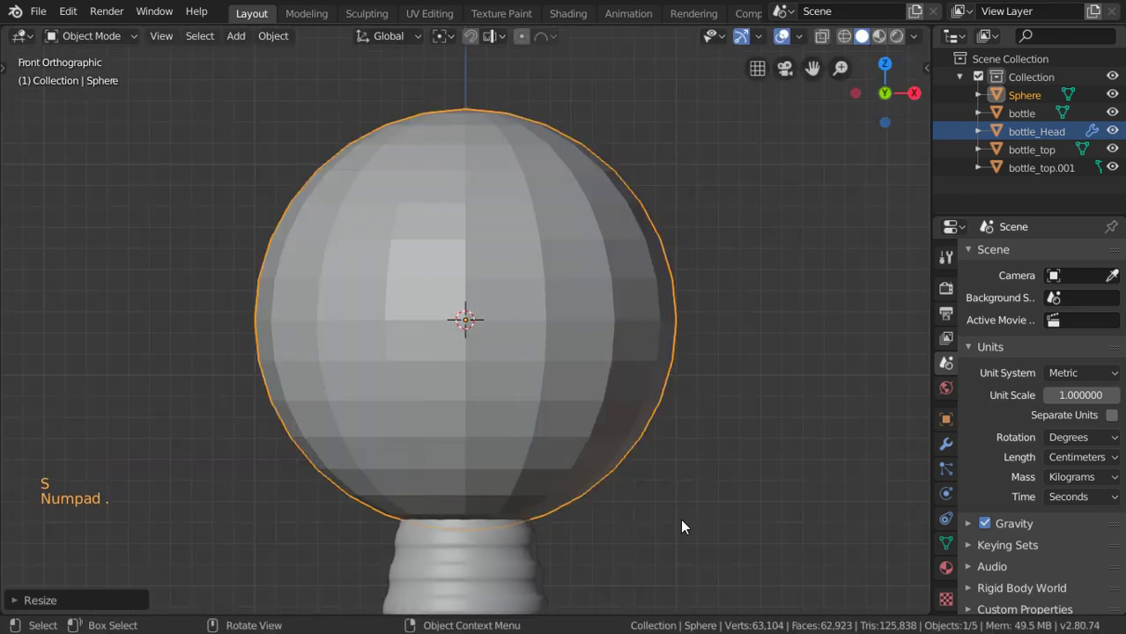
pyautogui.press('s')
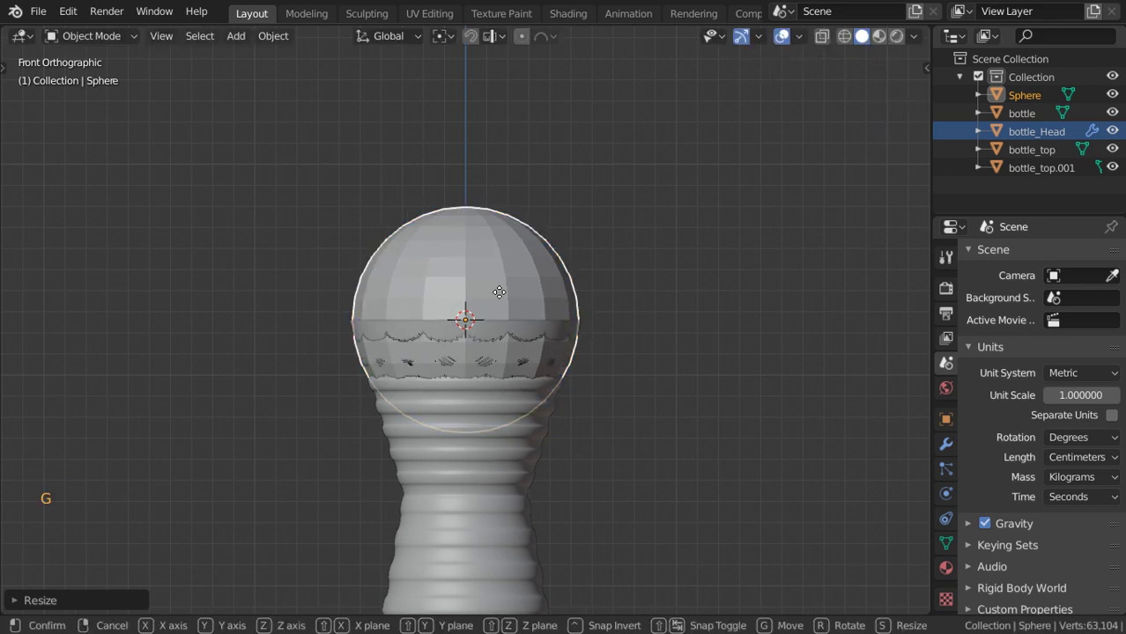
pyautogui.press('shift+g')
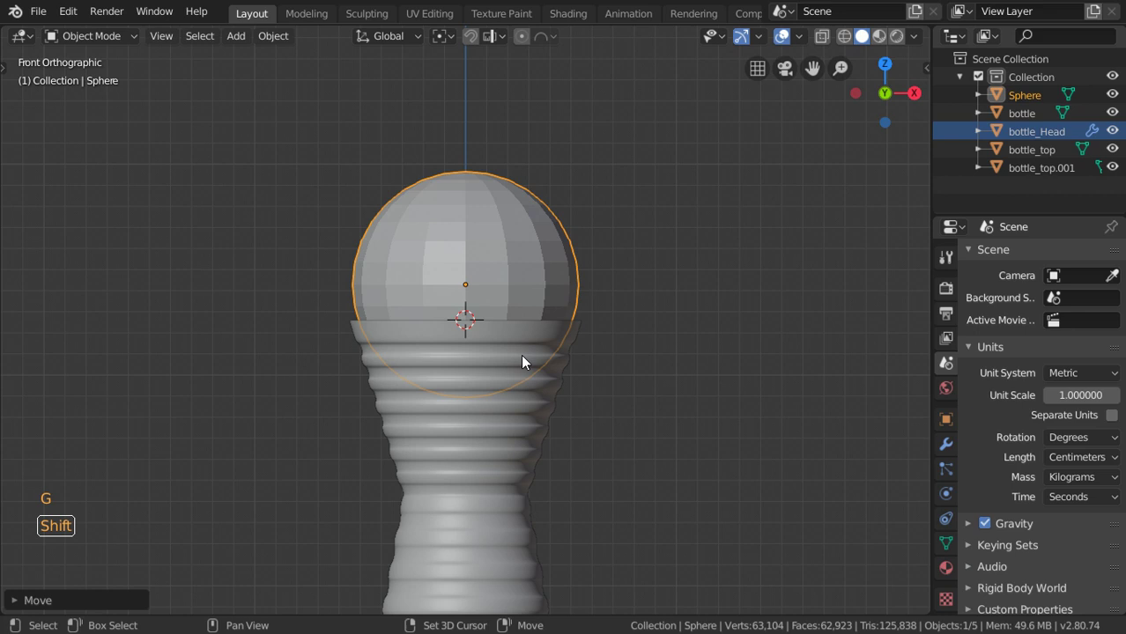
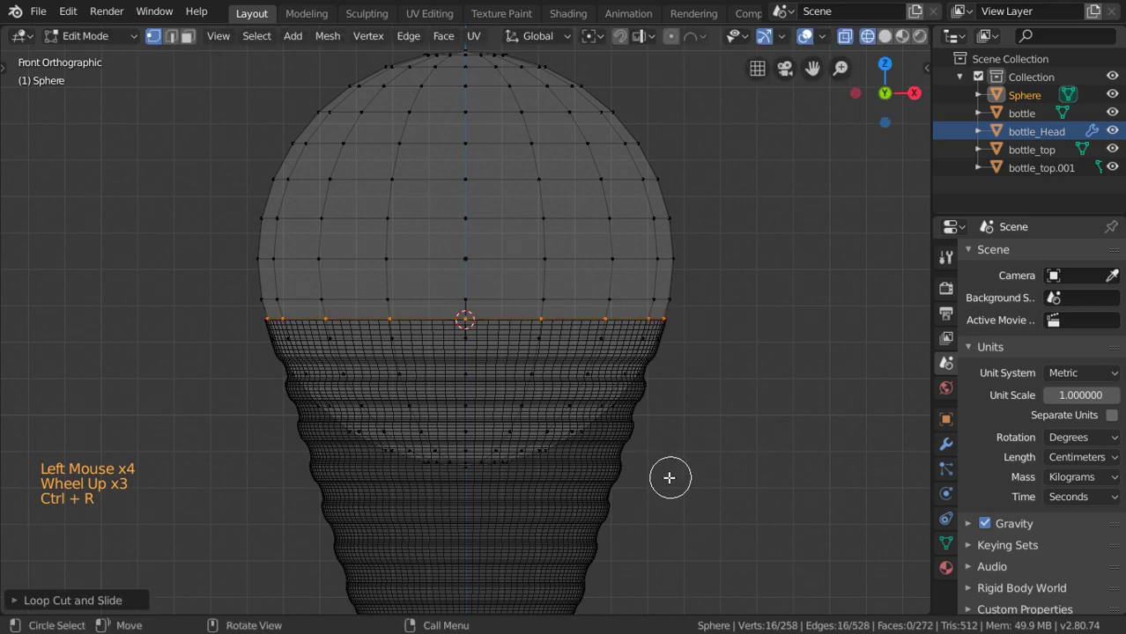
# - Delete the sphere's lower-half vertices to leave a dome, back in solid shading
pyautogui.press('alt+a')
pyautogui.press('b')
pyautogui.press('x')
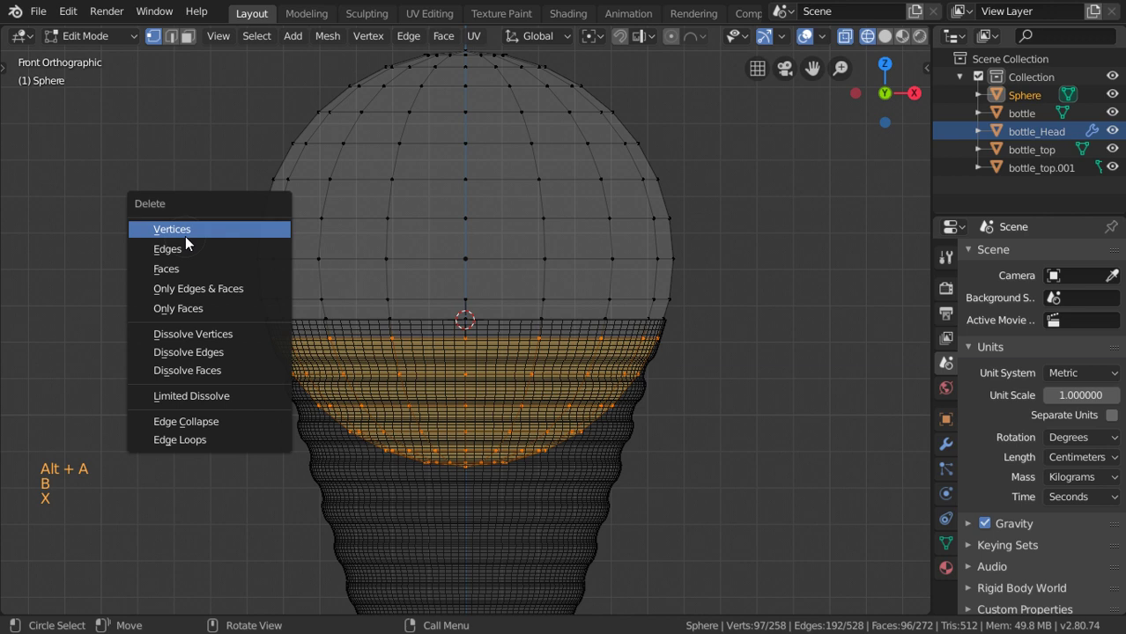
pyautogui.press('z')
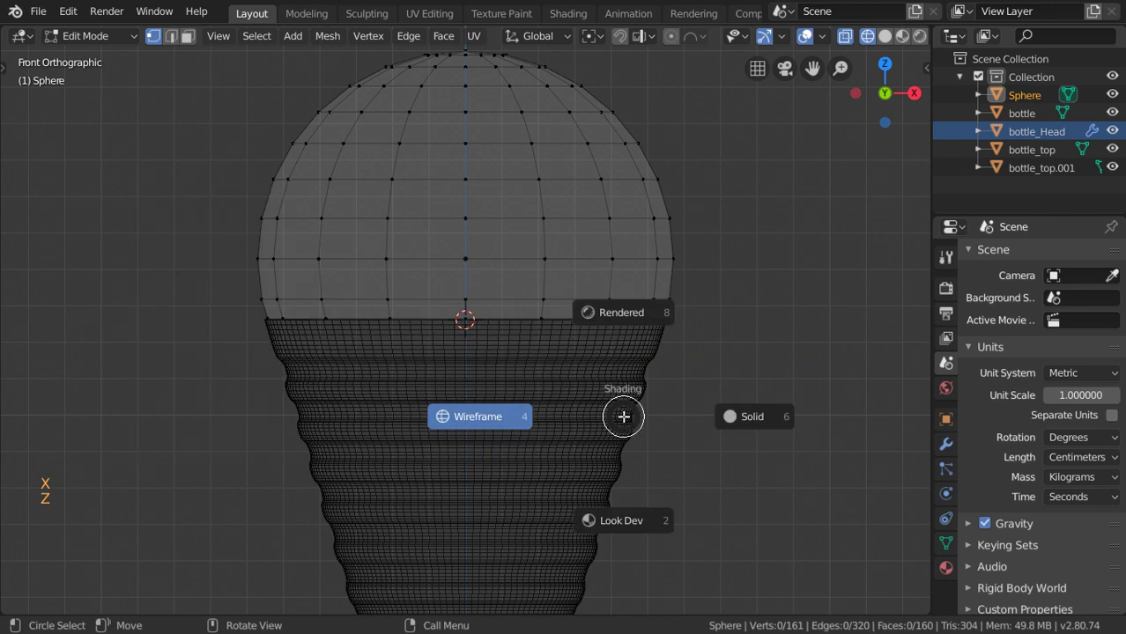
pyautogui.press('shift+z')
# - Return to Object Mode, inspect the dome at an angle and begin enlarging it slightly
pyautogui.scroll(3)
pyautogui.press('Tab')
pyautogui.scroll(-3)
pyautogui.middleClick(551, 450)
pyautogui.scroll(3)
pyautogui.press('g')
pyautogui.press('s')
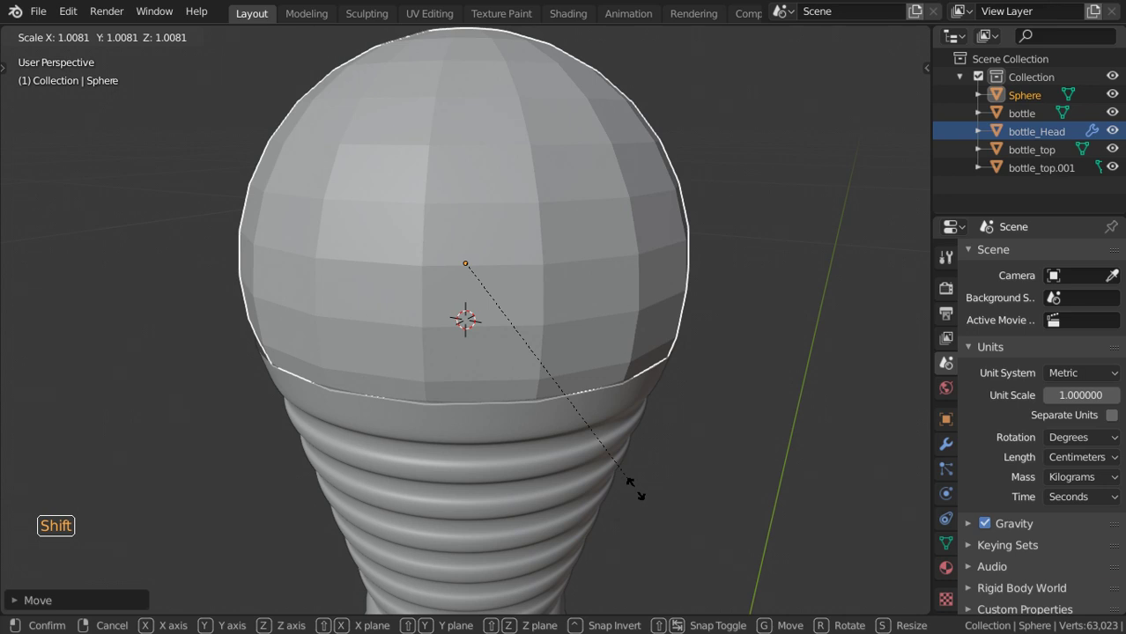
# - Confirm the dome's size, shade it smooth and give it a Catmull-Clark subdivision with render level 3
pyautogui.press('ctrl+1')
pyautogui.rightClick(503, 286)
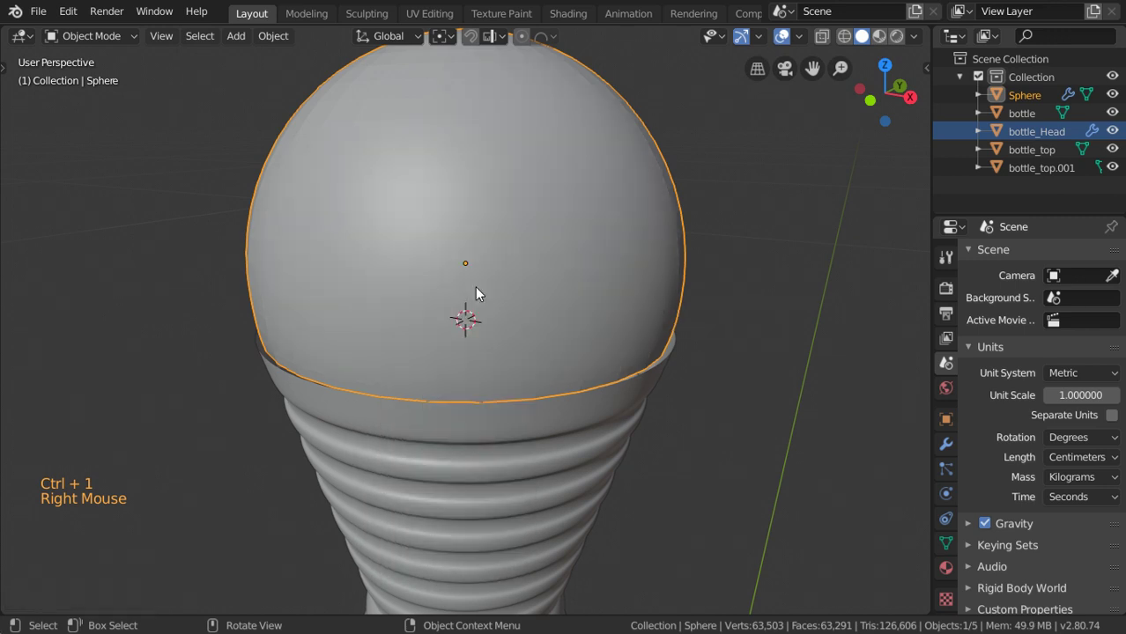
pyautogui.click(1014, 372)
pyautogui.click(1037, 389)
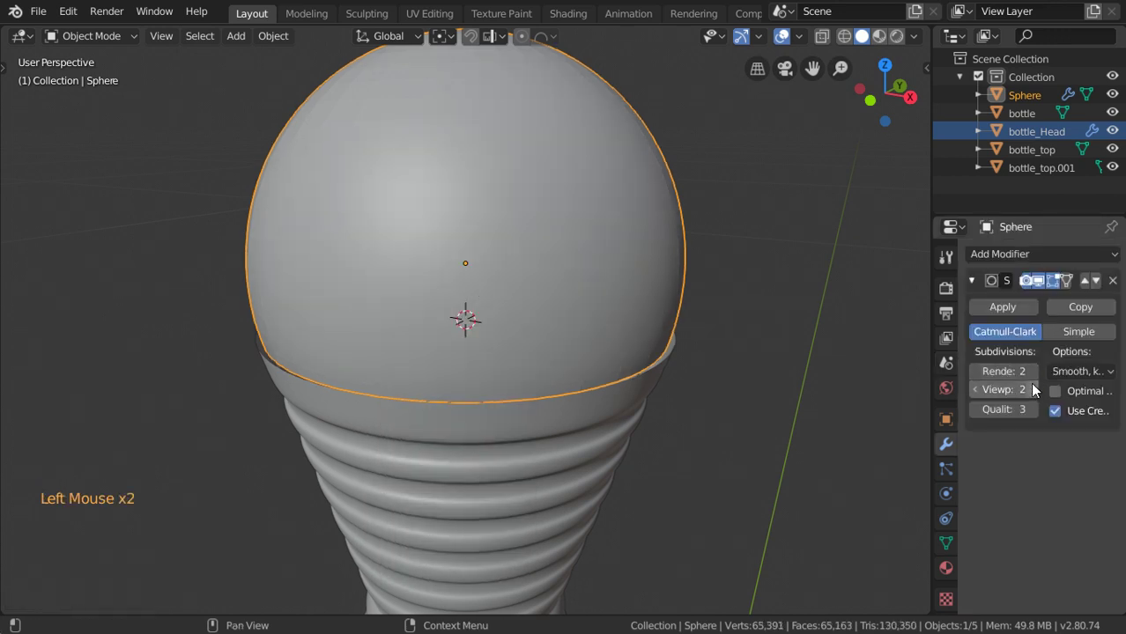
pyautogui.click(1037, 381)
# - In front view, select the ribbed neck bottle_Head and enter Edit Mode on it
pyautogui.scroll(-3)
pyautogui.press('KP_1')
pyautogui.scroll(3)
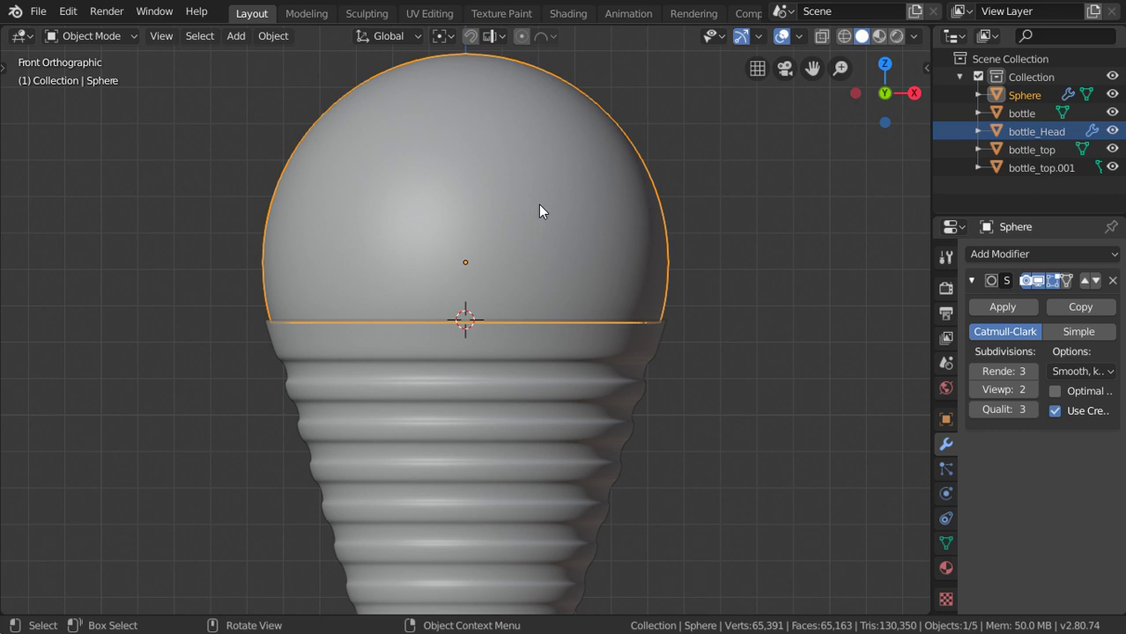
pyautogui.press('Tab')
pyautogui.middleClick(543, 209)
pyautogui.scroll(-3)
pyautogui.scroll(-3)
pyautogui.press('Tab')
pyautogui.middleClick(547, 344)
pyautogui.scroll(3)
pyautogui.click(571, 270)
pyautogui.press('Tab')
pyautogui.scroll(3)
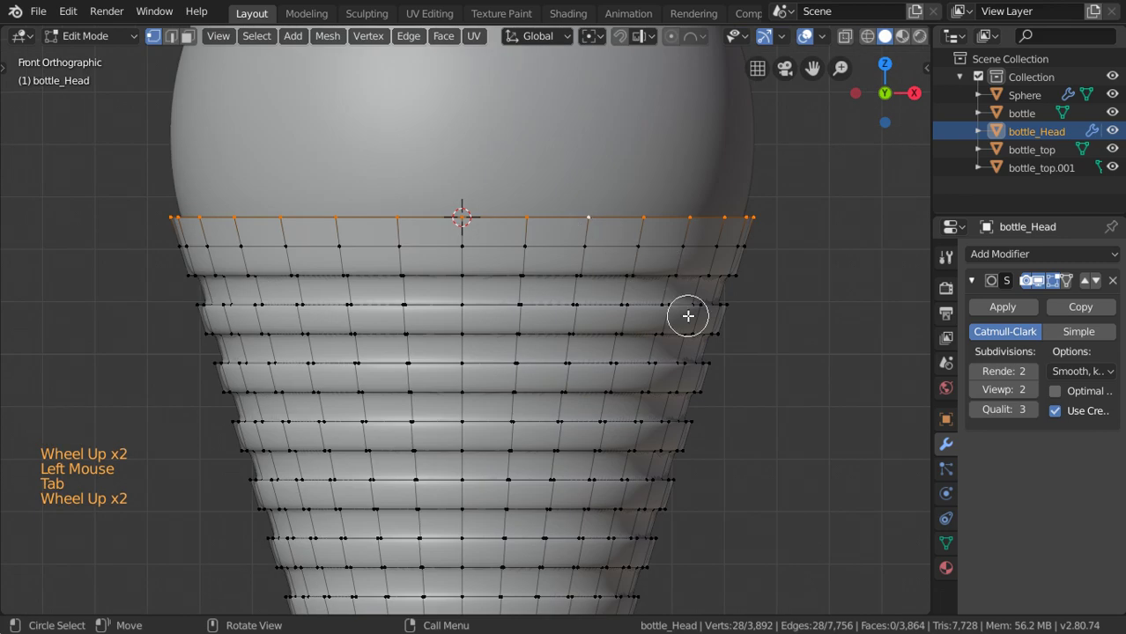
# - Extrude the neck's top rim and scale the new ring inward, setting the pivot to 3D Cursor
pyautogui.press('e')
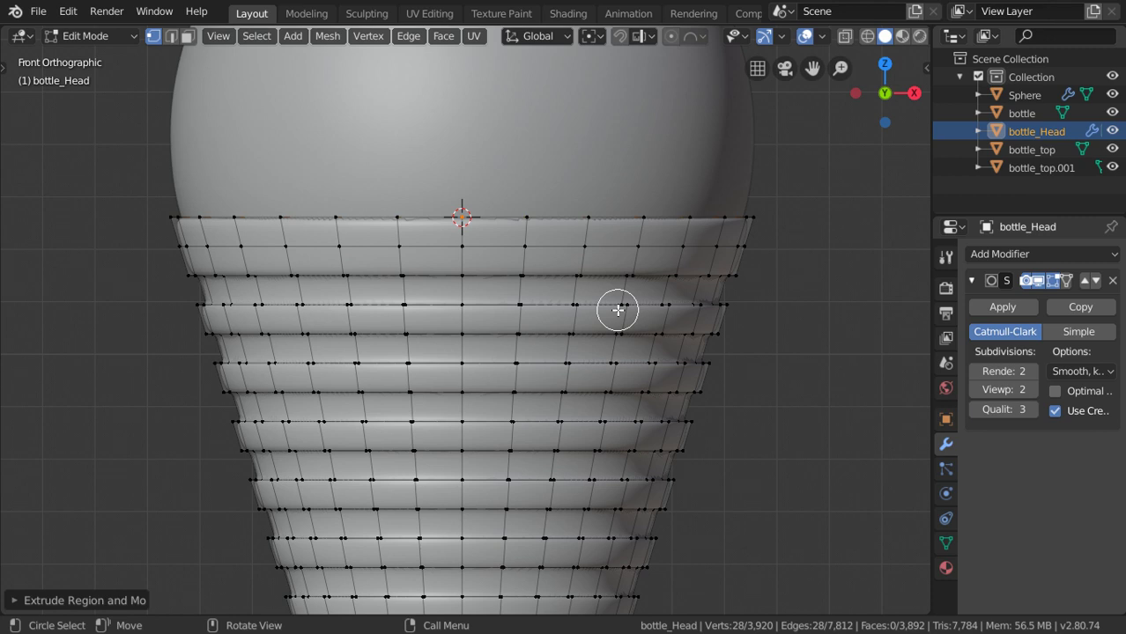
pyautogui.press('shift+z')
pyautogui.press('e')
pyautogui.press('s')
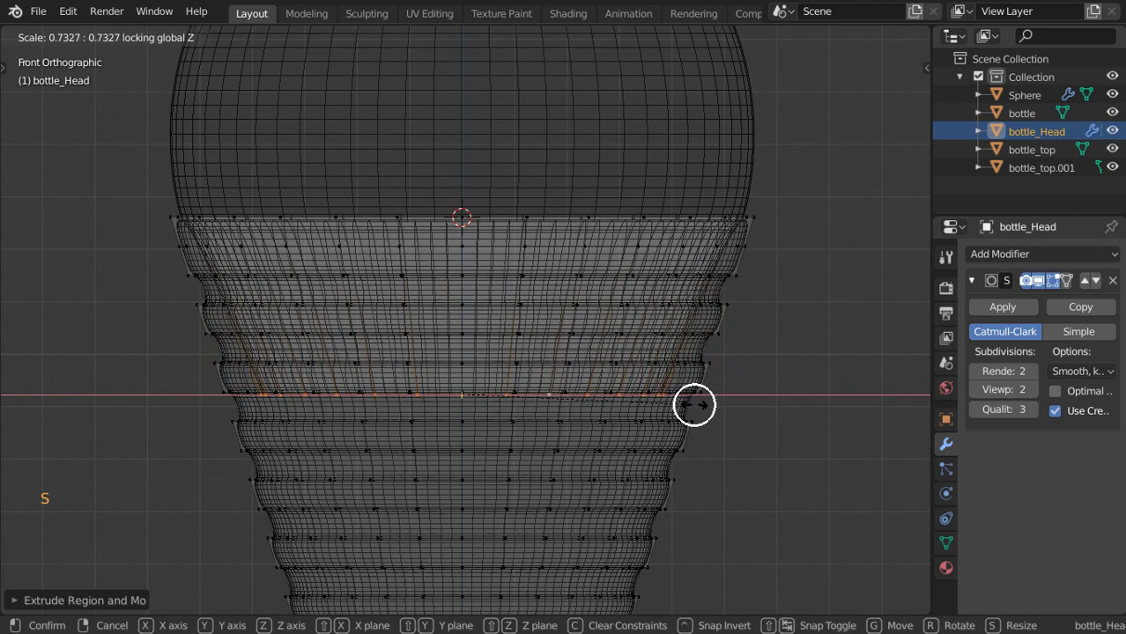
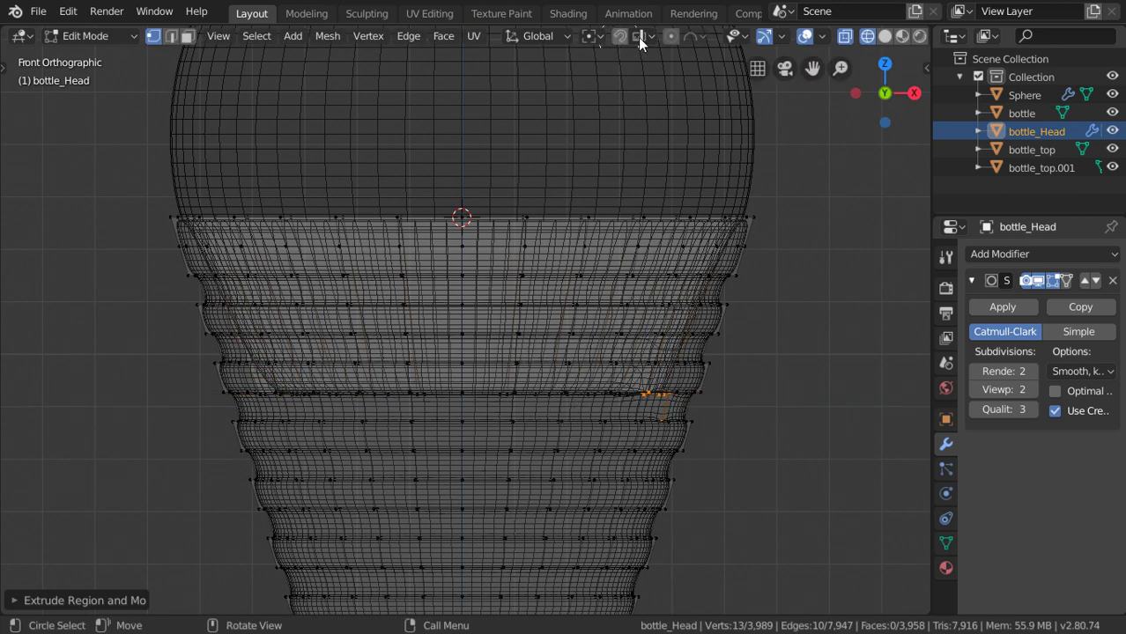
pyautogui.click(604, 42)
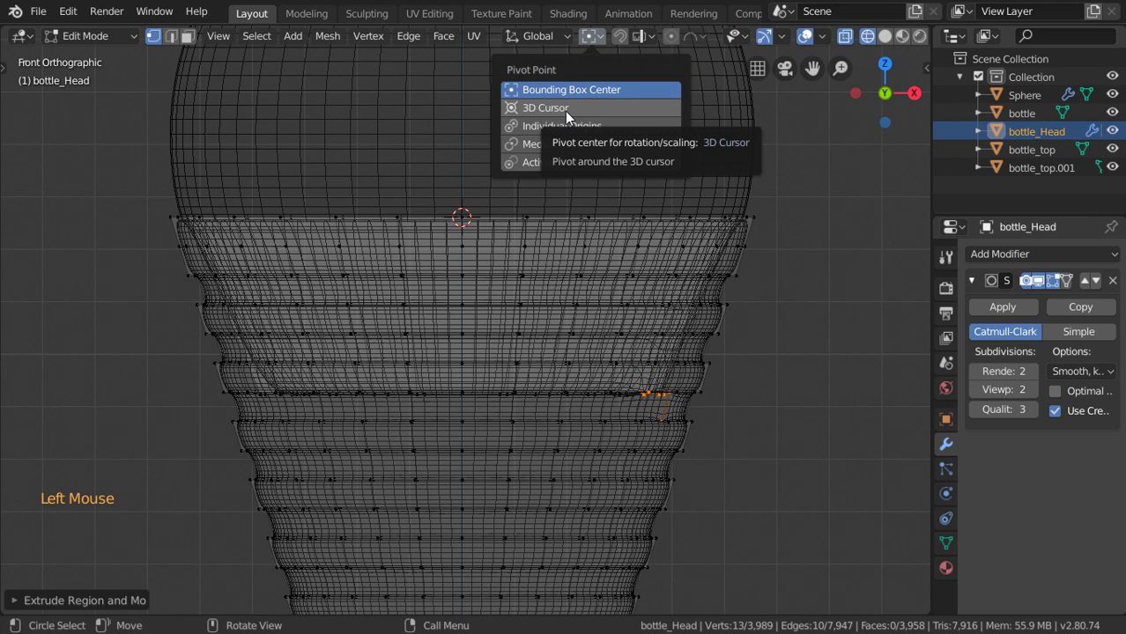
# - Undo the misplaced scaling and isolate the neck in Local View
pyautogui.press('ctrl+z')
pyautogui.press('ctrl+z')
pyautogui.scroll(-3)
pyautogui.press('KP_Divide')
# - Fill the neck's inner ring with a face and inset it to form the opening's floor
pyautogui.middleClick(428, 168)
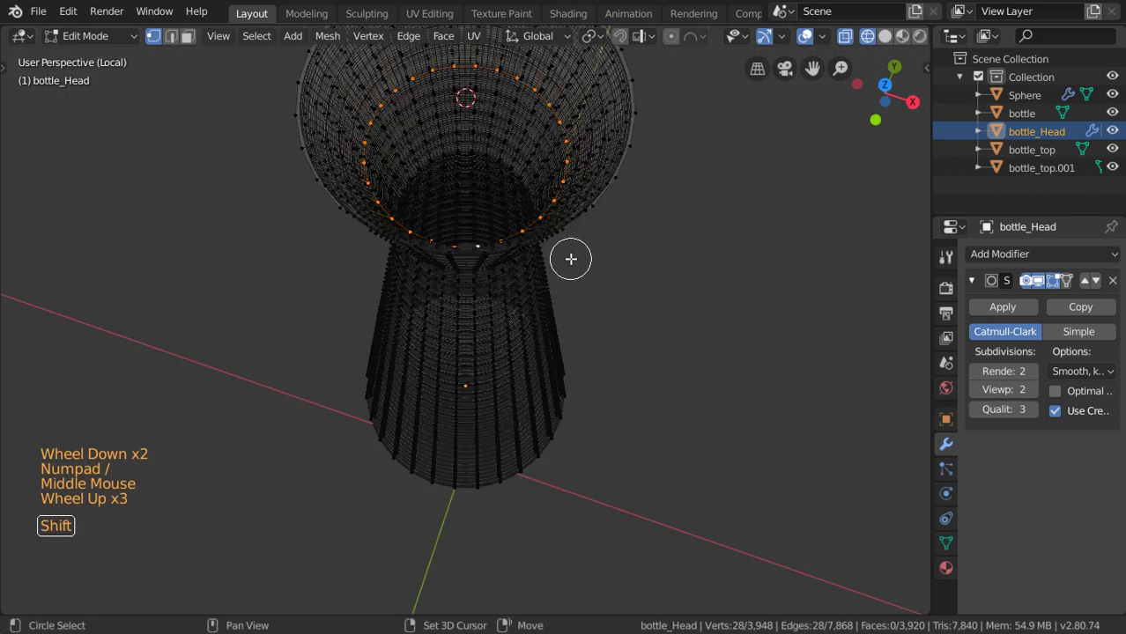
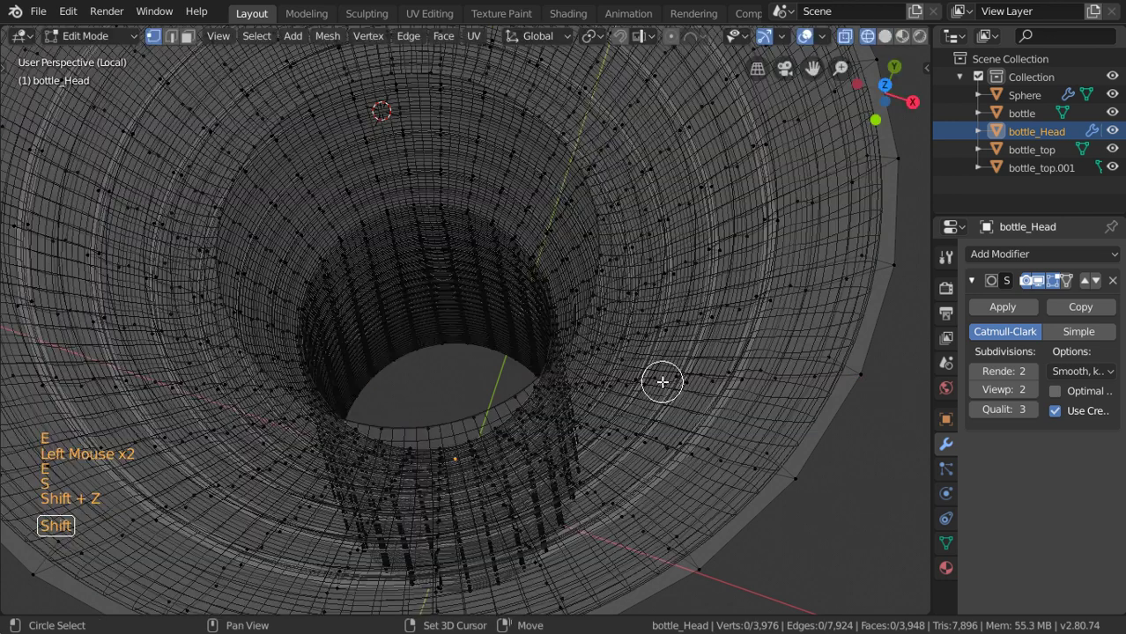
pyautogui.press('.')
pyautogui.press('ctrl+z')
pyautogui.scroll(-3)
pyautogui.press('shift+z')
pyautogui.scroll(3)
pyautogui.scroll(-3)
pyautogui.press('f')
pyautogui.press('Tab')
pyautogui.middleClick(576, 334)
pyautogui.press('Tab')
pyautogui.press('i')
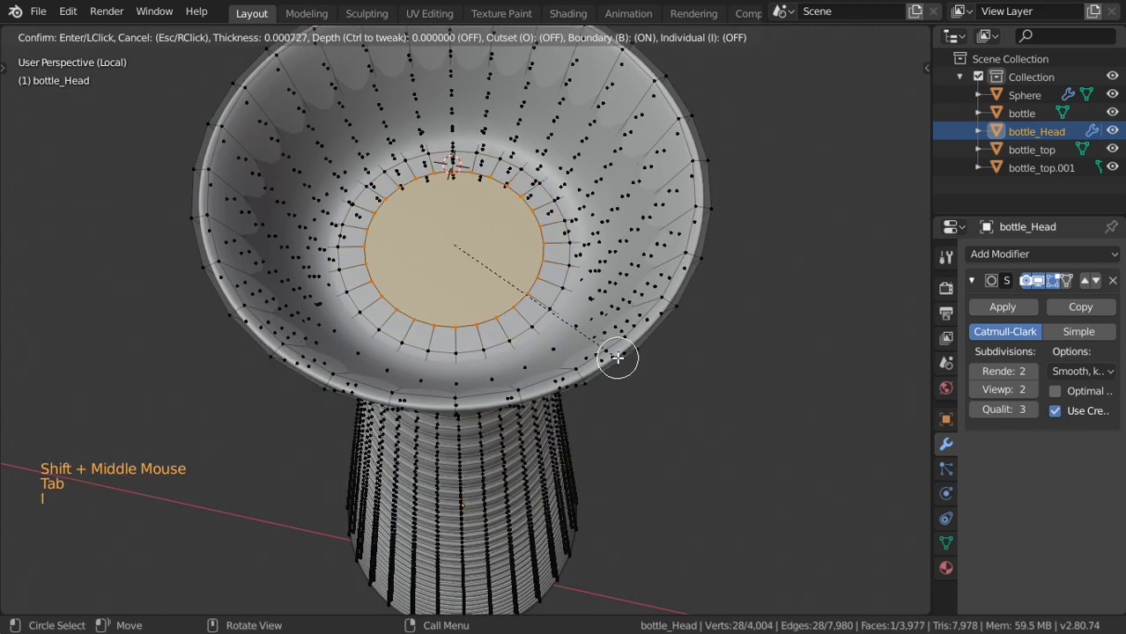
pyautogui.press('Tab')
# - Leave Local View and bring the rest of the bottle back into view
pyautogui.scroll(-3)
pyautogui.middleClick(601, 313)
pyautogui.scroll(-3)
pyautogui.rightClick(494, 318)
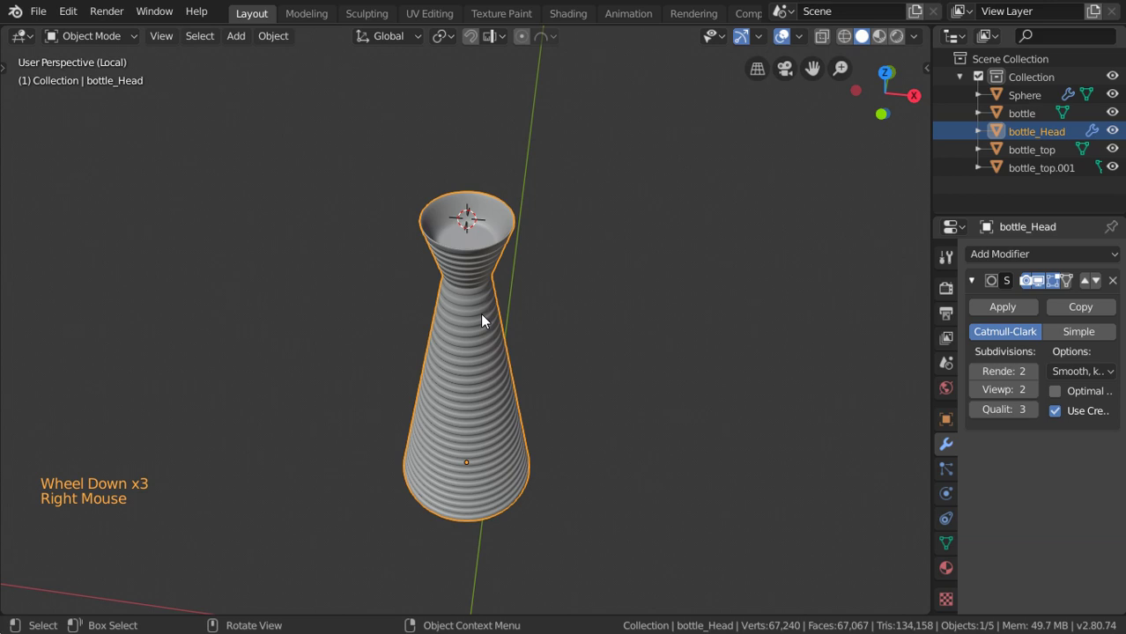
pyautogui.rightClick(486, 325)
pyautogui.press('KP_Divide')
pyautogui.scroll(-3)
pyautogui.scroll(-3)
pyautogui.scroll(-3)
pyautogui.middleClick(464, 258)
pyautogui.scroll(-3)
pyautogui.middleClick(532, 280)
pyautogui.scroll(3)
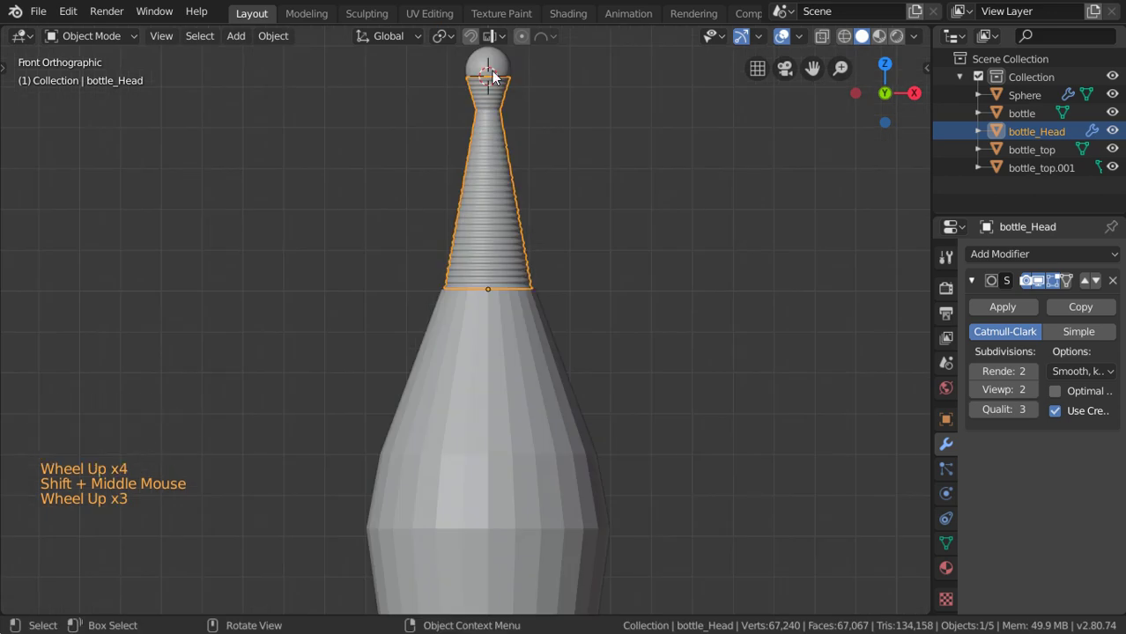
# - Hide bottle_Head and the dome sphere, leaving the body and cap visible
pyautogui.click(503, 92)
pyautogui.press('h')
pyautogui.middleClick(490, 150)
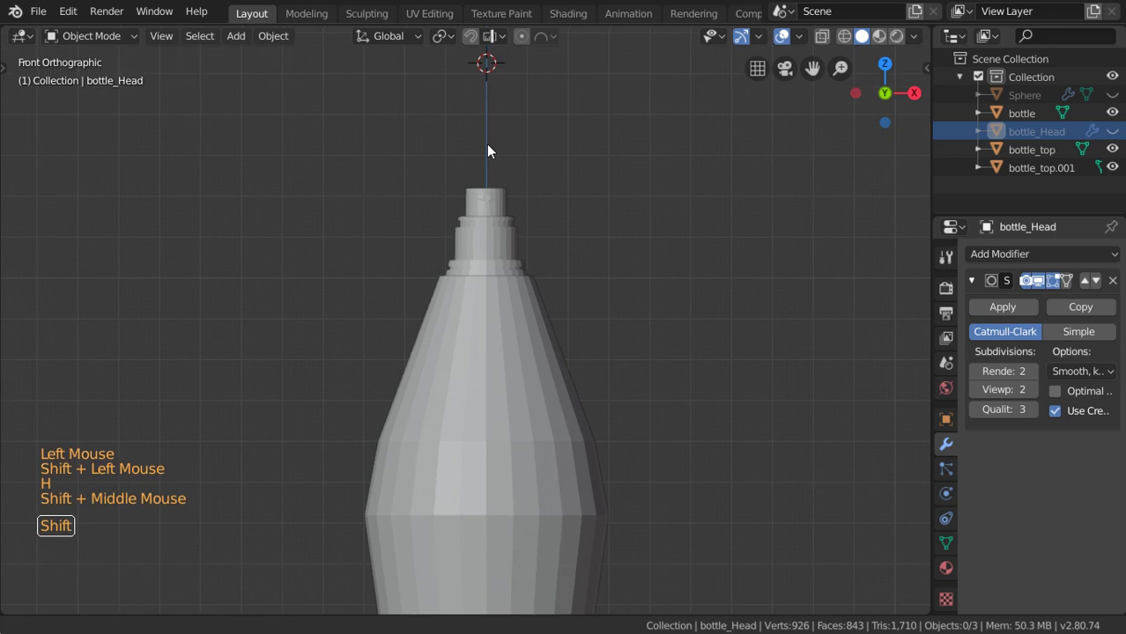
pyautogui.middleClick(477, 239)
# - Merge the bottle body's vertices by distance and give it a level-2 Subdivision Surface
pyautogui.click(477, 239)
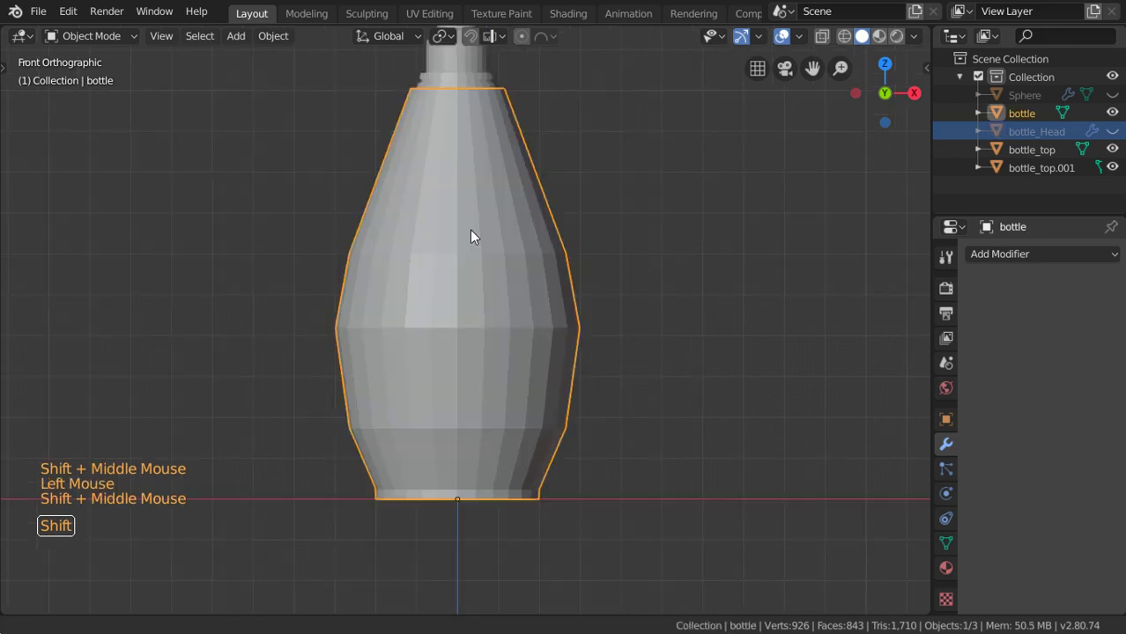
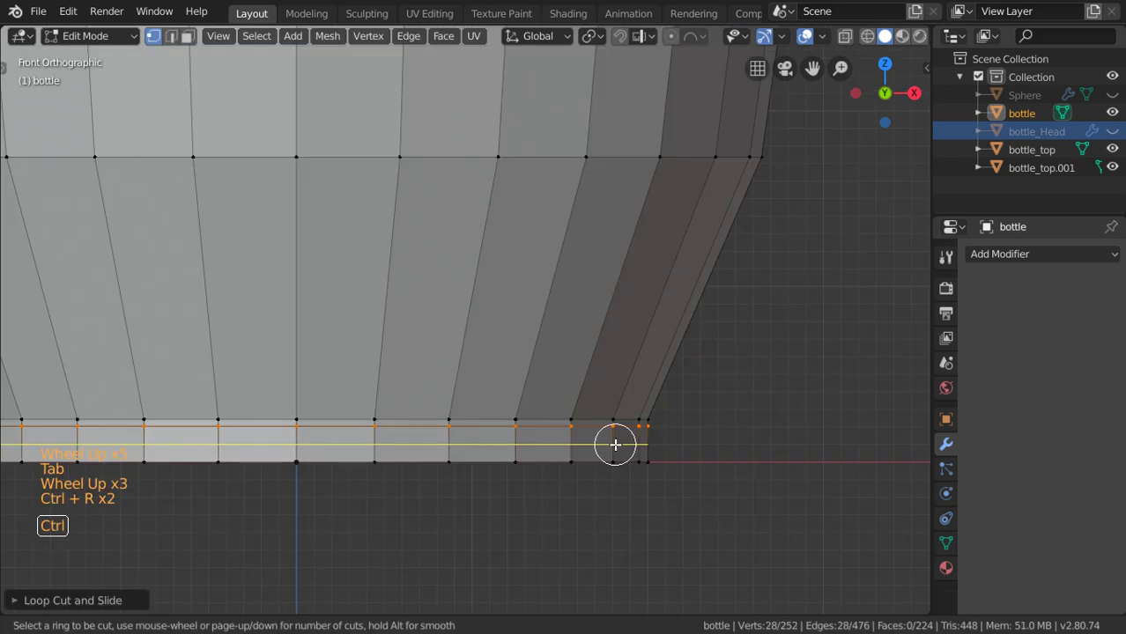
pyautogui.press('g')
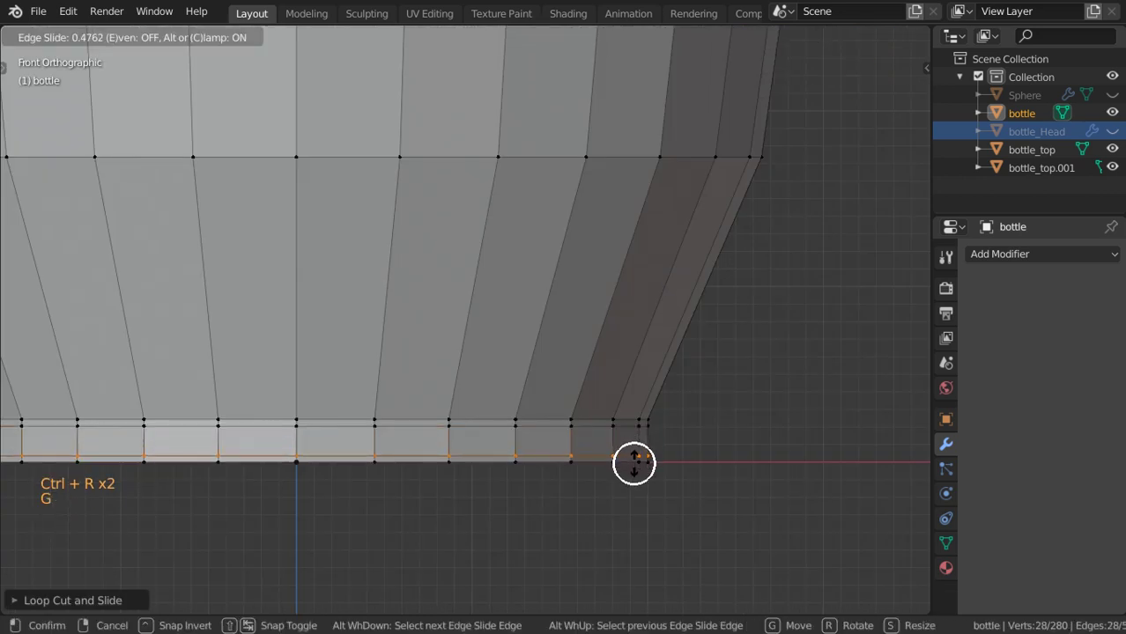
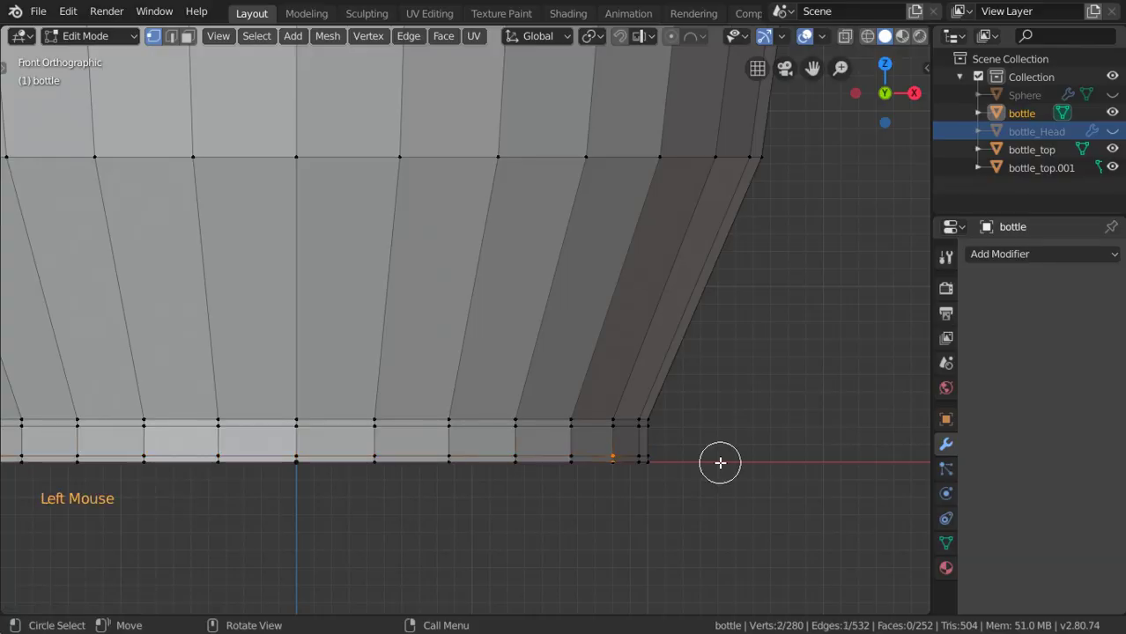
pyautogui.press('e')
pyautogui.press('a')
pyautogui.press('a')
pyautogui.press('alt+m')
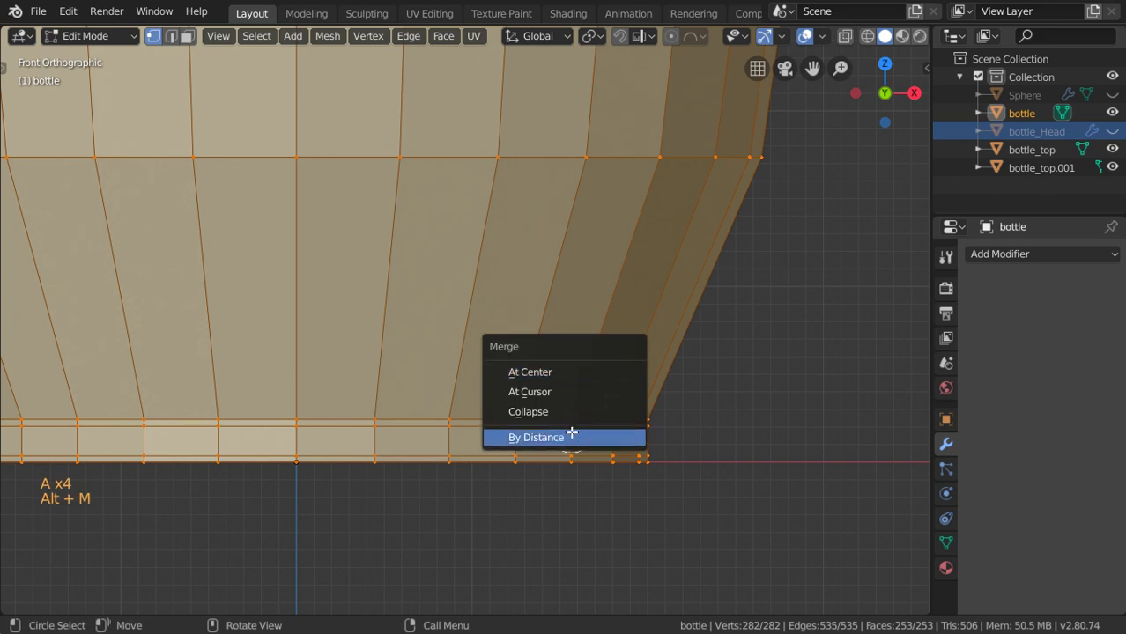
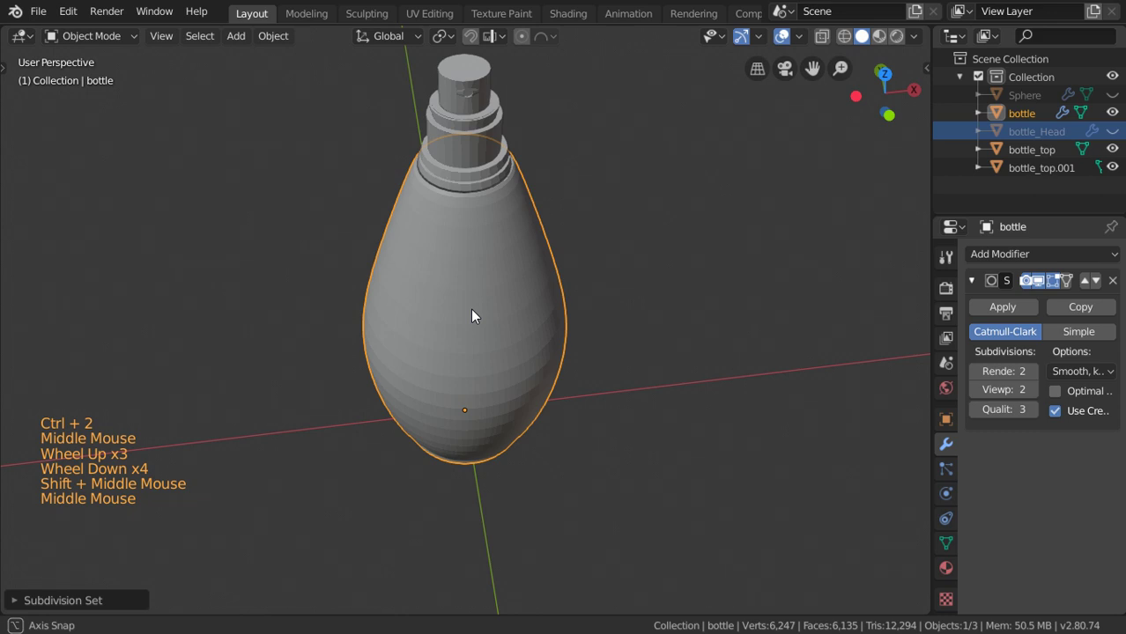
pyautogui.press('Tab')
# - Add supporting loop cuts near the body's neck opening to keep its rim crisp
pyautogui.middleClick(570, 433)
pyautogui.scroll(-3)
pyautogui.press('ctrl+r')
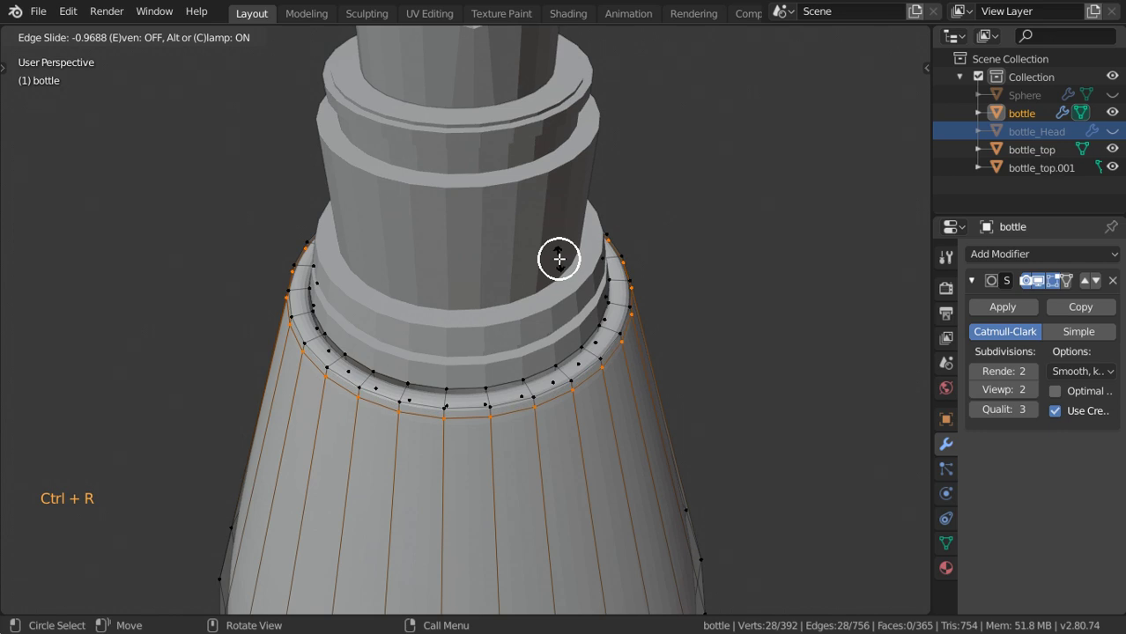
pyautogui.press('ctrl+r')
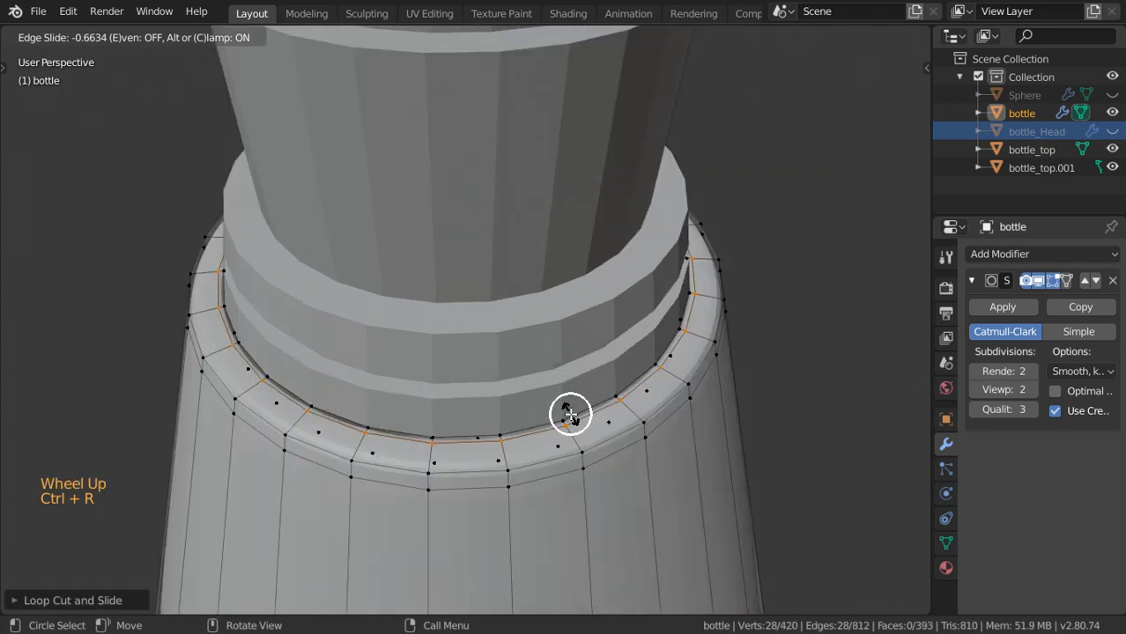
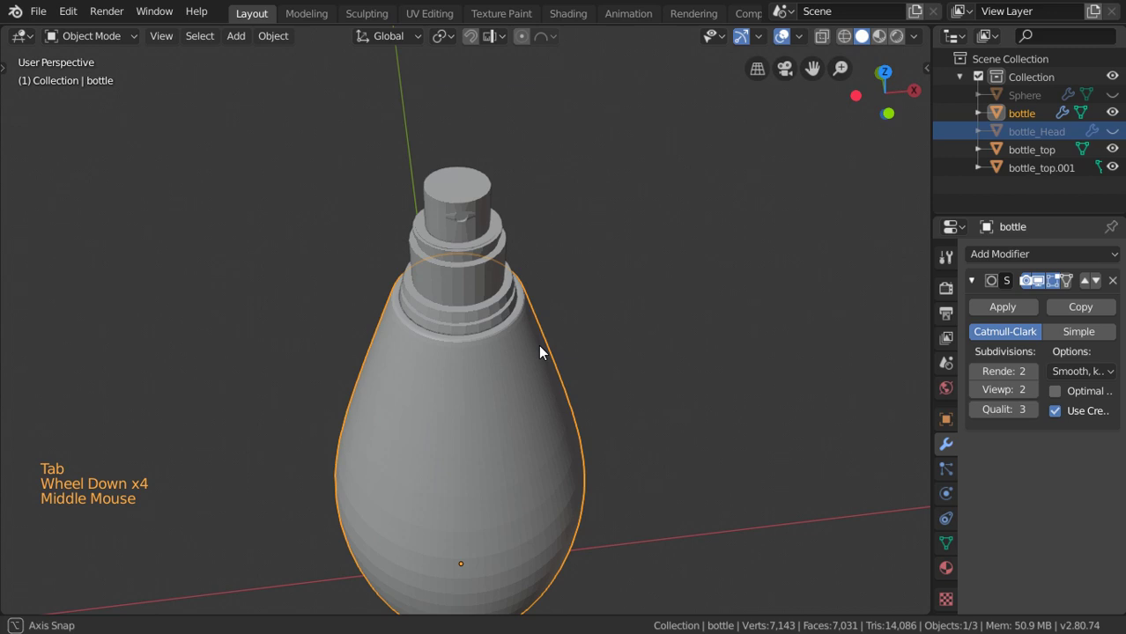
pyautogui.rightClick(519, 288)
pyautogui.middleClick(525, 319)
pyautogui.scroll(3)
# - Subdivide the stepped neck rings (bottle_top) at level 2, lowering and widening them slightly
pyautogui.click(538, 344)
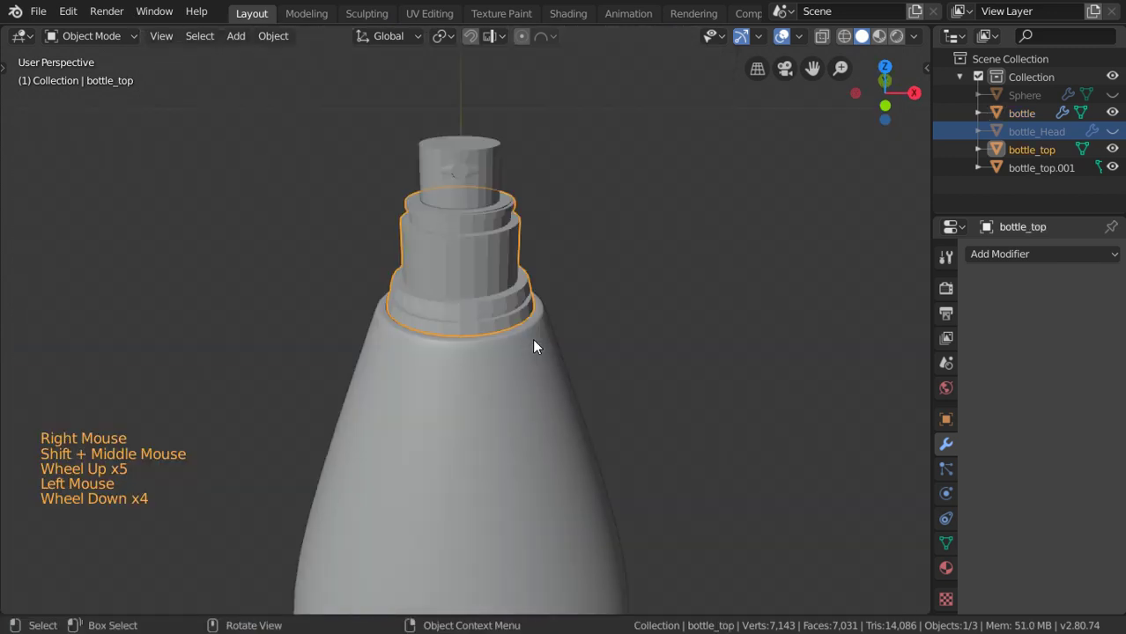
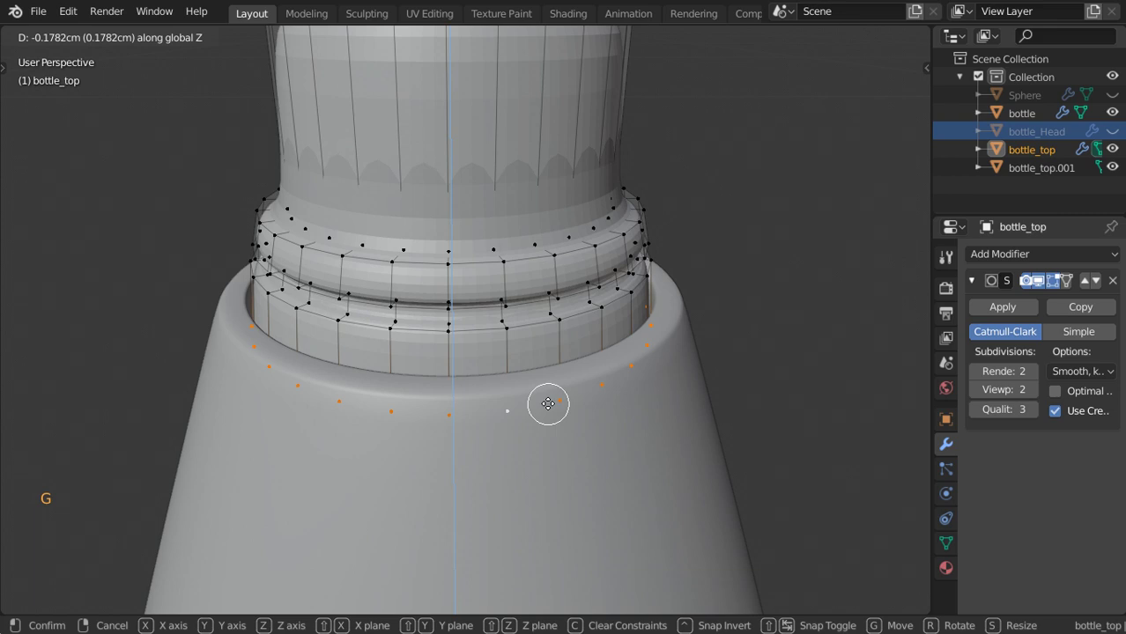
pyautogui.press('ctrl+l')
pyautogui.press('s')
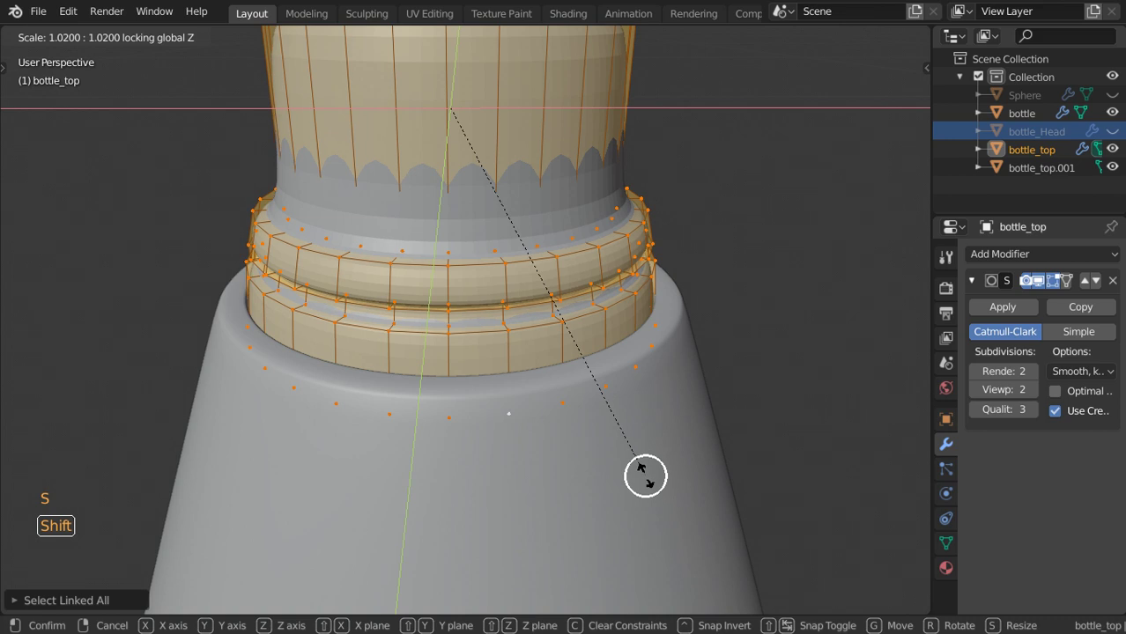
pyautogui.scroll(-3)
pyautogui.press('Tab')
pyautogui.scroll(3)
pyautogui.press('Tab')
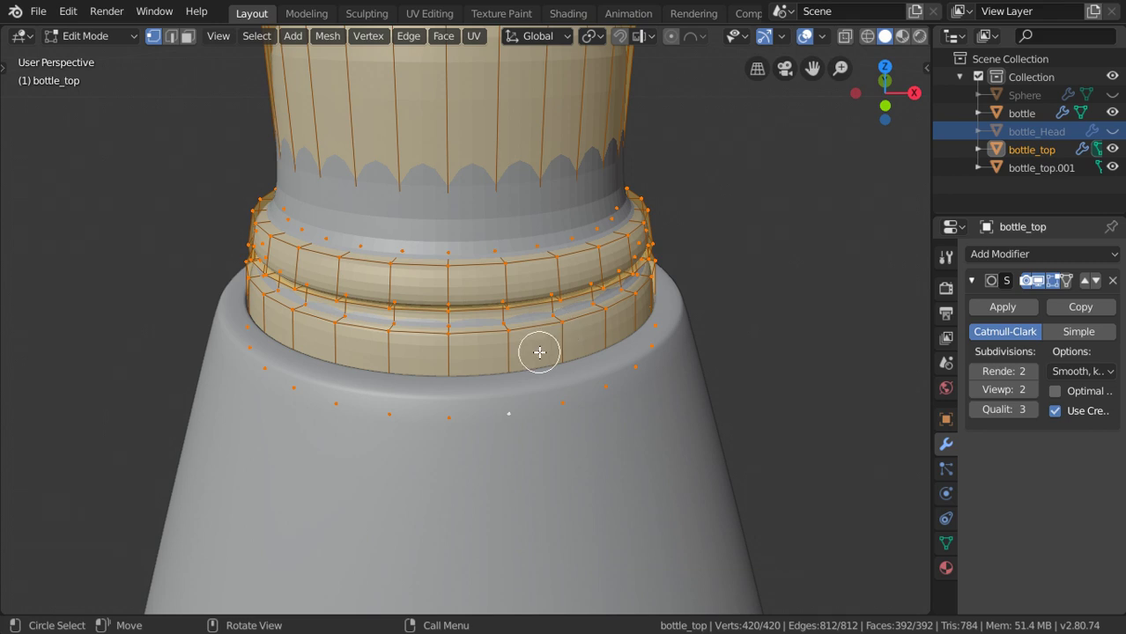
# - Add supporting loop cuts along the lower rings' edges so they stay sharp
pyautogui.press('ctrl+r')
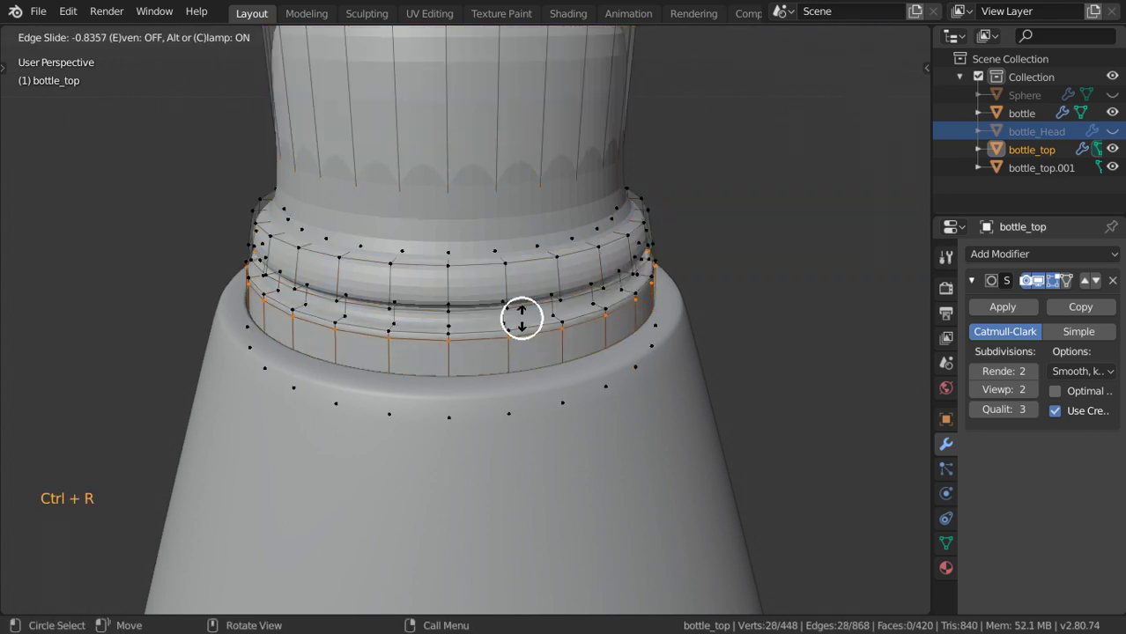
pyautogui.press('ctrl+r')
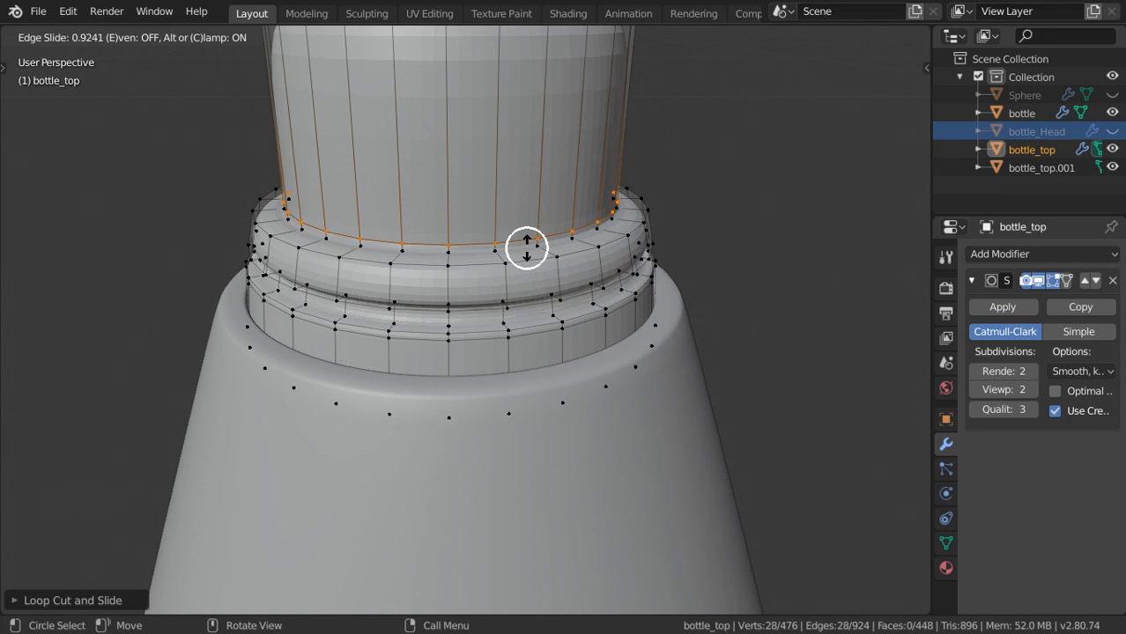
pyautogui.press('ctrl+r')
pyautogui.scroll(3)
pyautogui.press('ctrl+r')
pyautogui.press('Tab')
pyautogui.rightClick(522, 238)
pyautogui.scroll(-3)
# - Add loop cuts on the upper neck steps and under the top ring's rim
pyautogui.press('Tab')
pyautogui.press('ctrl+r')
pyautogui.middleClick(521, 238)
pyautogui.scroll(-3)
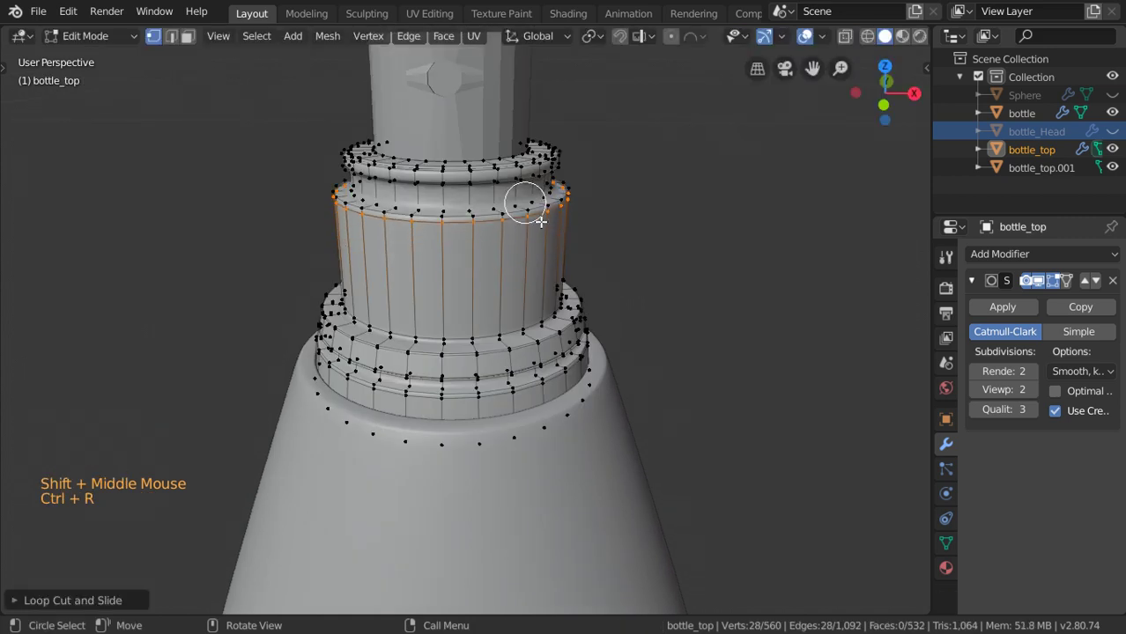
pyautogui.scroll(3)
pyautogui.press('ctrl+r')
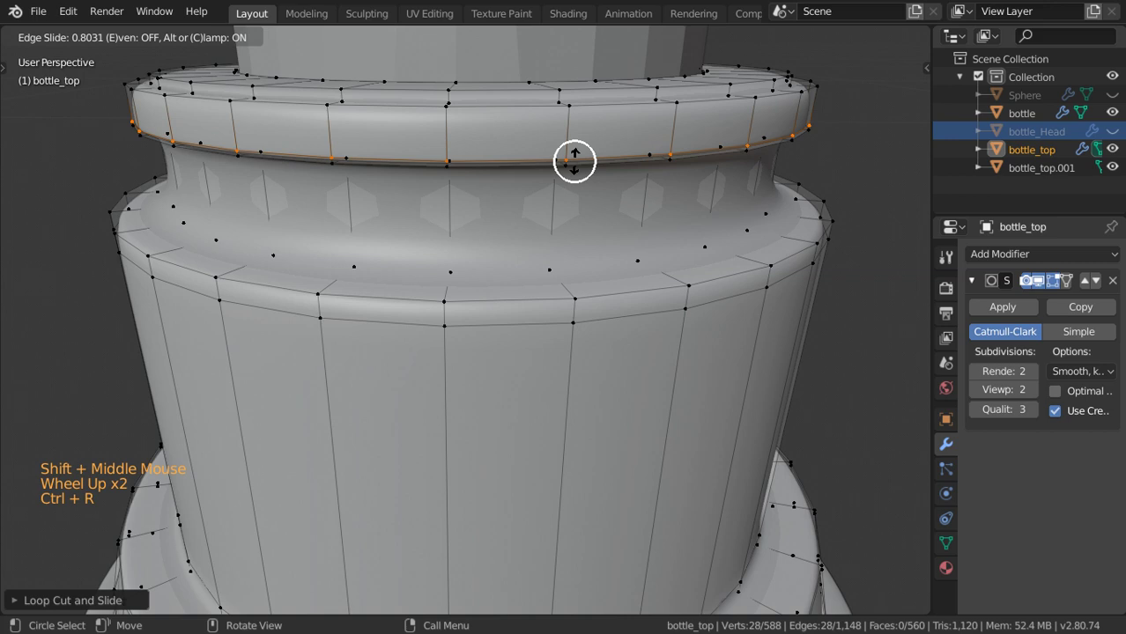
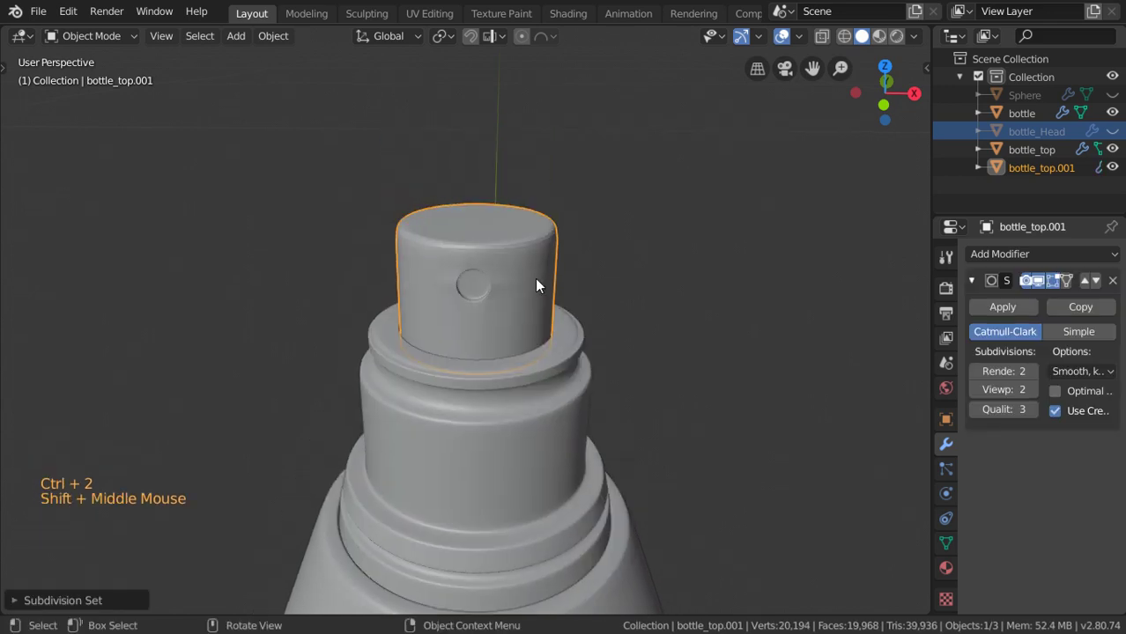
# - Add supporting loop cuts below the cap's top rim on bottle_top.001
pyautogui.press('Tab')
pyautogui.scroll(3)
pyautogui.press('ctrl+r')
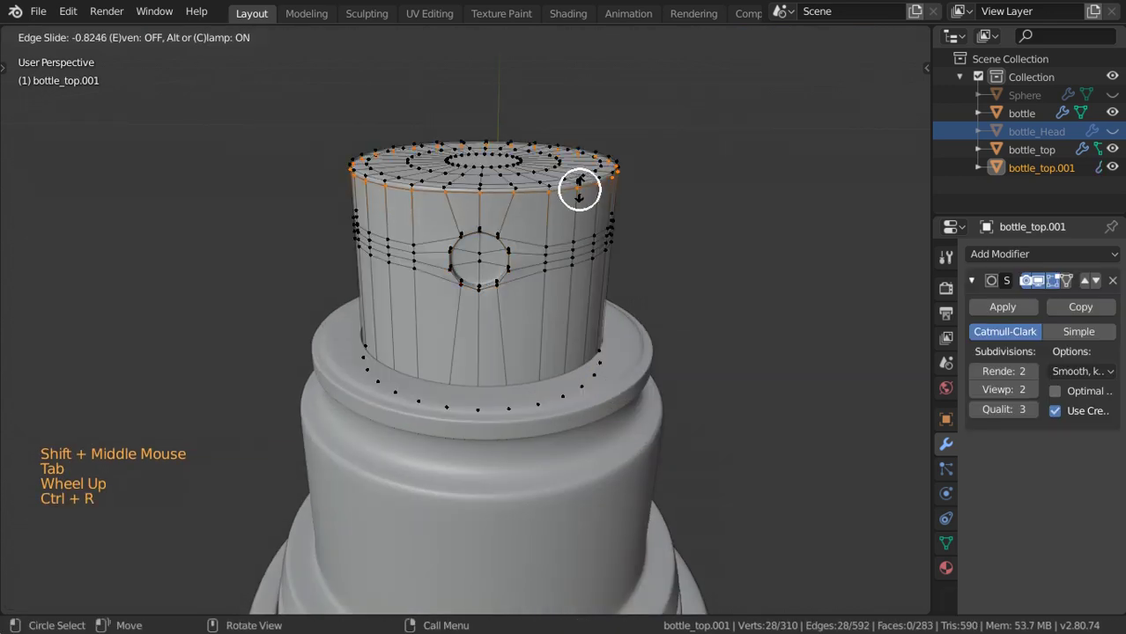
pyautogui.press('ctrl+r')
pyautogui.press('ctrl+r')
pyautogui.press('Tab')
pyautogui.scroll(-3)
pyautogui.middleClick(519, 296)
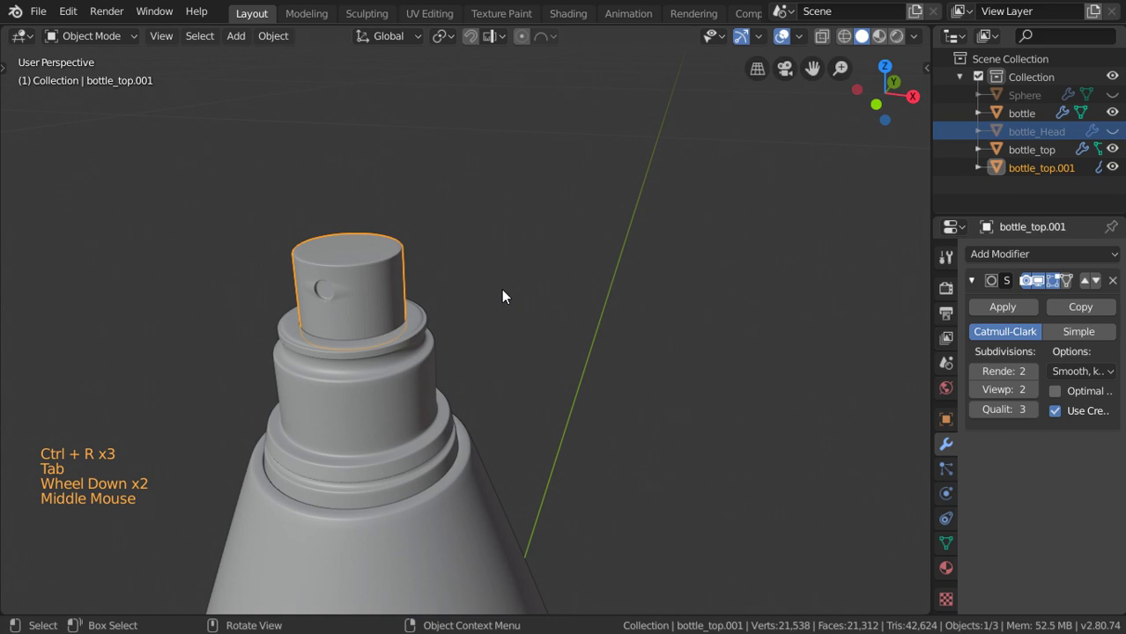
# - Cut loops down the cap's side and through the button area
pyautogui.press('Tab')
pyautogui.middleClick(506, 294)
pyautogui.scroll(3)
pyautogui.press('ctrl+r')
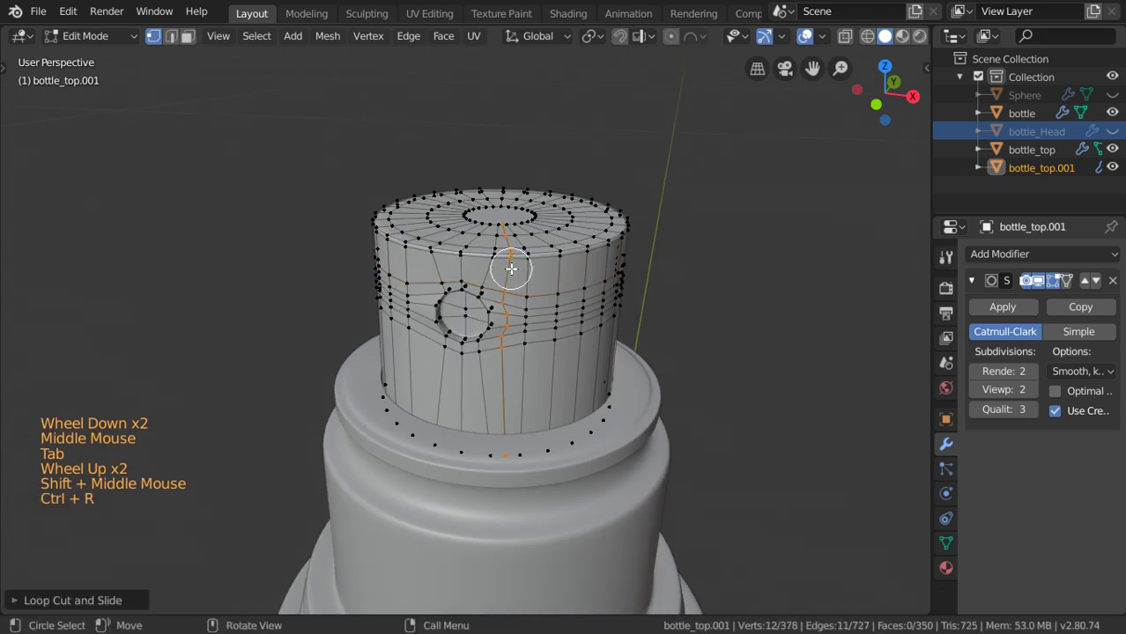
pyautogui.press('ctrl+r')
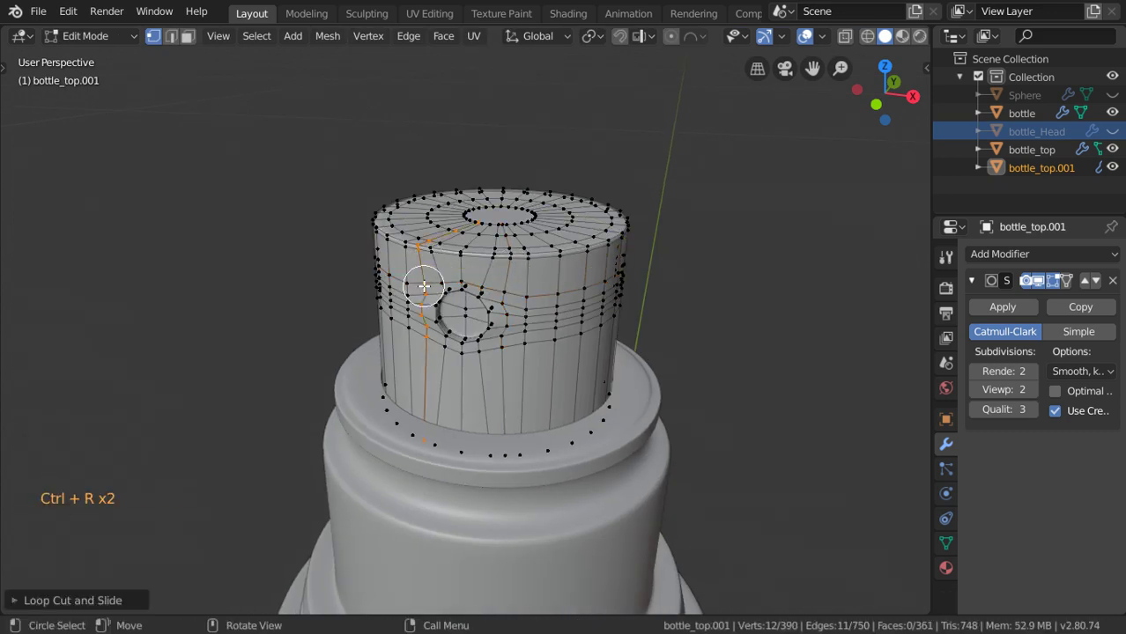
pyautogui.press('Tab')
pyautogui.scroll(3)
pyautogui.scroll(-3)
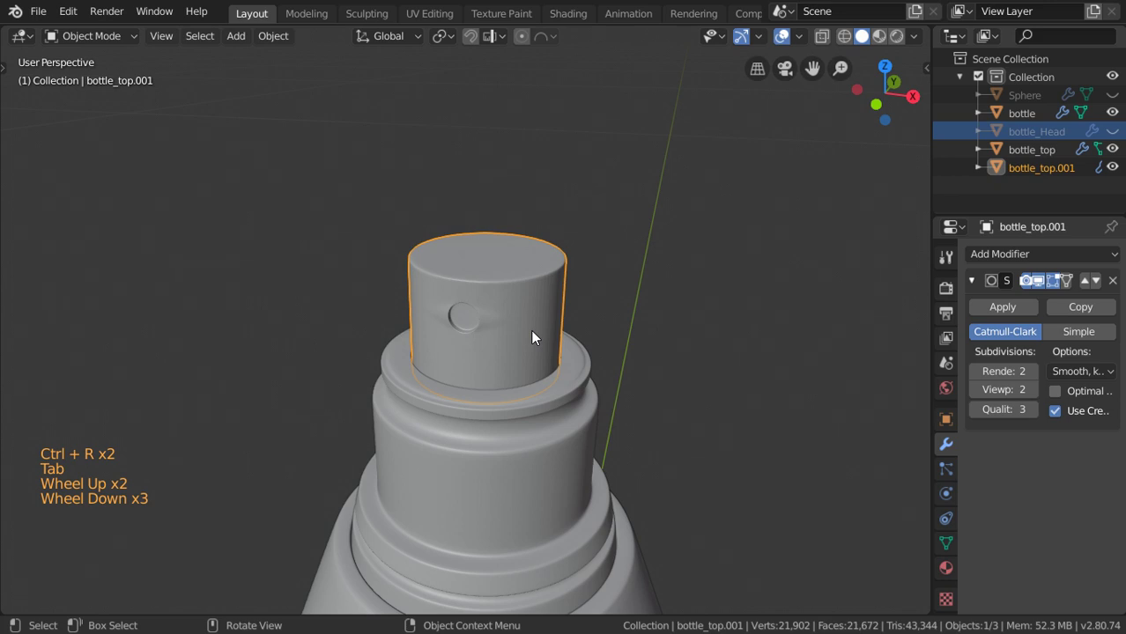
# - Dissolve the unwanted loop cut through the button and review the smoothed cap
pyautogui.press('Tab')
pyautogui.press('x')
pyautogui.click(527, 444)
pyautogui.scroll(3)
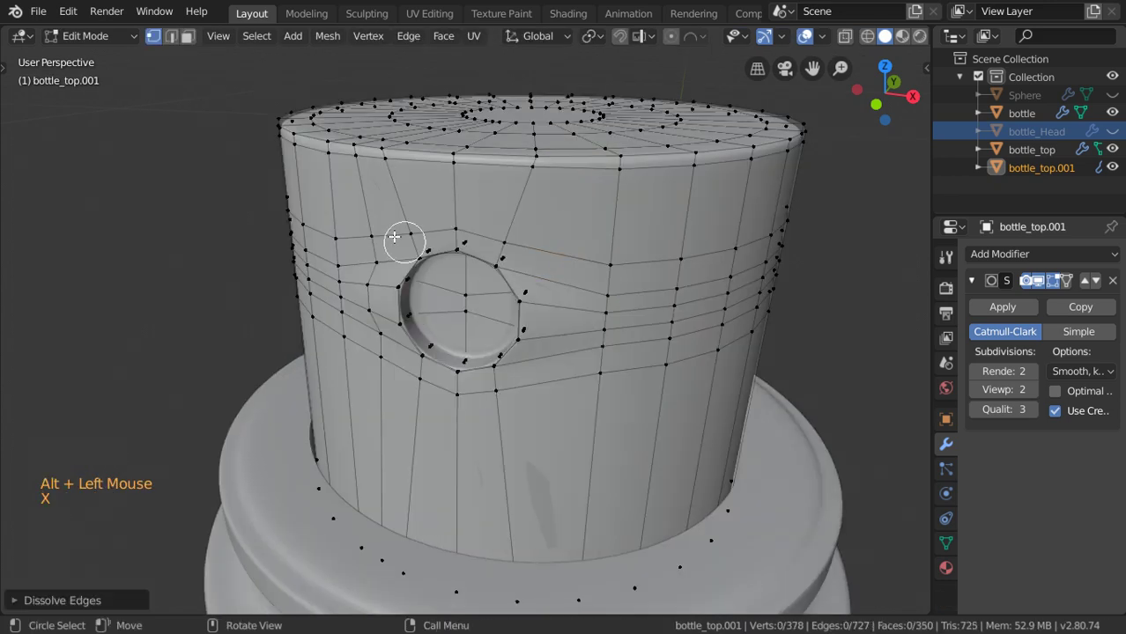
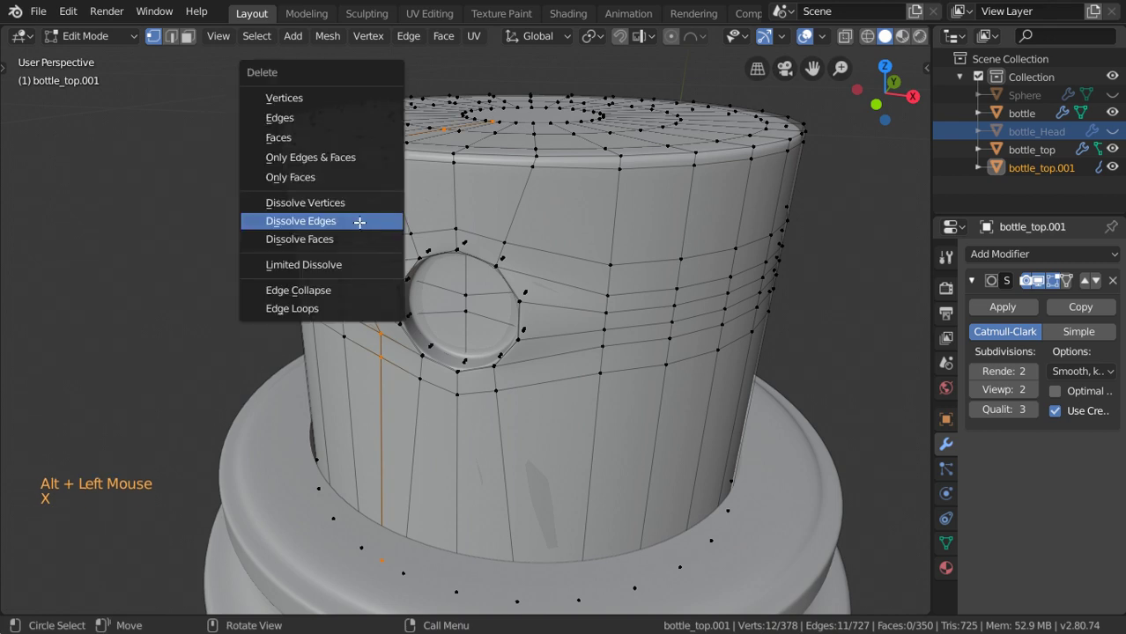
pyautogui.press('Tab')
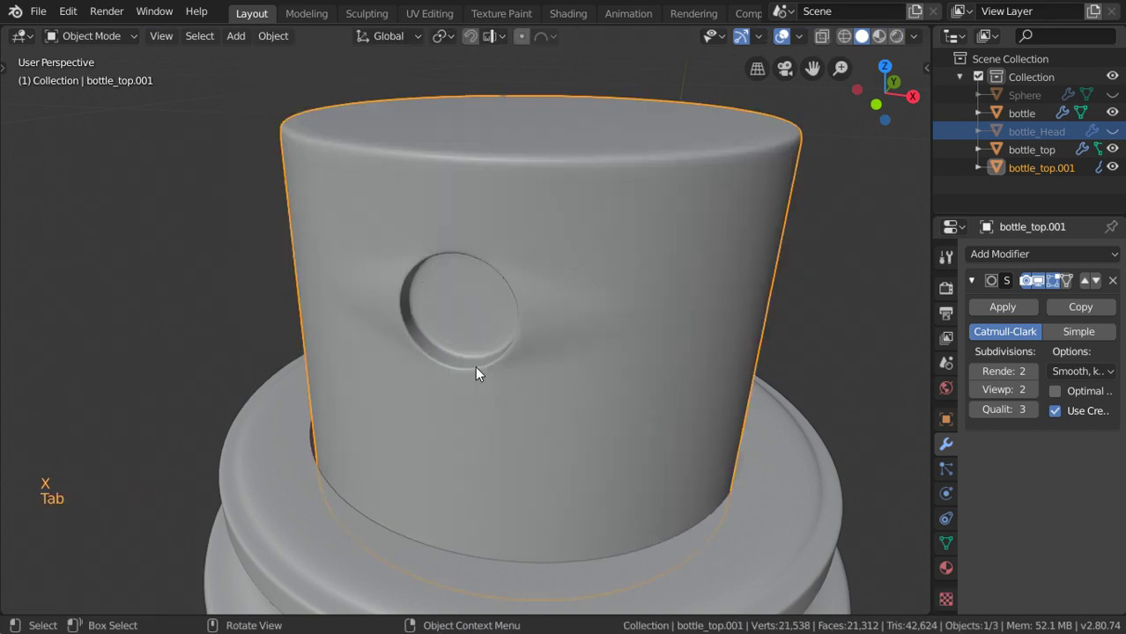
# - Add a supporting edge loop just below the cap's button and slide it into place
pyautogui.scroll(-3)
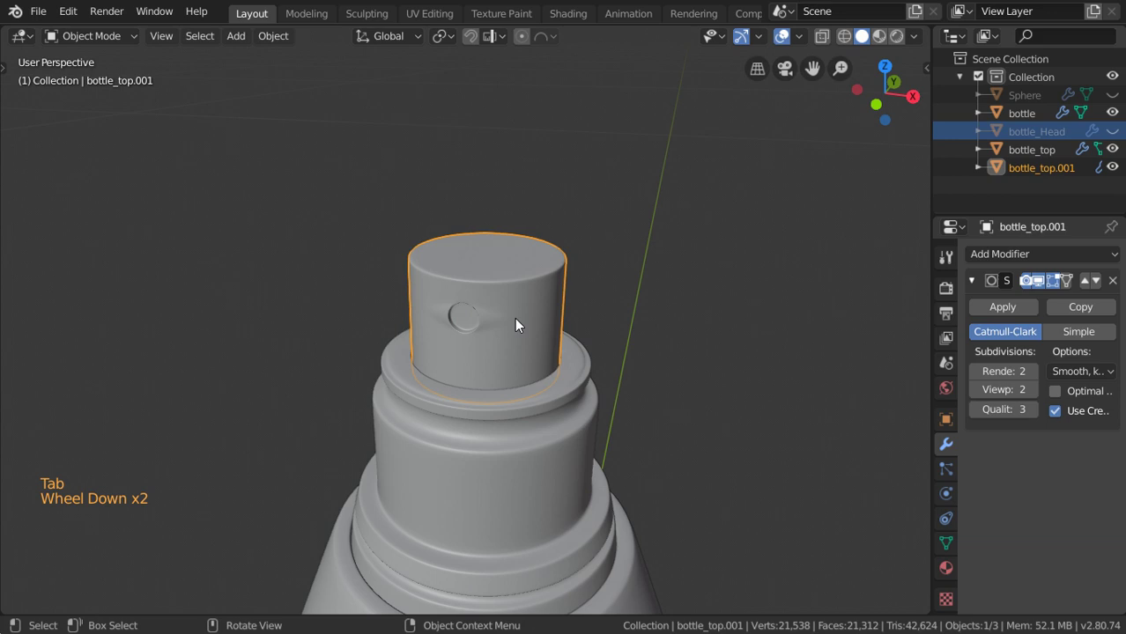
pyautogui.middleClick(406, 253)
pyautogui.scroll(-3)
pyautogui.middleClick(479, 300)
pyautogui.scroll(3)
pyautogui.rightClick(492, 293)
pyautogui.scroll(3)
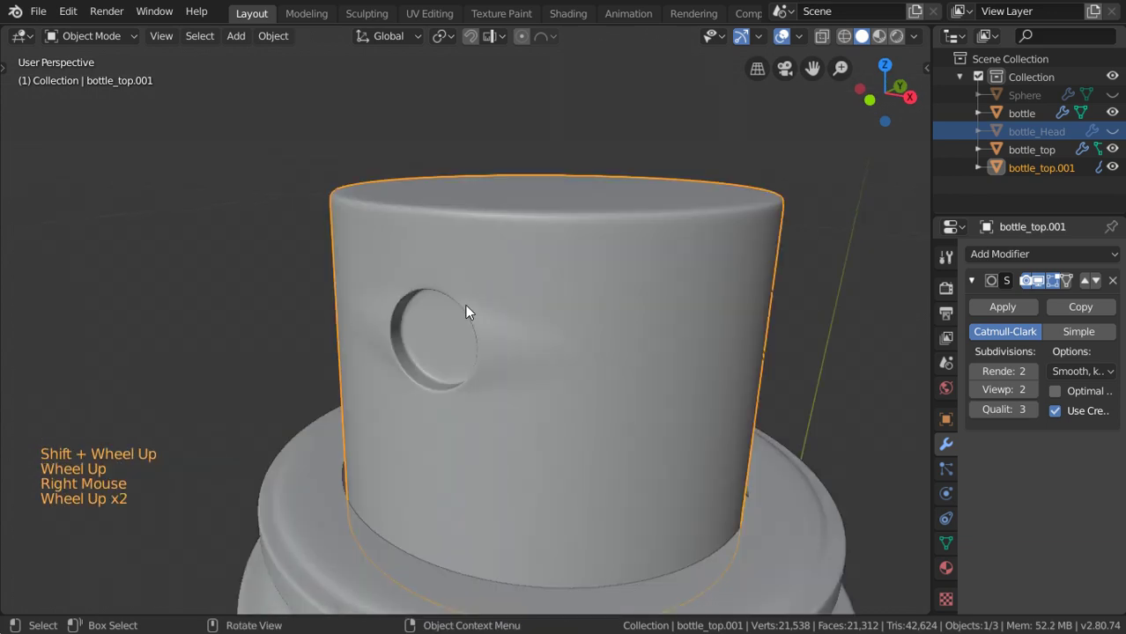
pyautogui.scroll(-3)
pyautogui.press('Tab')
pyautogui.click(523, 356)
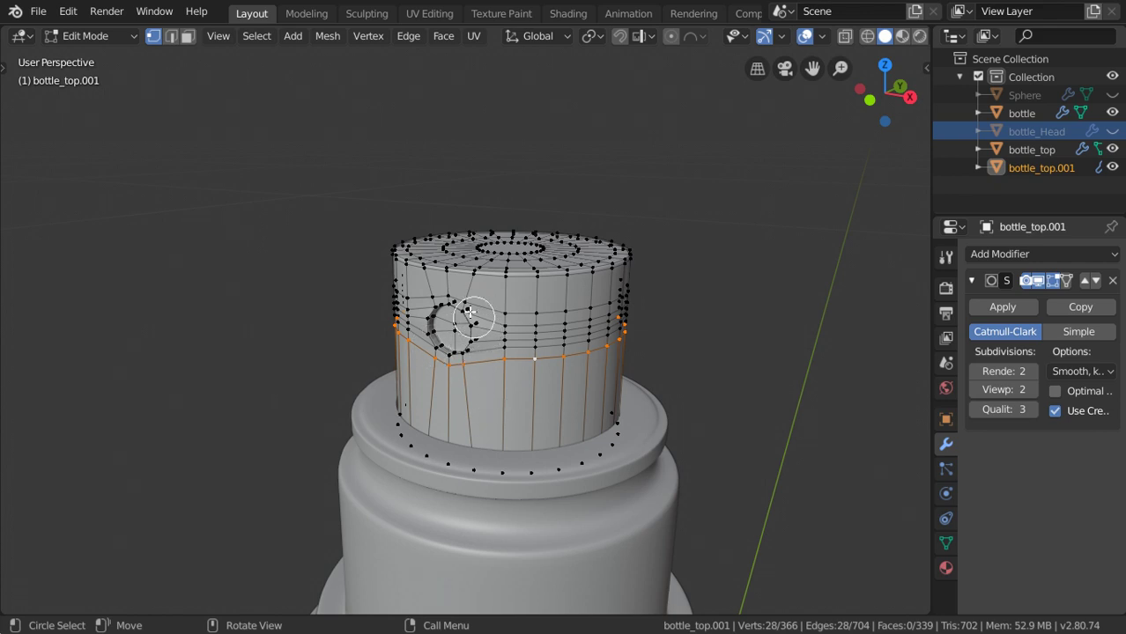
pyautogui.press('Tab')
pyautogui.scroll(-3)
pyautogui.scroll(3)
pyautogui.scroll(3)
pyautogui.scroll(-3)
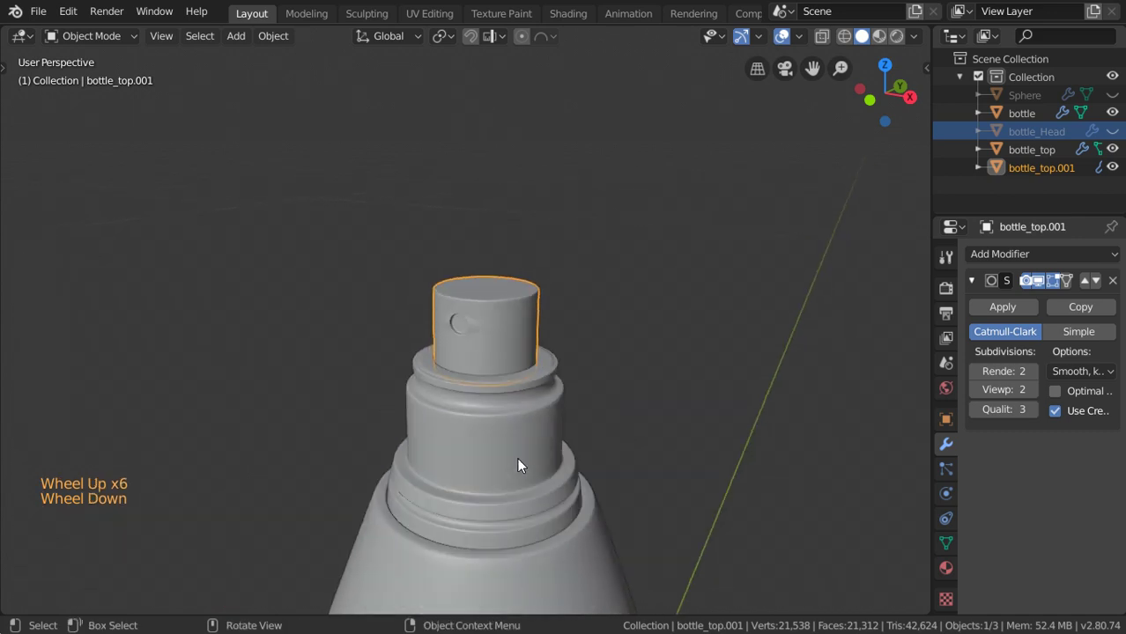
# - Unhide bottle_Head and the sphere so the whole bottle shows
pyautogui.middleClick(488, 339)
pyautogui.scroll(3)
pyautogui.scroll(-3)
pyautogui.scroll(3)
pyautogui.press('alt+h')
pyautogui.press('a')
pyautogui.scroll(-3)
pyautogui.middleClick(471, 320)
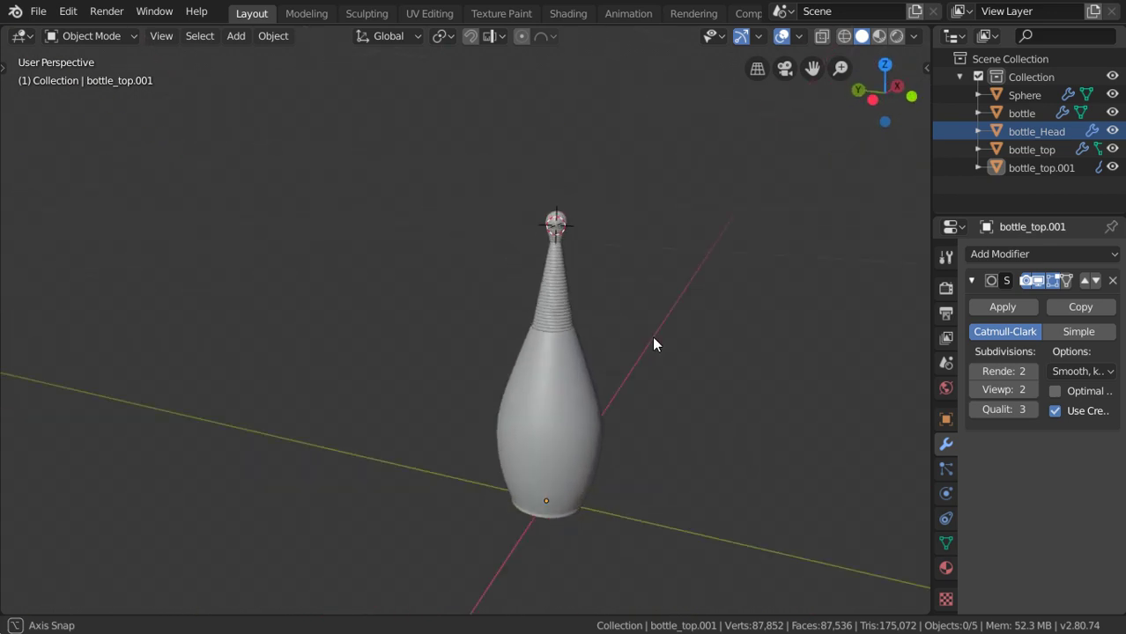
# - Inspect the full bottle and save it as pro01.blend
pyautogui.middleClick(650, 342)
pyautogui.scroll(3)
pyautogui.middleClick(587, 333)
pyautogui.scroll(-3)
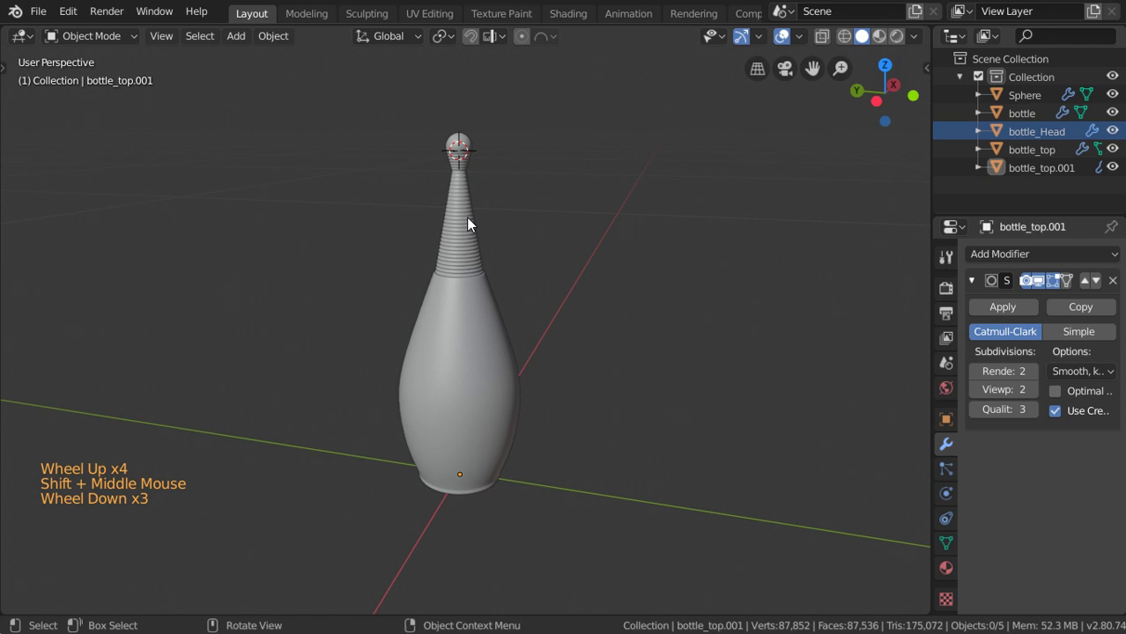
pyautogui.press('ctrl+s')
pyautogui.click(474, 223)
pyautogui.press('ctrl+s')
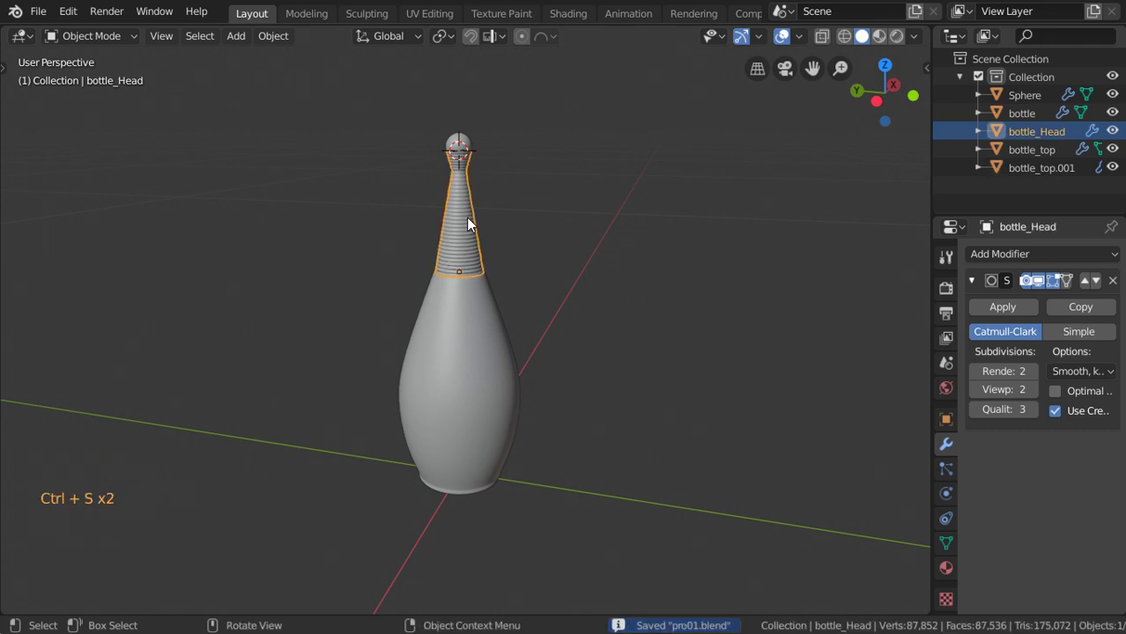